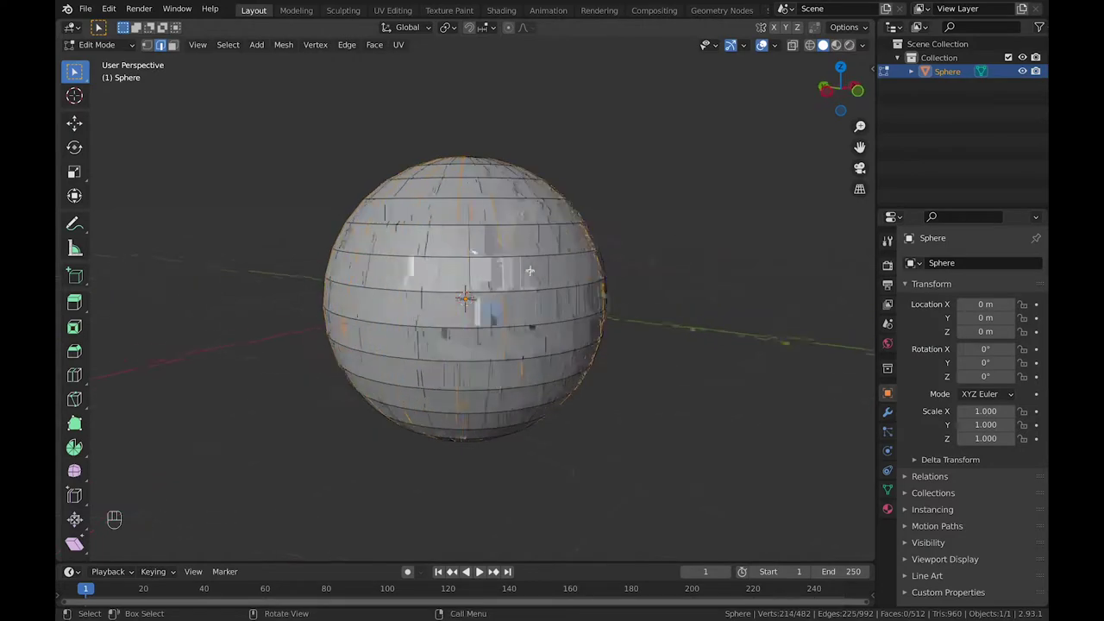
- Bevel the alternating vertical edge loops from the front view to form the pumpkin's grooves
key(s)
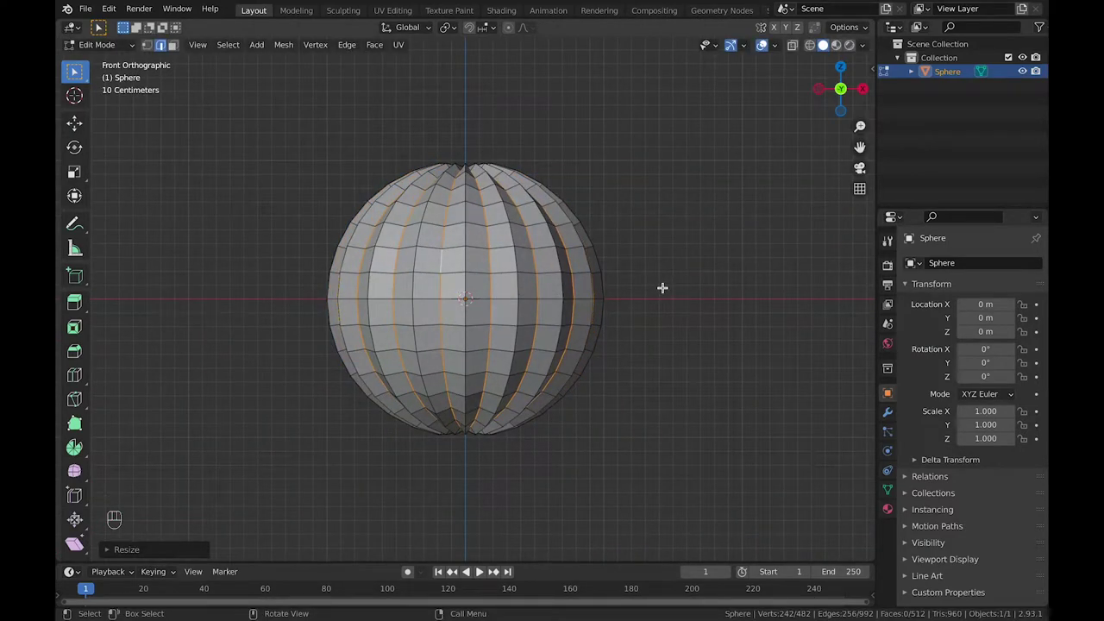
key(super+b)
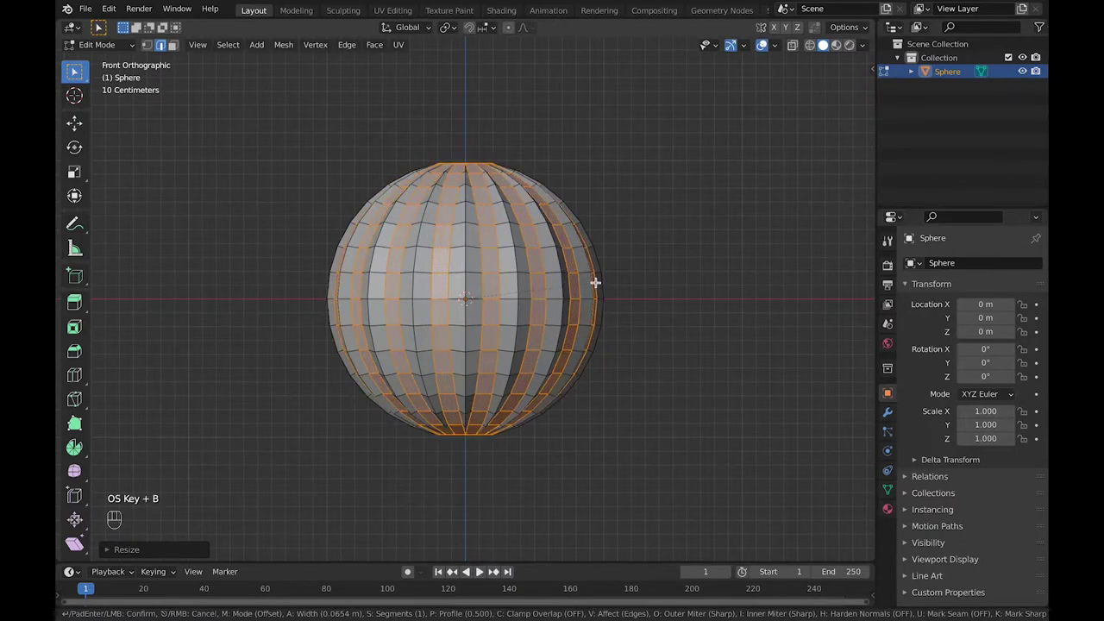
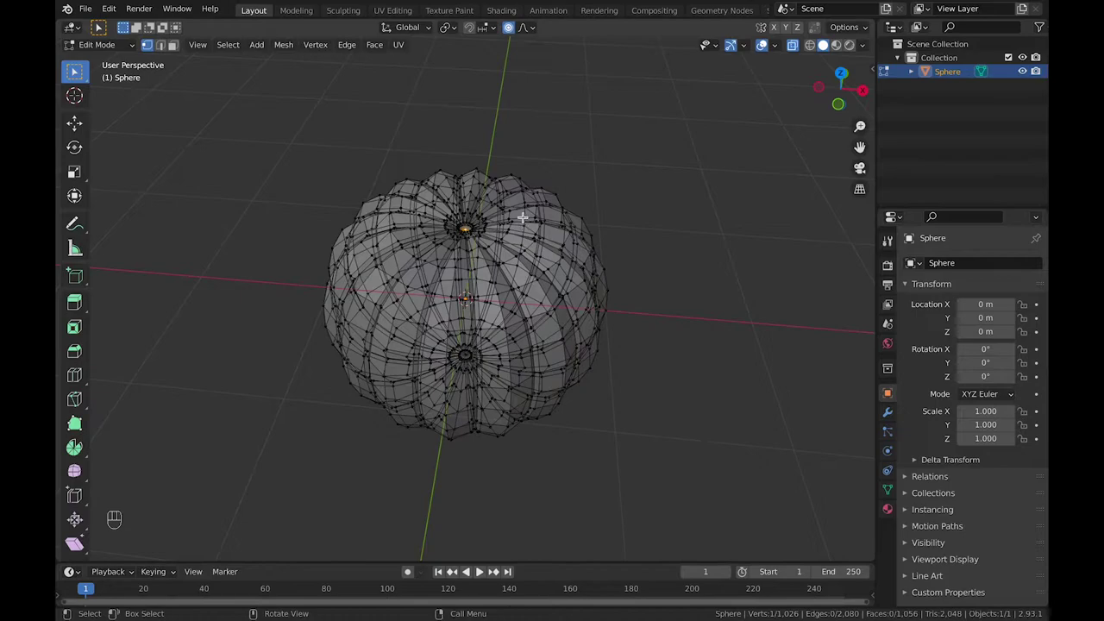
- Scale the ribbed sphere down along Z with proportional falloff into a squat pumpkin
key(s)
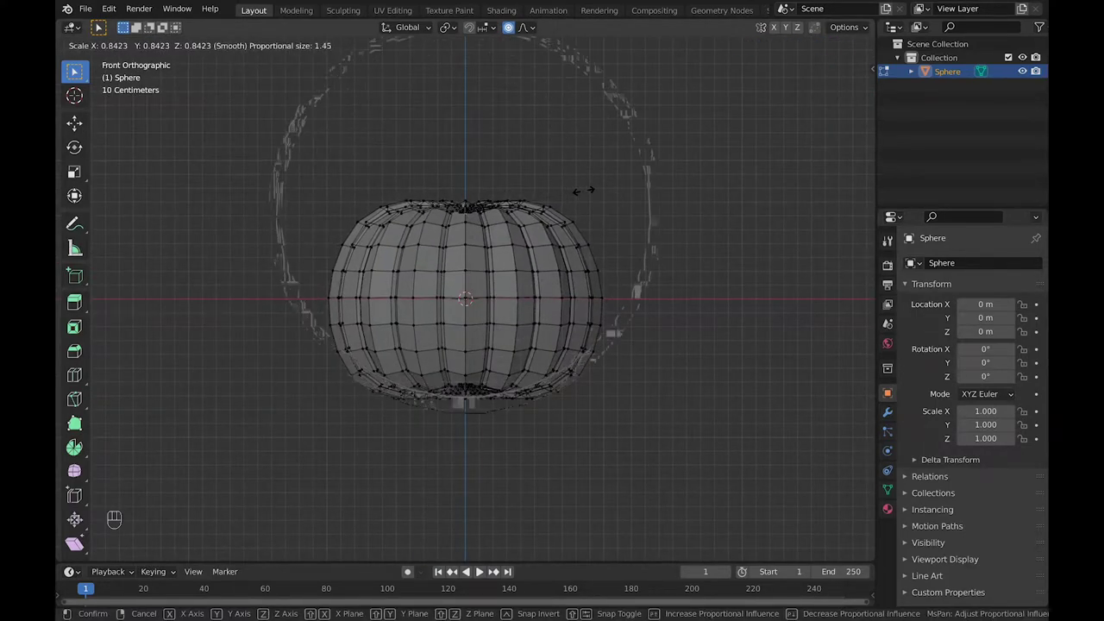
key(g)
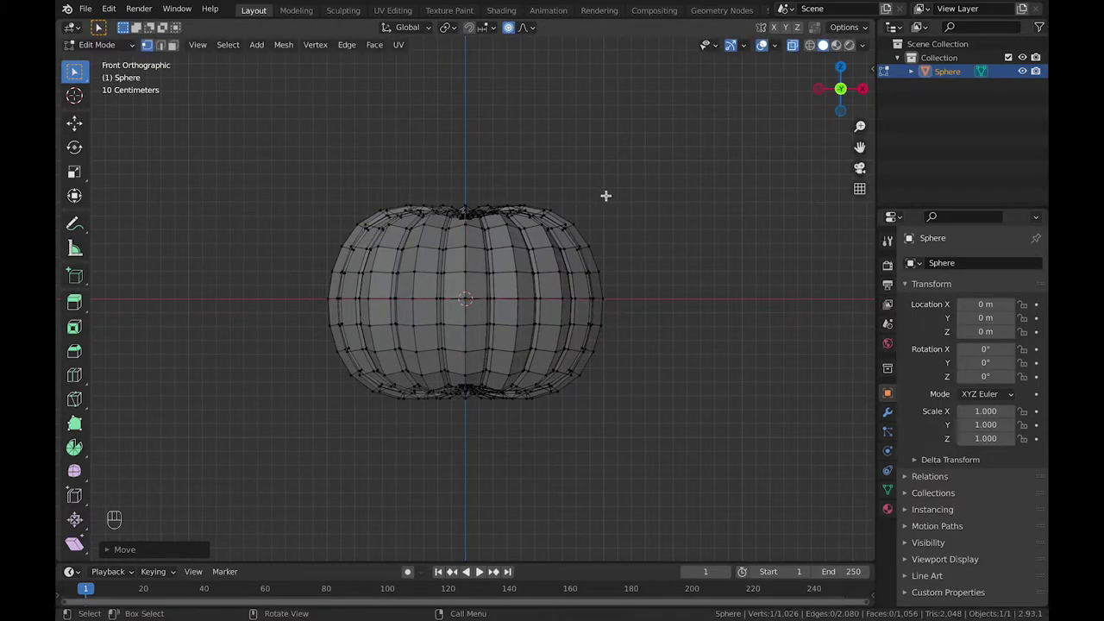
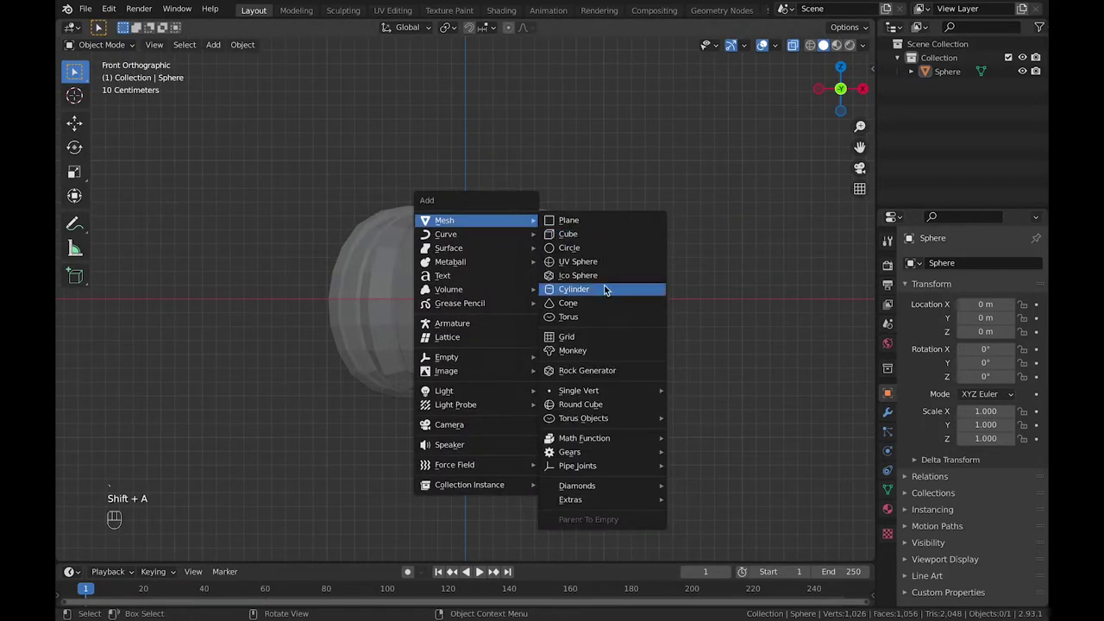
- Shrink the new cylinder to stem size and place it on the pumpkin's top center
key(s)
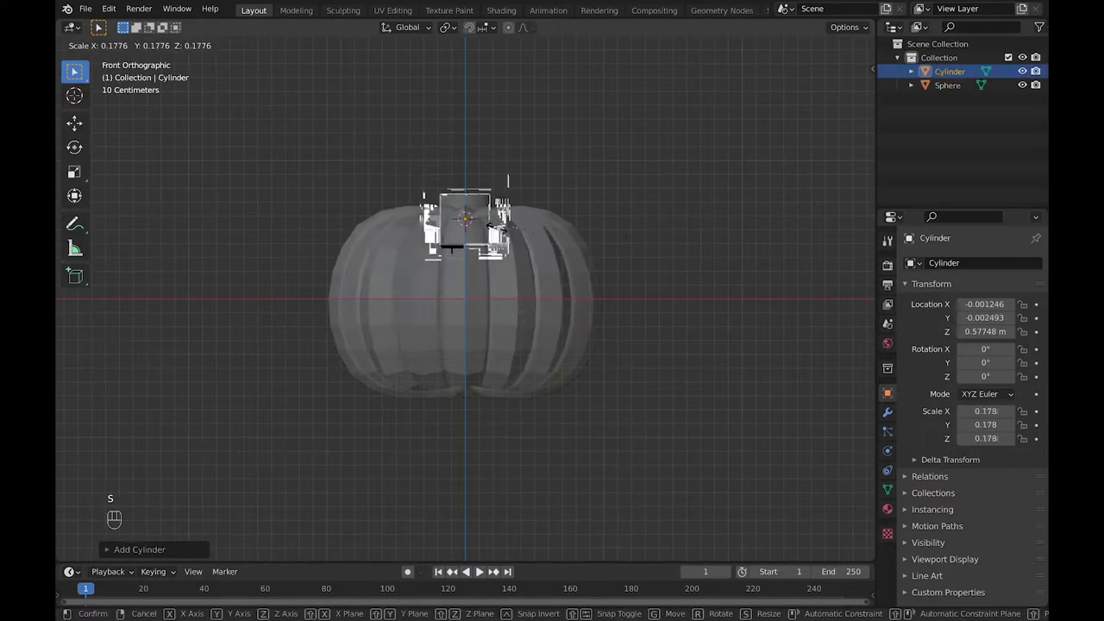
key(g)
key(s)
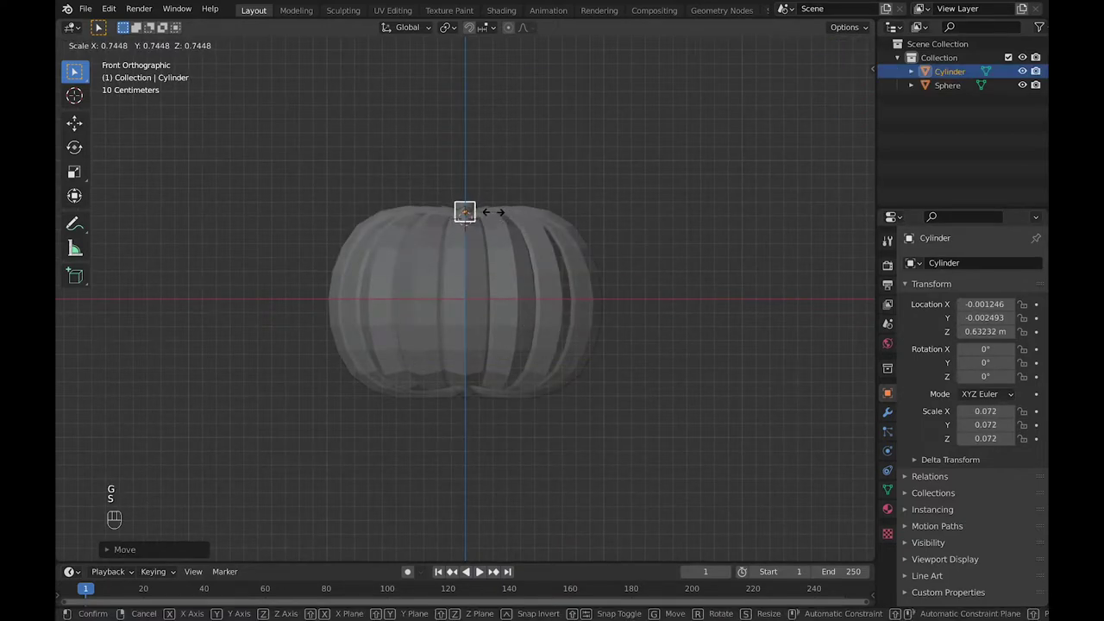
key(g)
key(s)
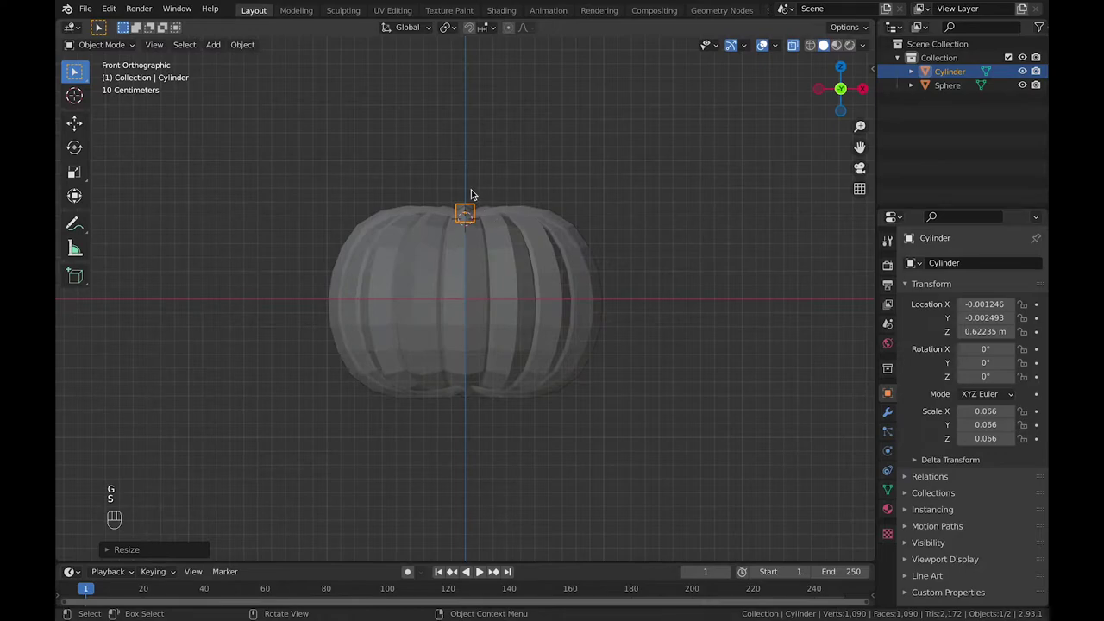
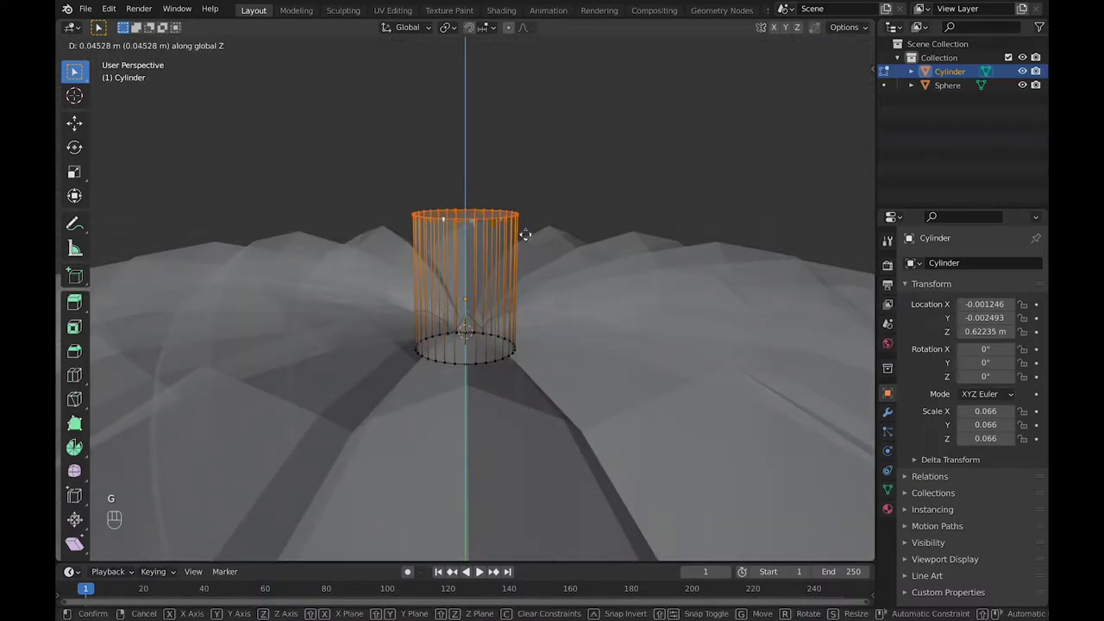
- Ridge the stem's side faces inward, taper its top, add a loop cut and tilt the top ring
key(g)
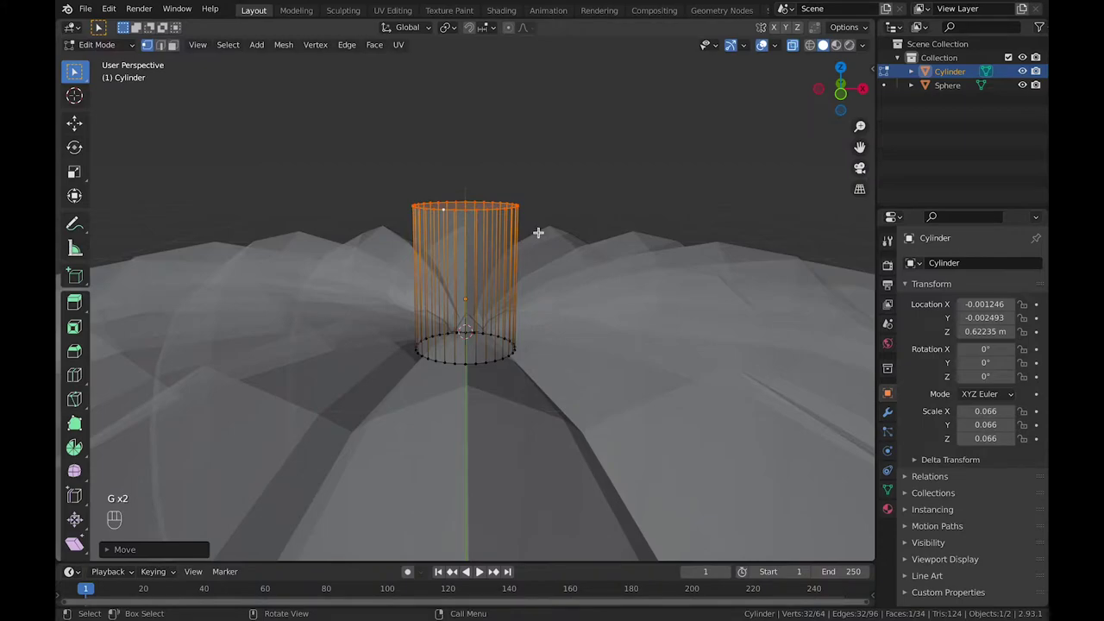
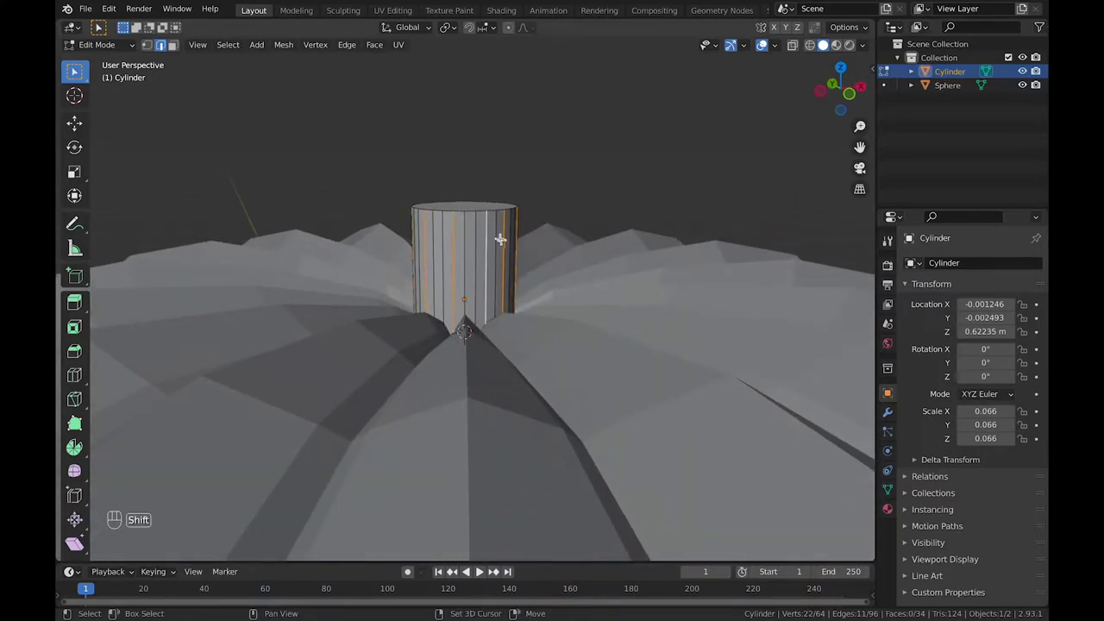
key(s)
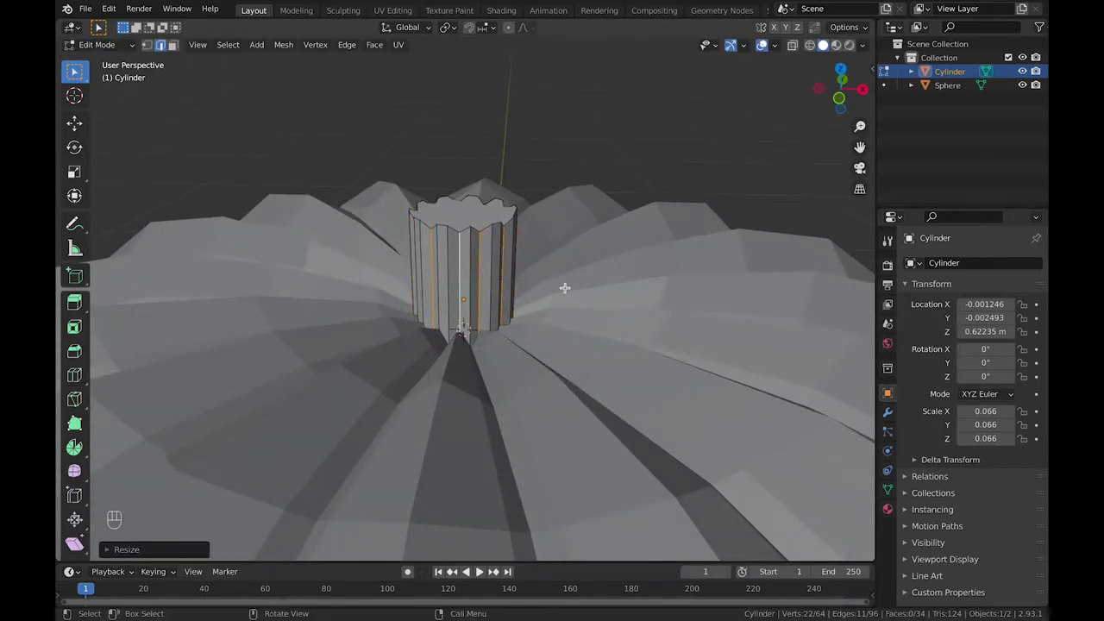
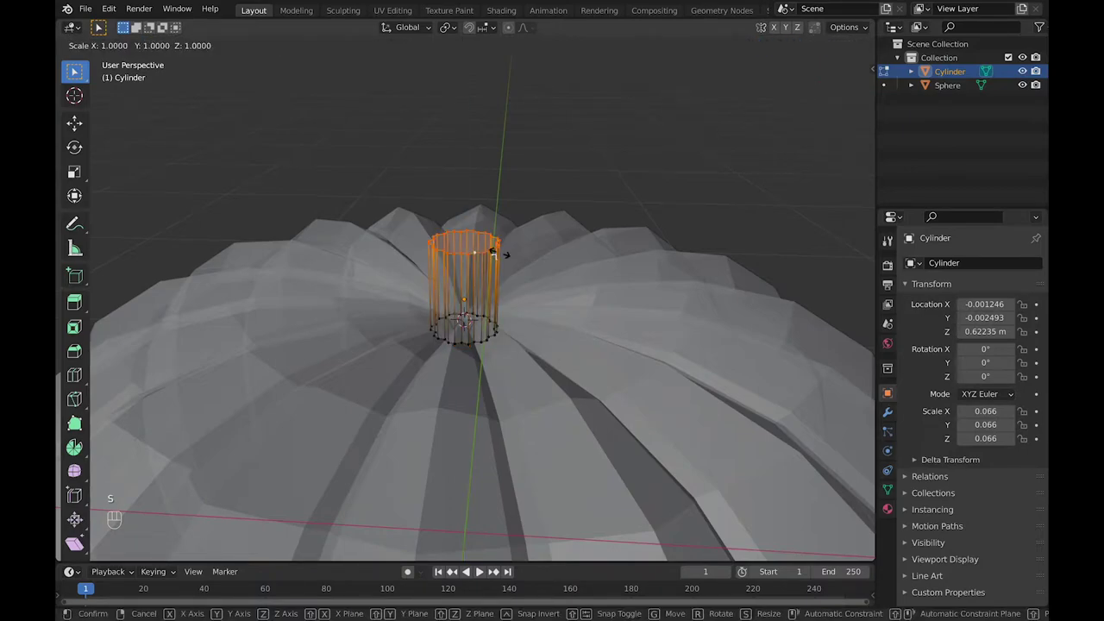
key(g)
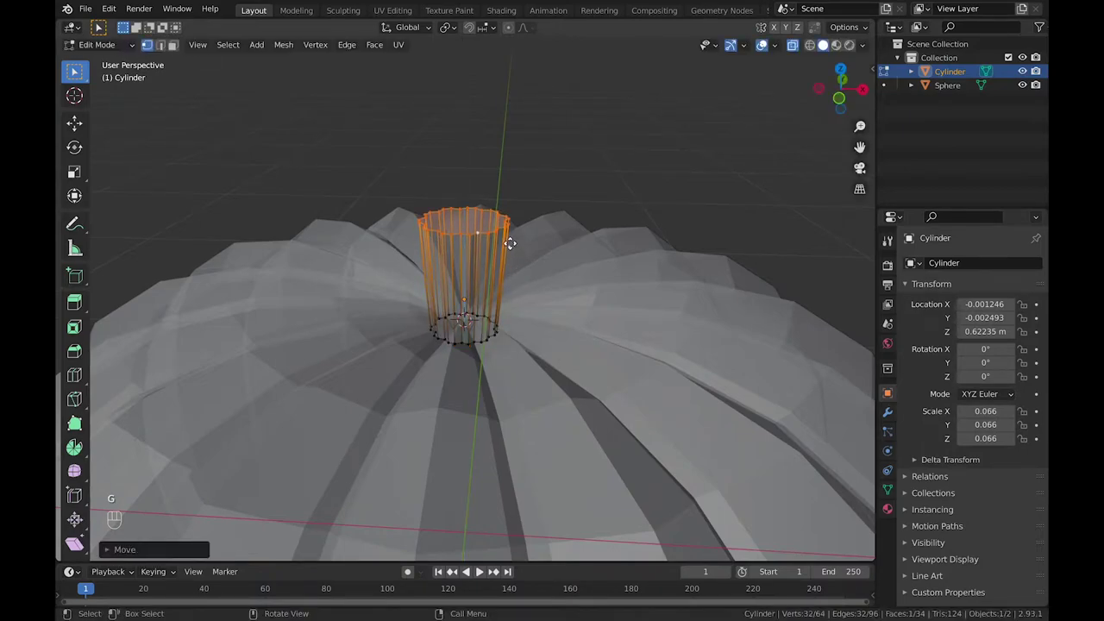
key(super+r)
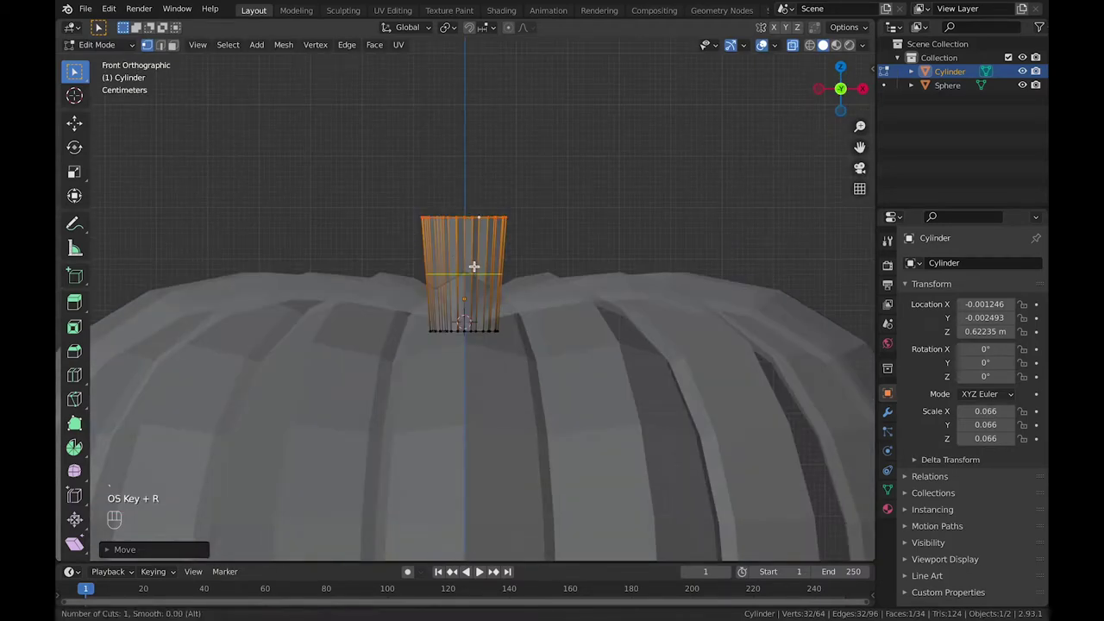
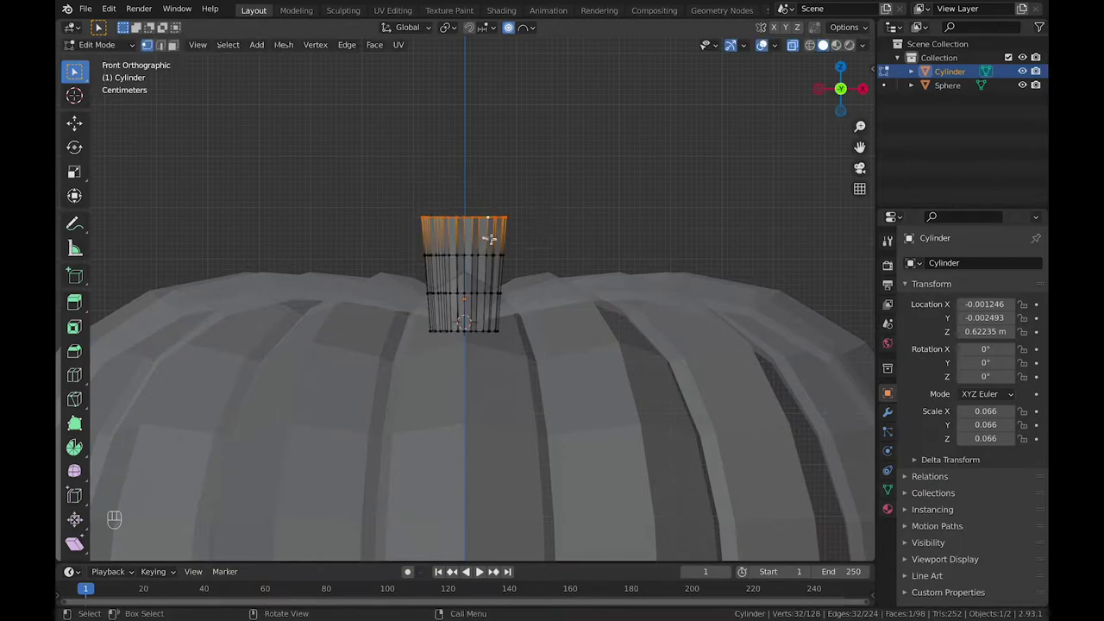
key(r)
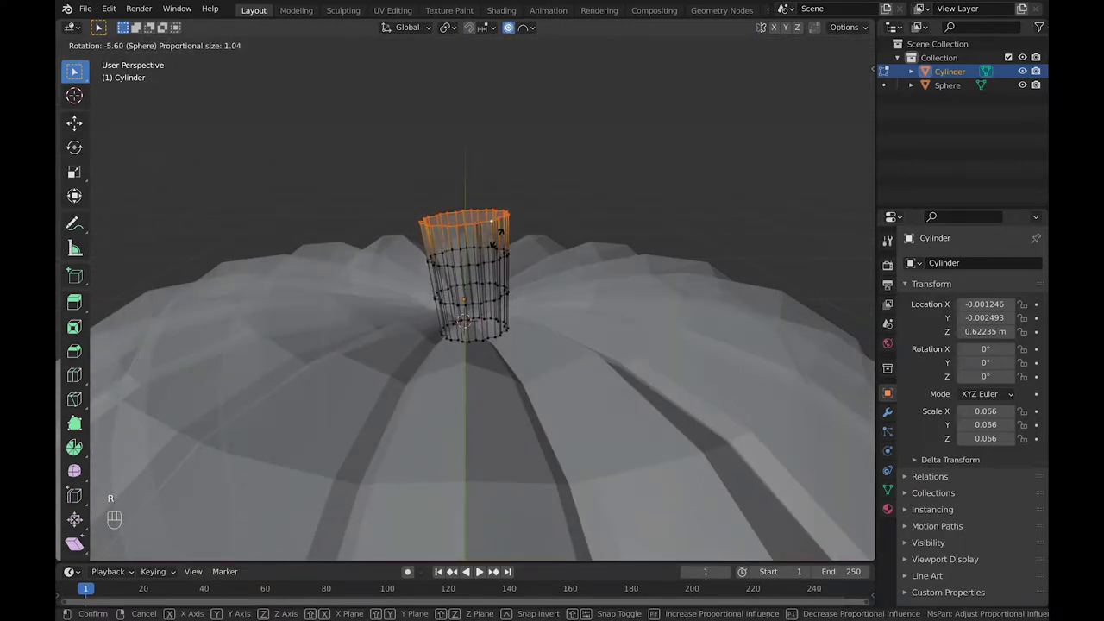
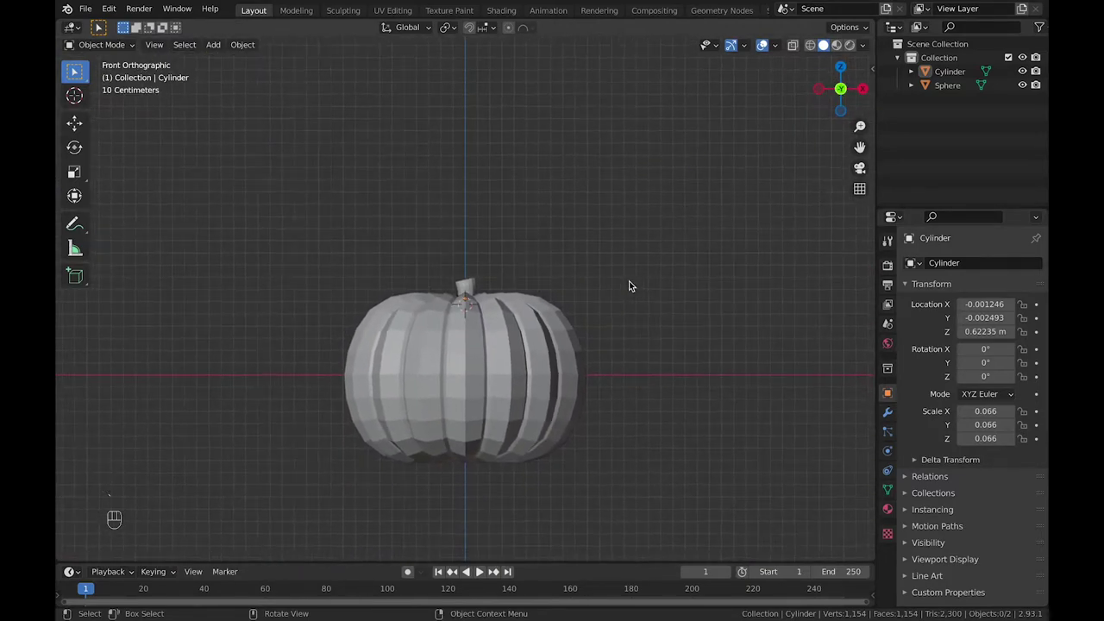
- Knife-cut a jagged, toothy mouth outline into the pumpkin's lower front in Edit Mode
middle_click(630, 290)
key(Tab)
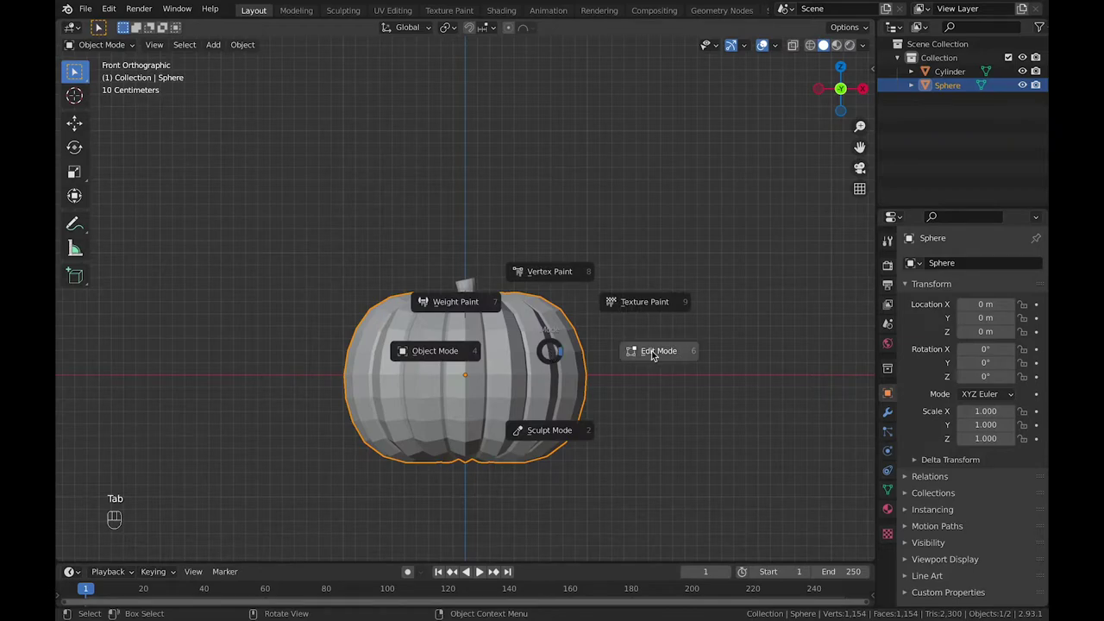
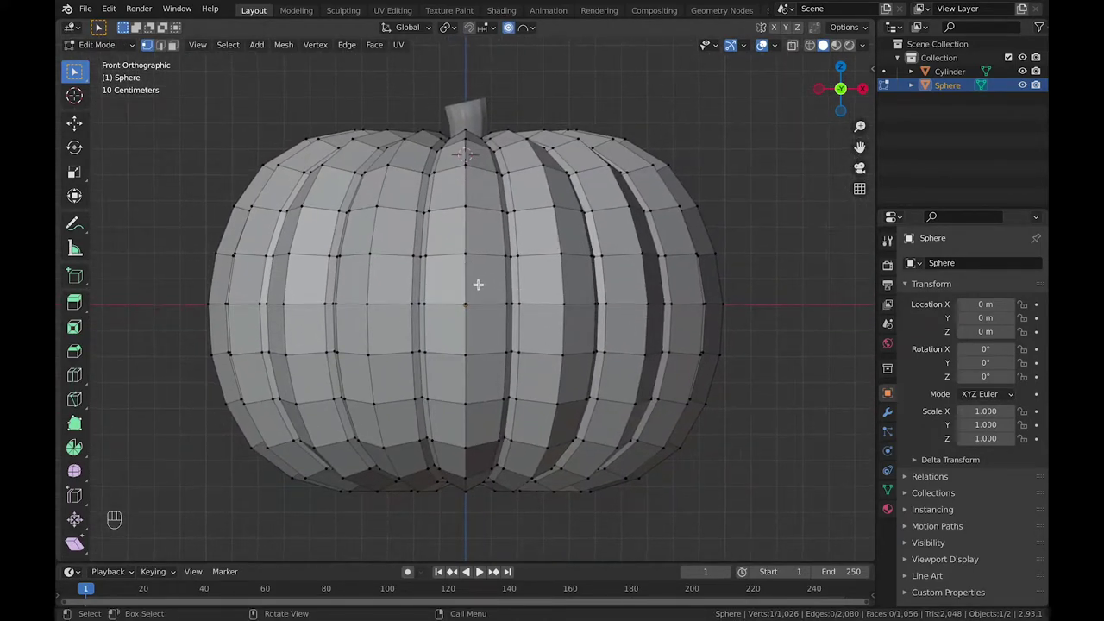
key(k)
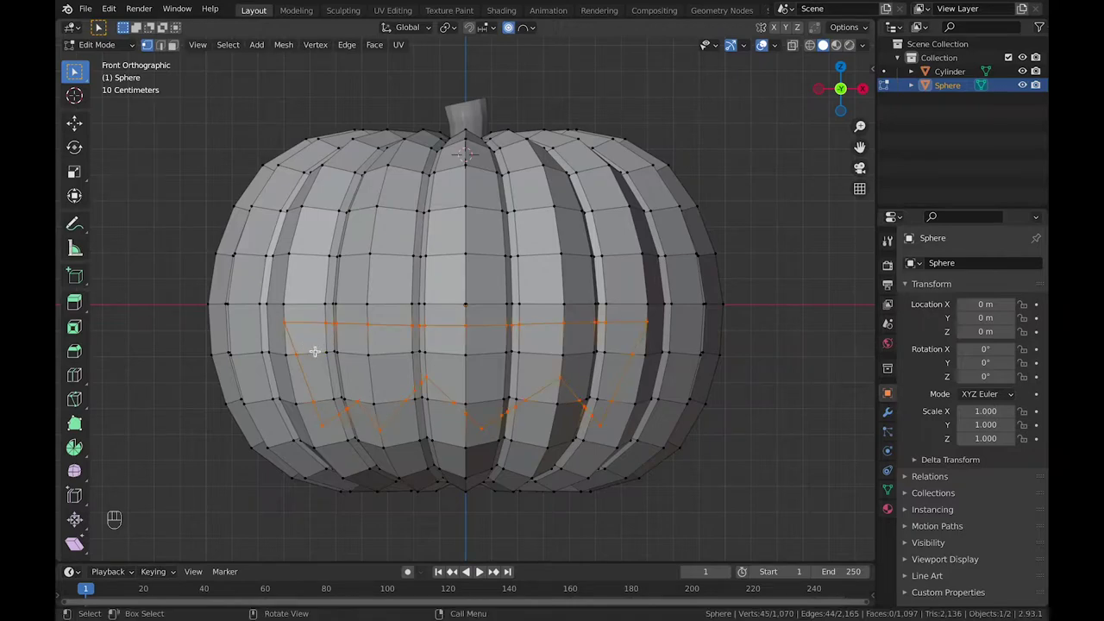
- Confirm the mouth cut and carve the selected mouth faces into the pumpkin
key(3)
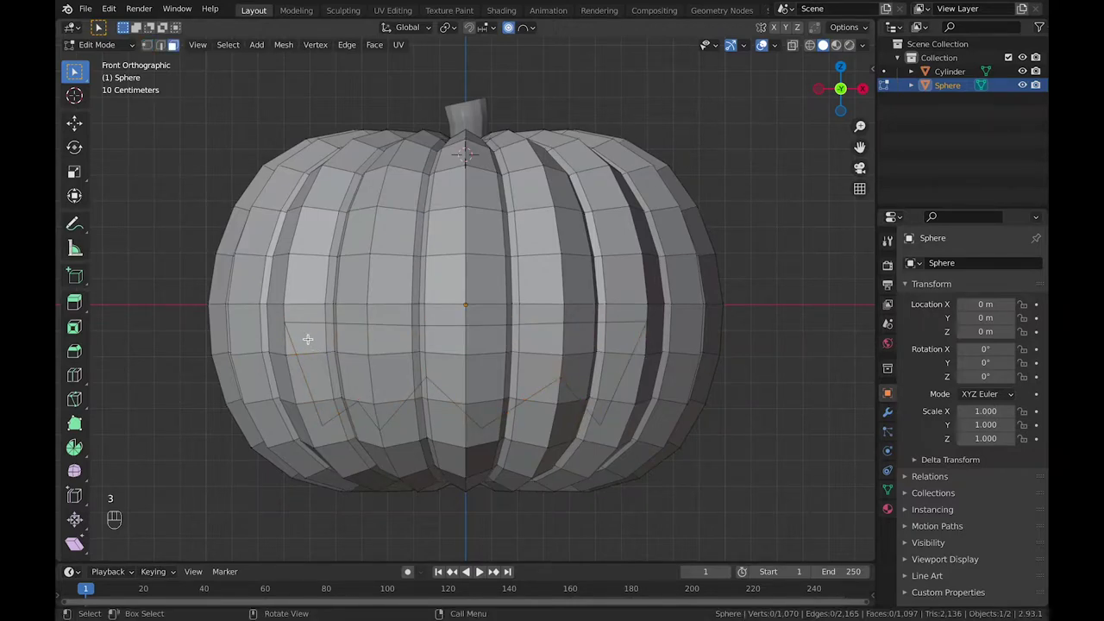
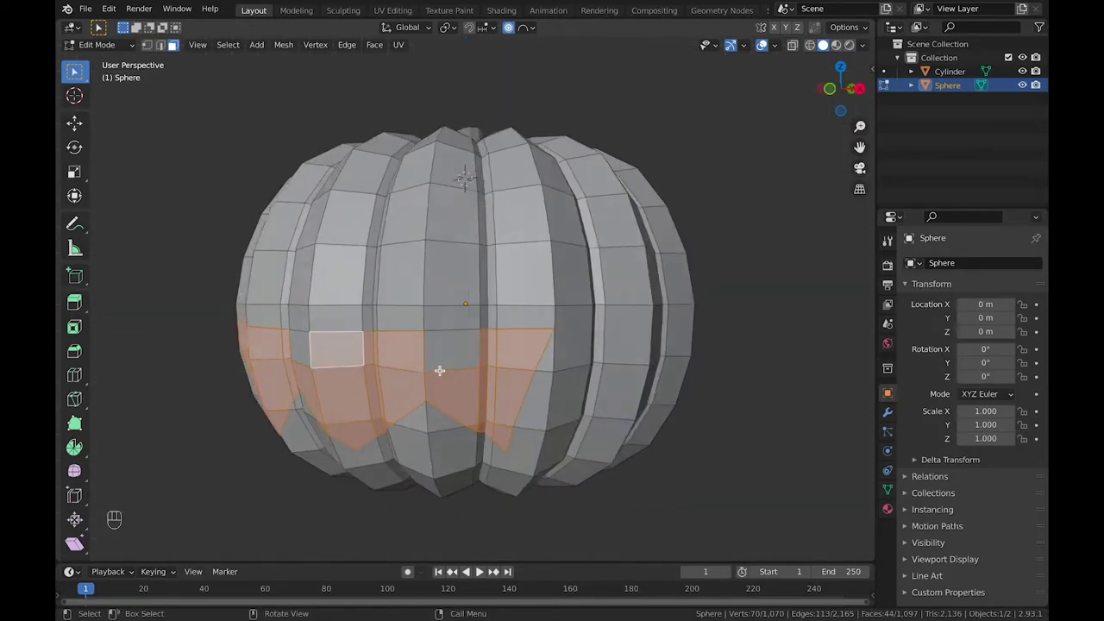
key(x)
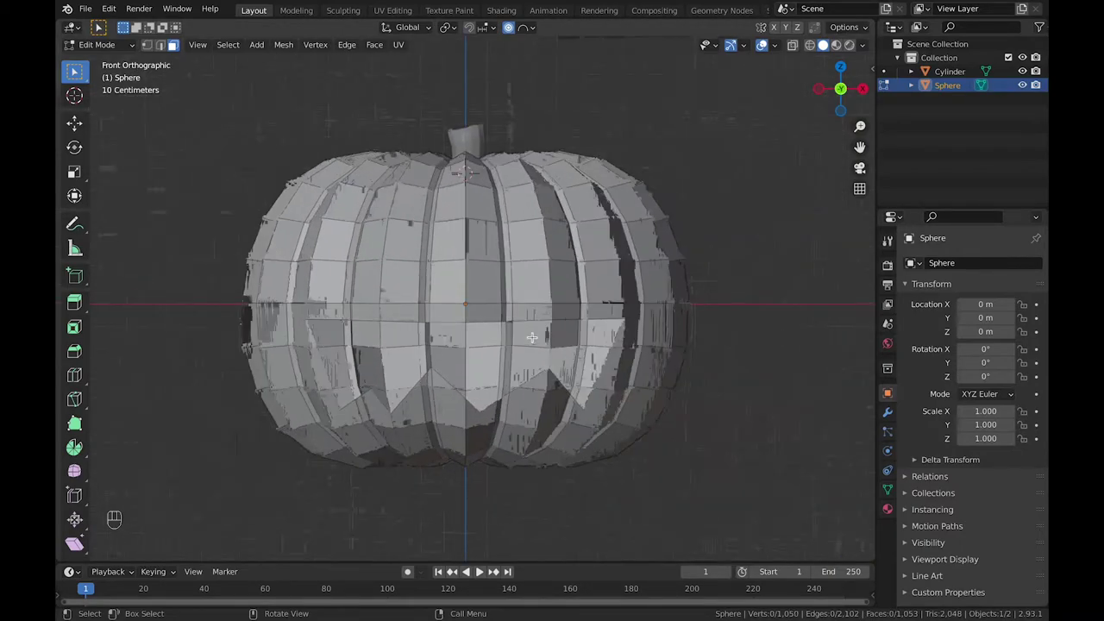
key(1)
key(k)
- Knife-cut a small triangular nose outline above the mouth and carve it in
key(k)
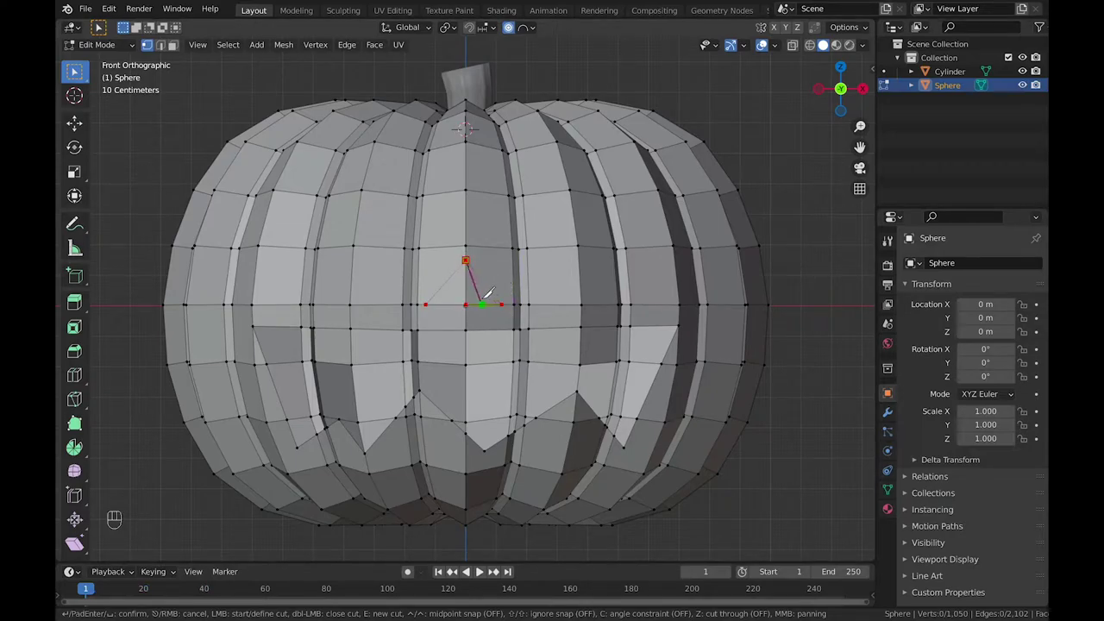
key(x)
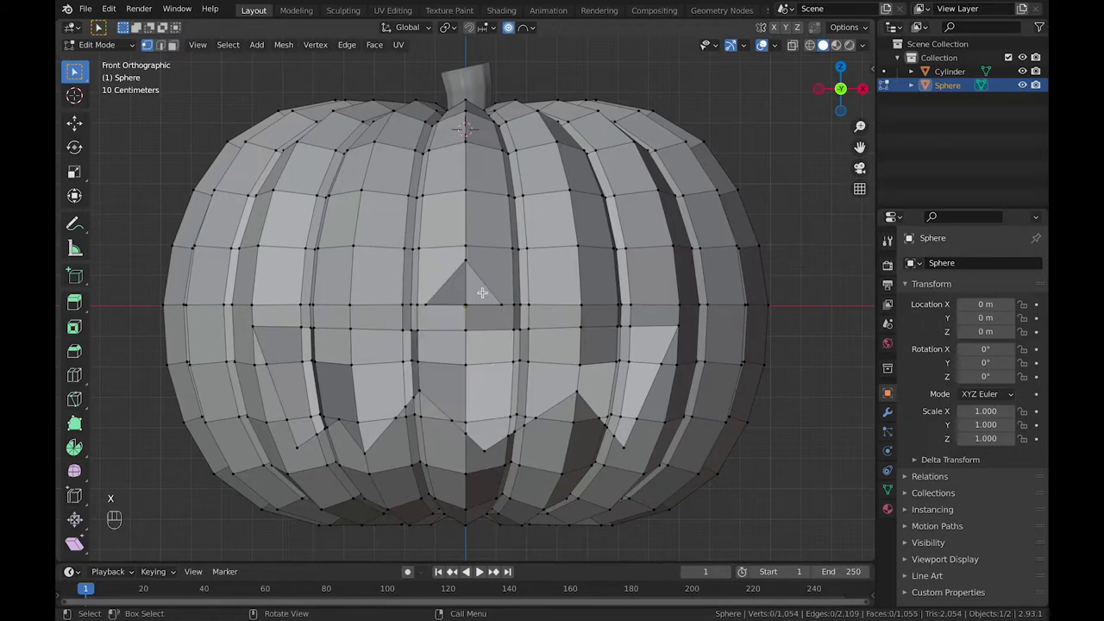
key(super+z)
key(x)
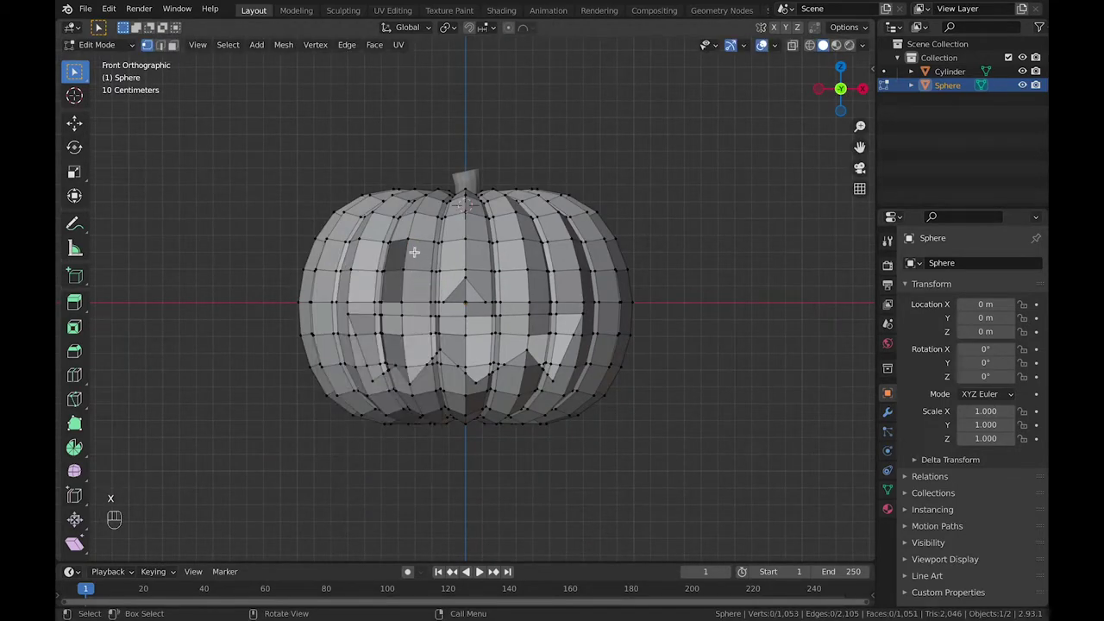
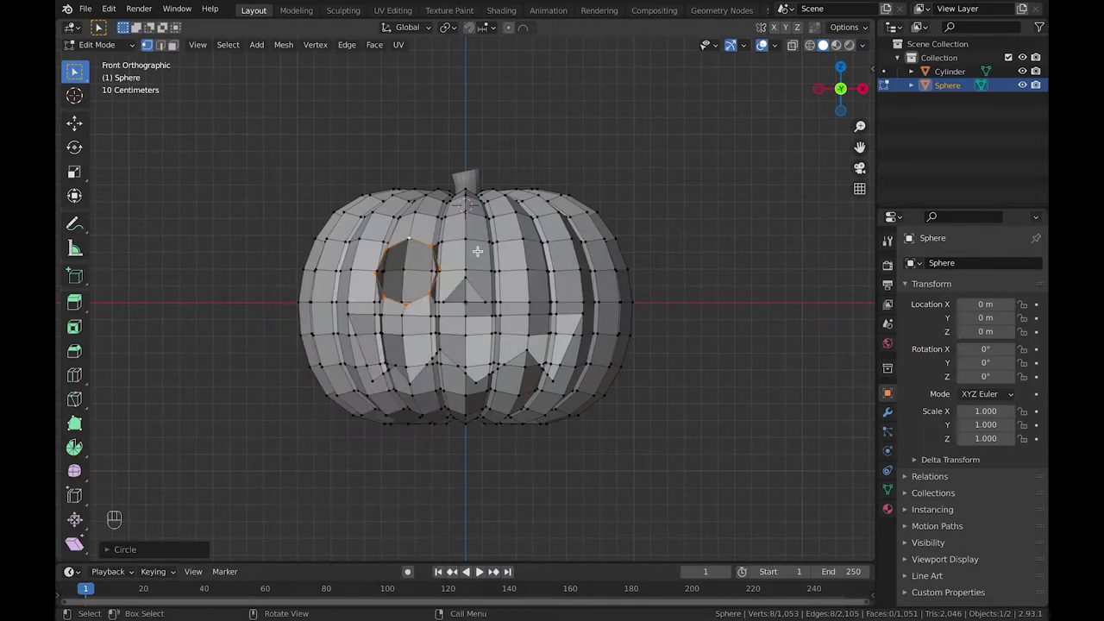
- Scale down the round eye outline cut into the pumpkin's upper left front
key(s)
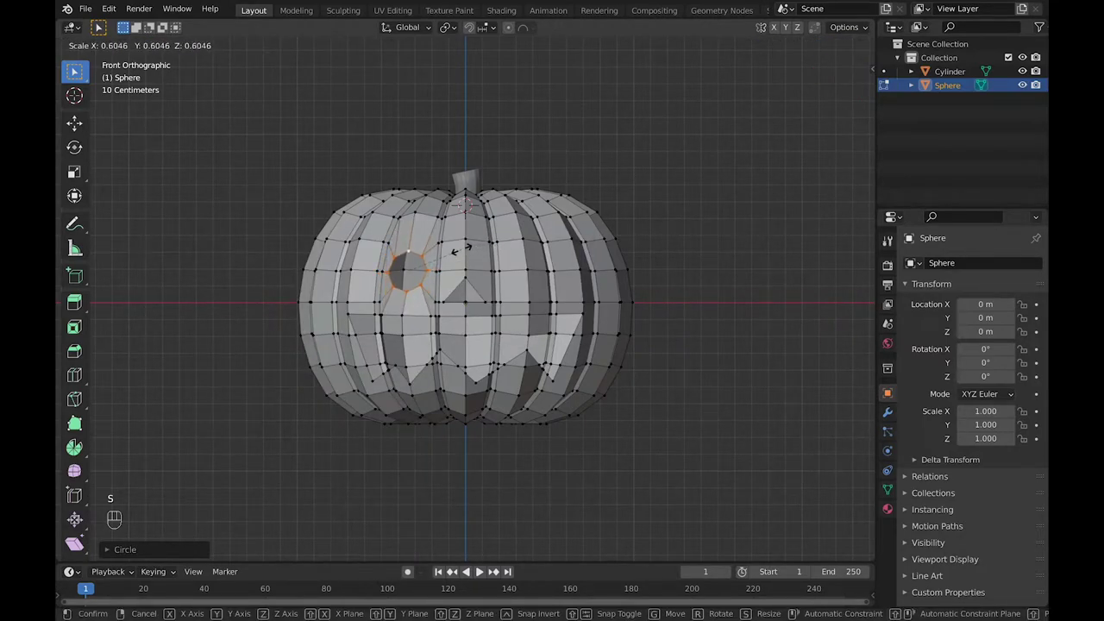
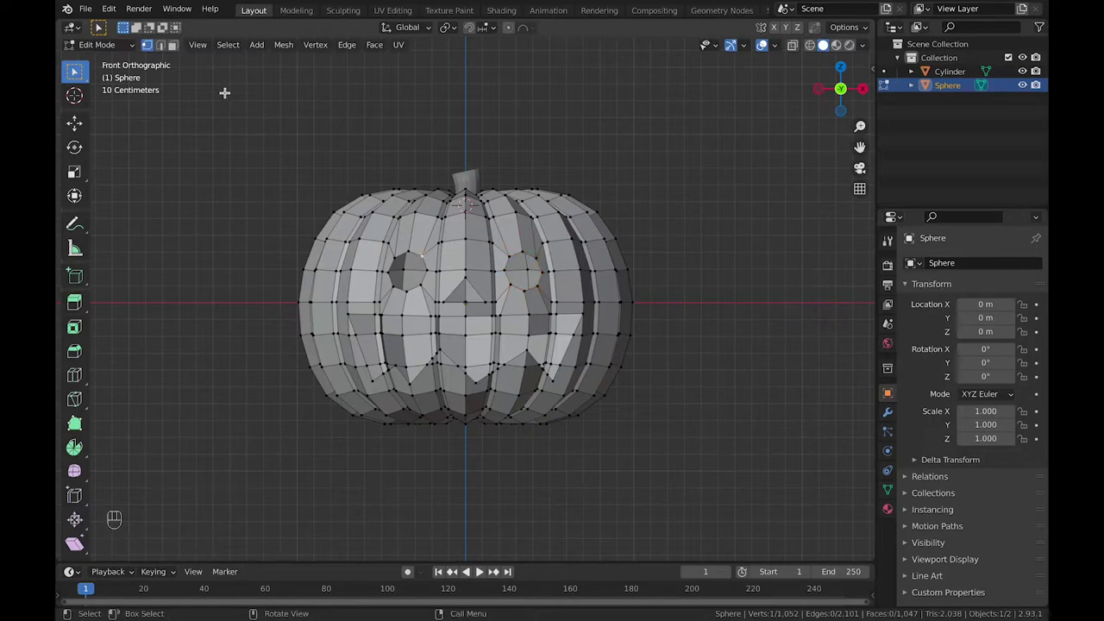
- Orbit the view around the pumpkin with both eye outlines cut and shrunk
middle_click(173, 208)
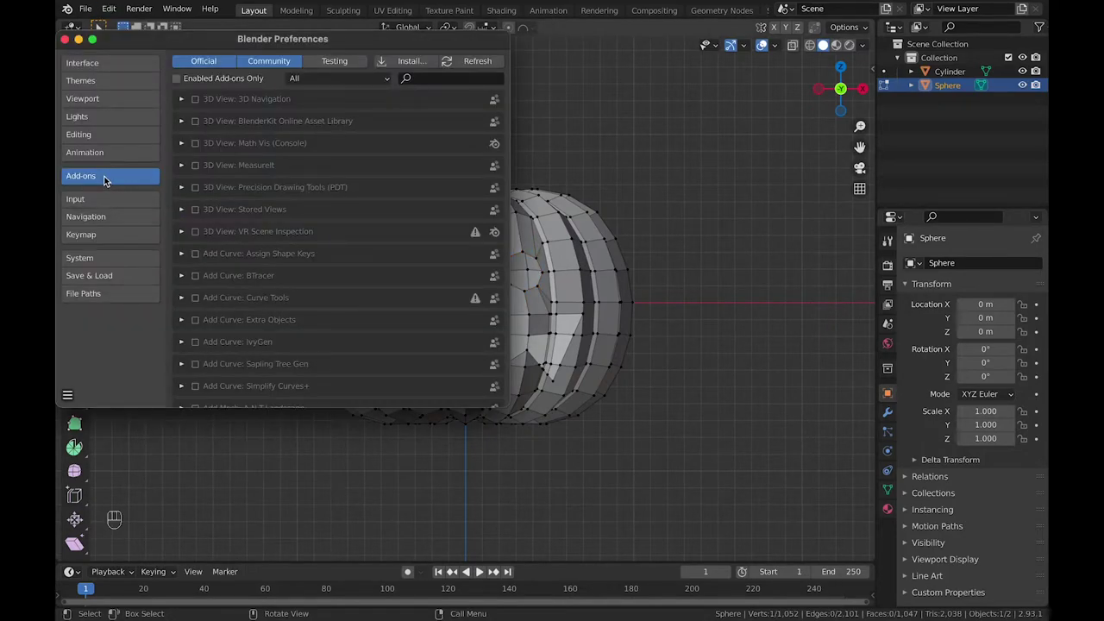
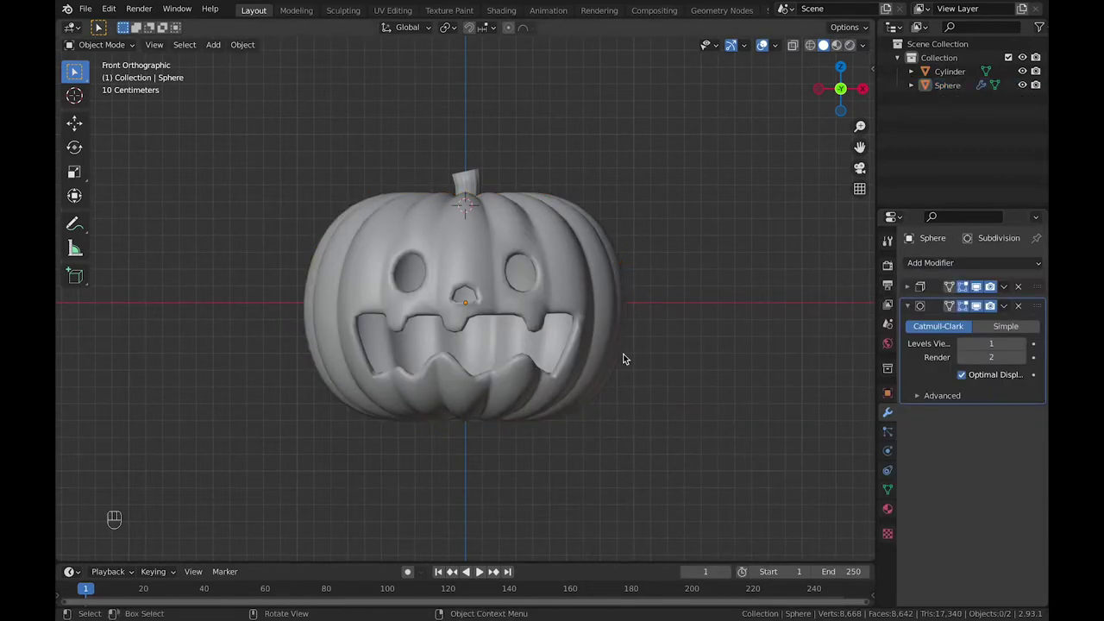
- Collapse the Subdivision Surface settings and lift the smoothed pumpkin upward with its stem
click(608, 354)
click(911, 310)
right_click(659, 337)
key(g)
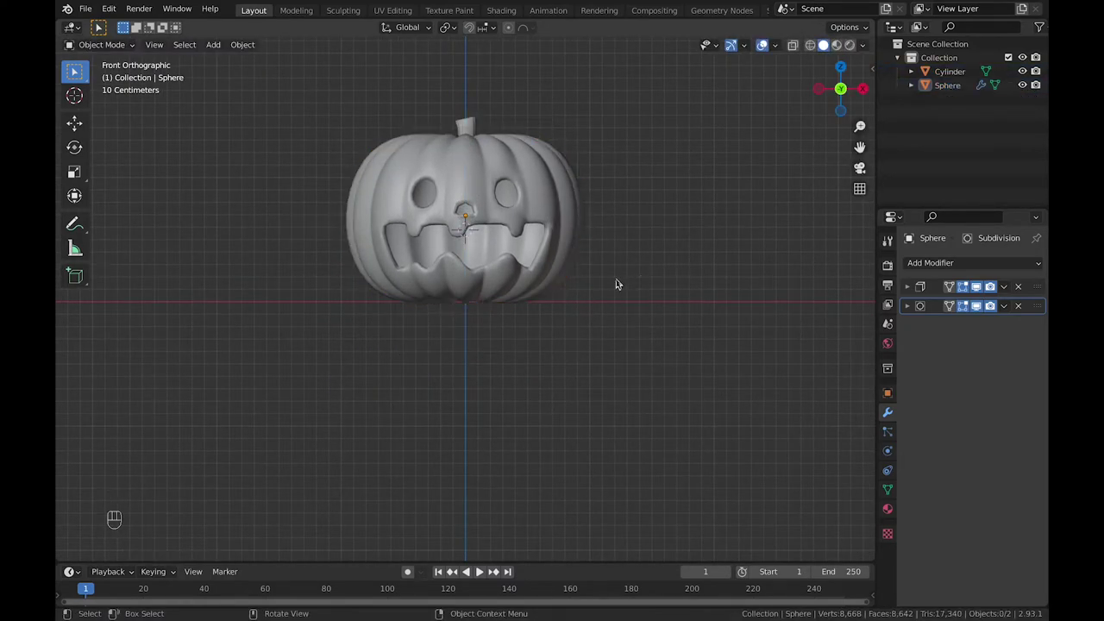
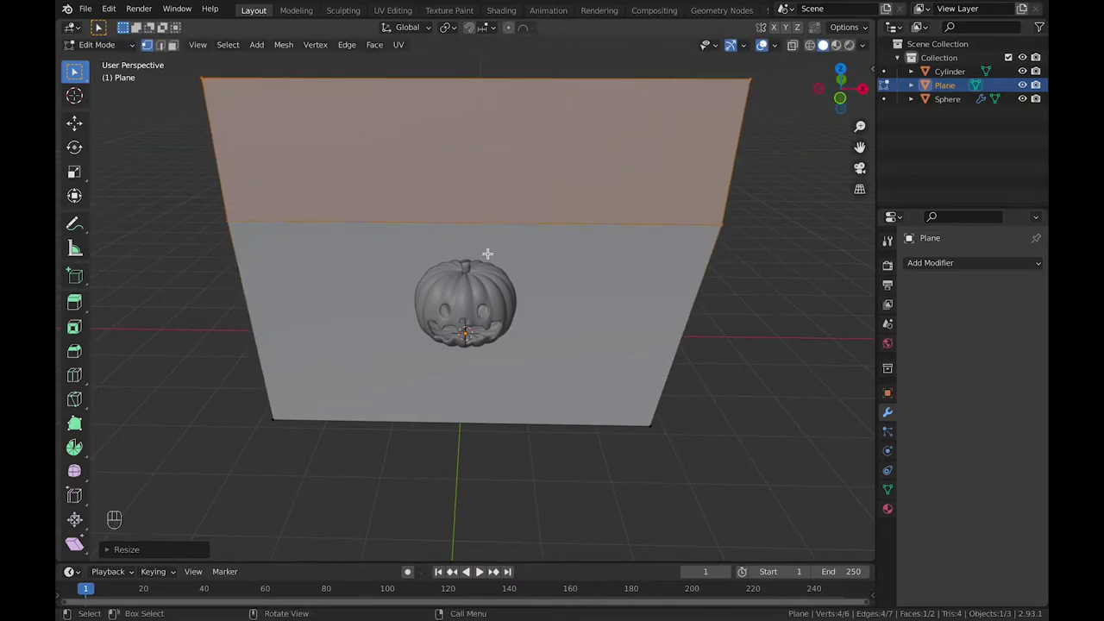
- Scale the floor plane wider under the pumpkin with its backdrop wall behind
key(s)
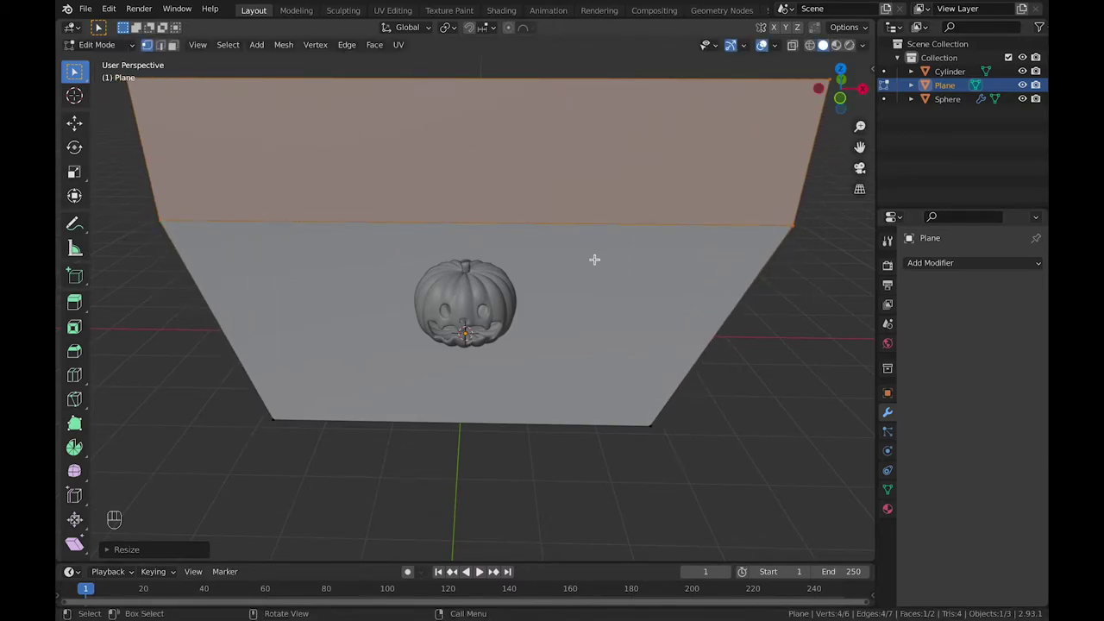
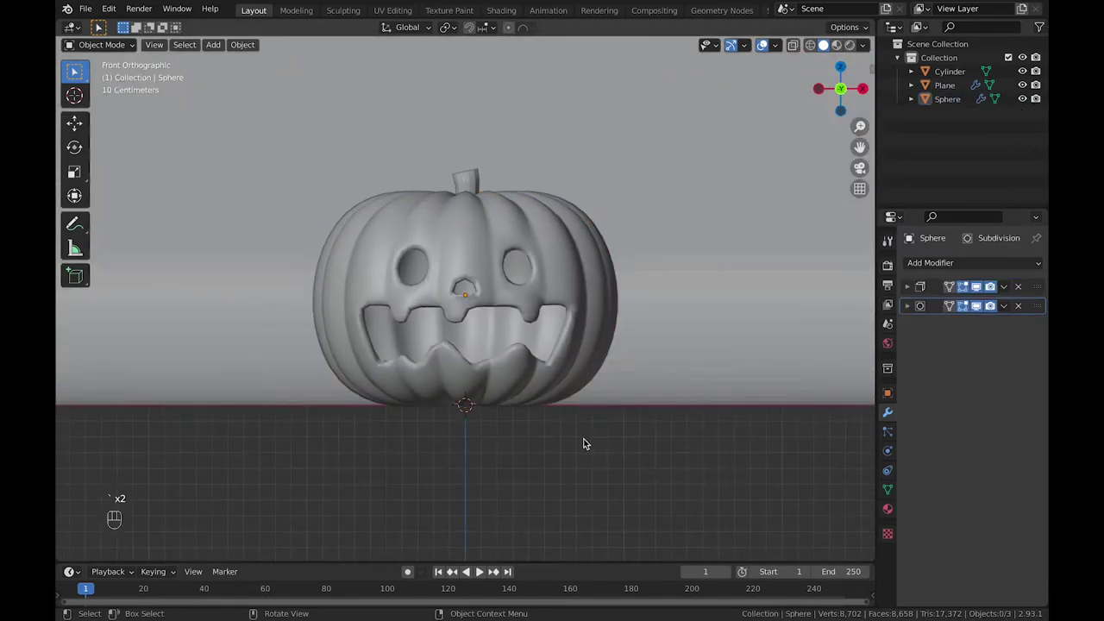
- Add a new cylinder, scale it down and move it beside the pumpkin's base
key(shift+a)
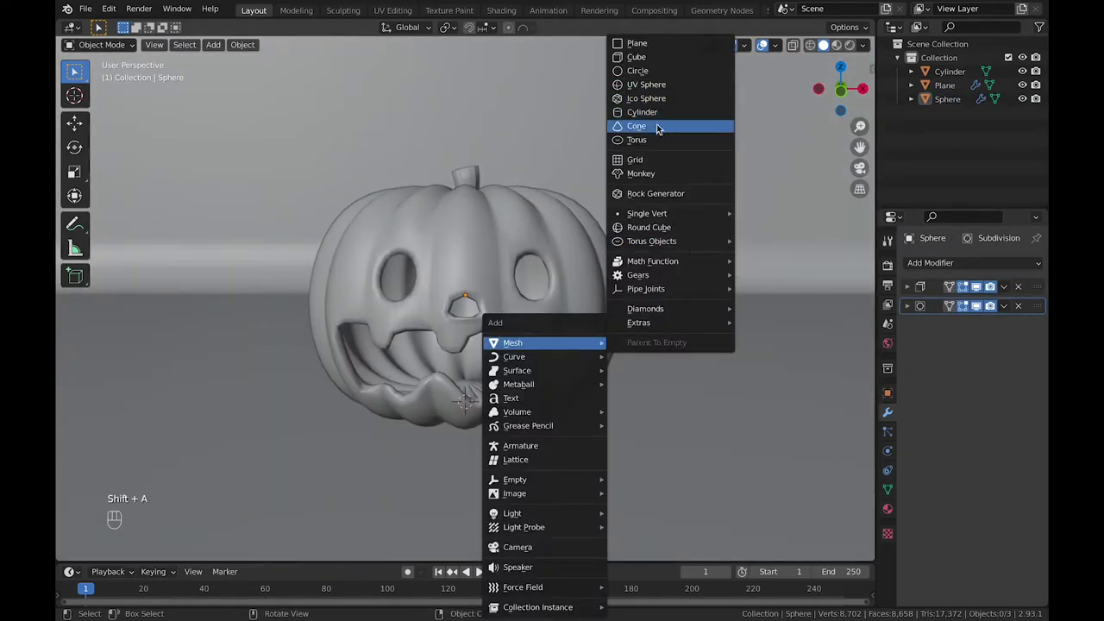
key(s)
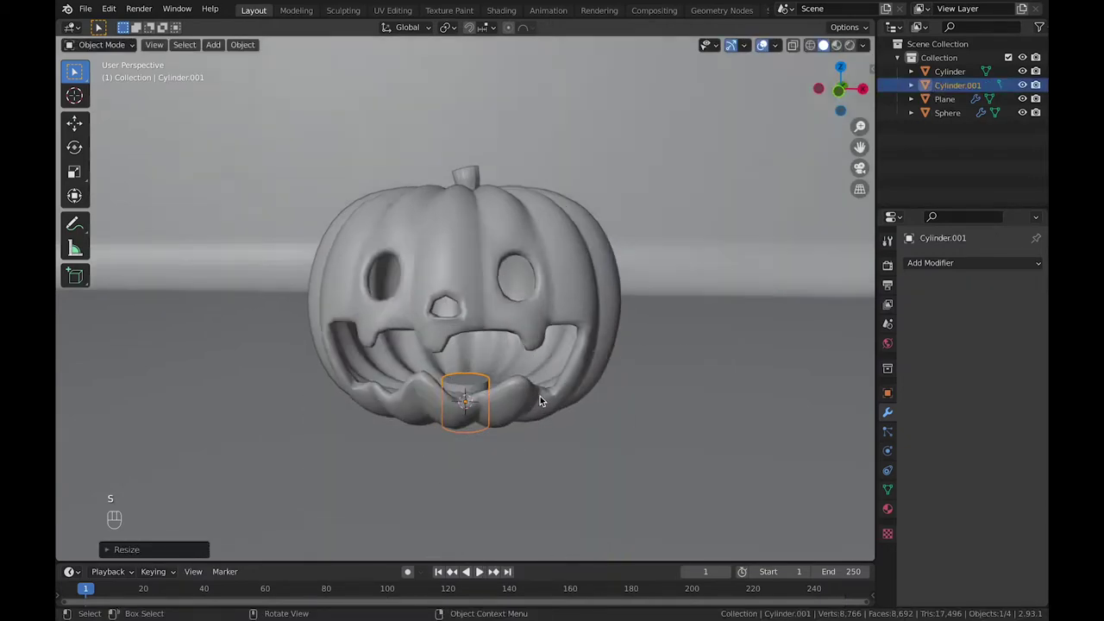
key(g)
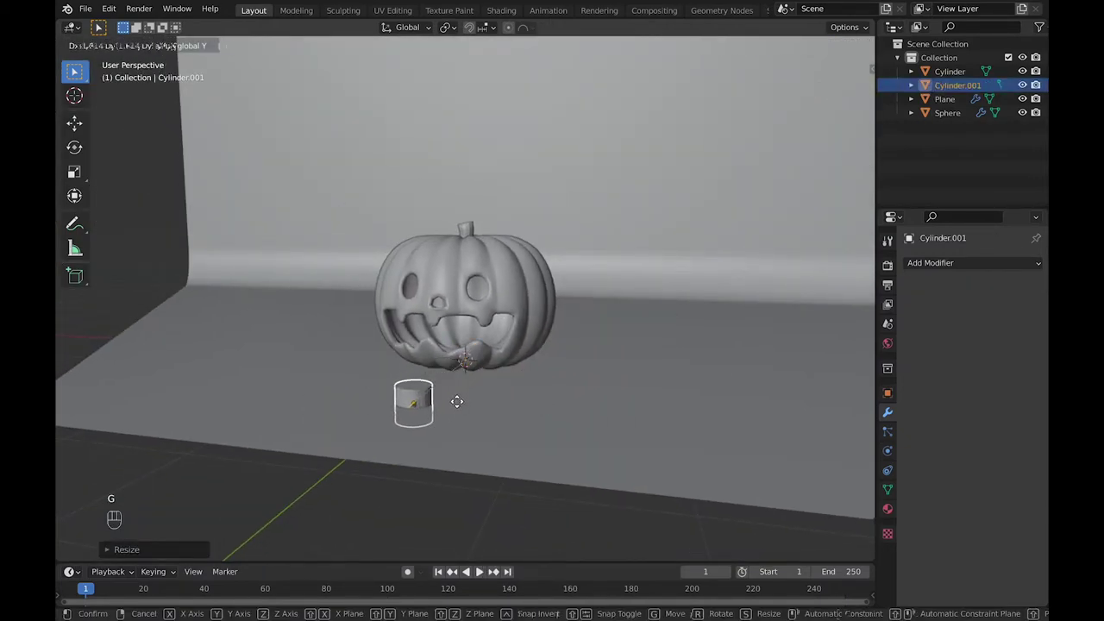
key(g)
key(s)
key(g)
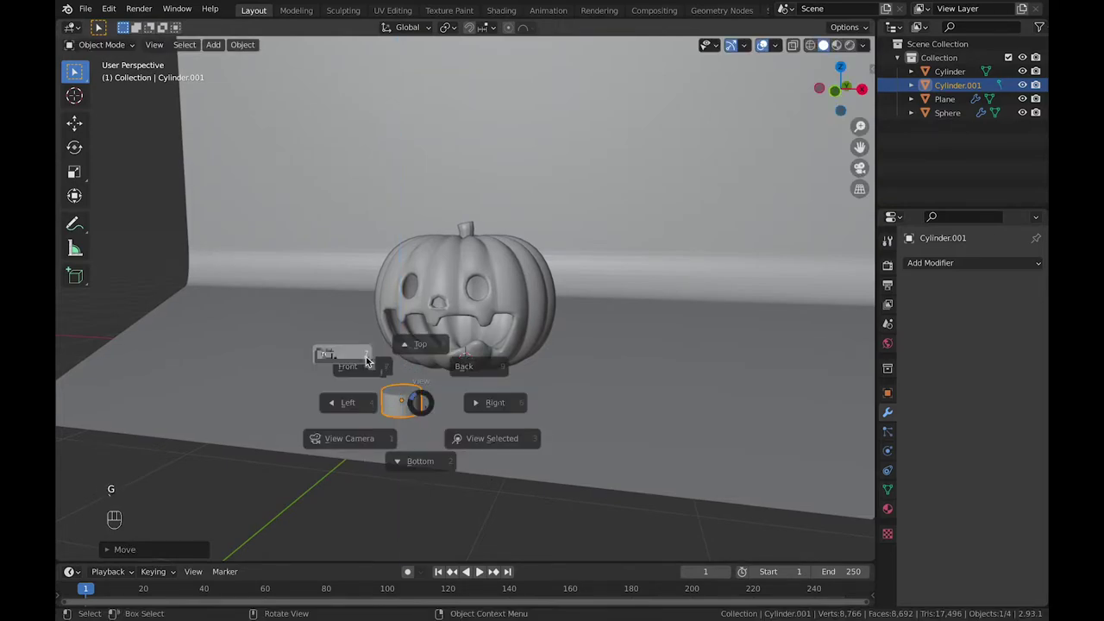
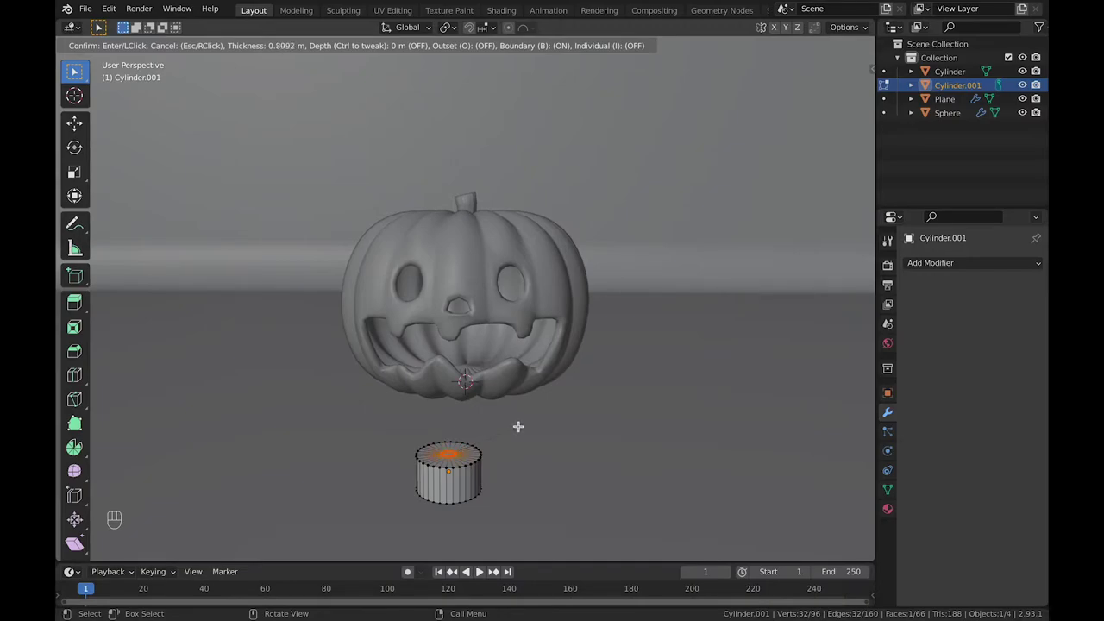
- Inset the cylinder's top face twice and extrude its centre upward into a wick
key(e)
key(super+x)
key(super+z)
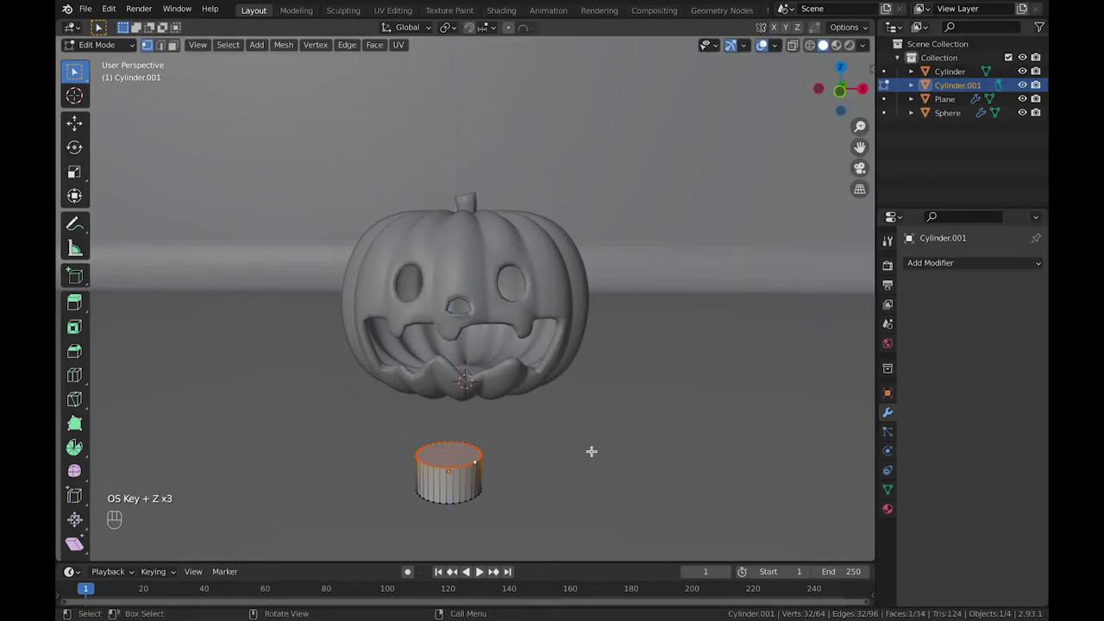
key(s)
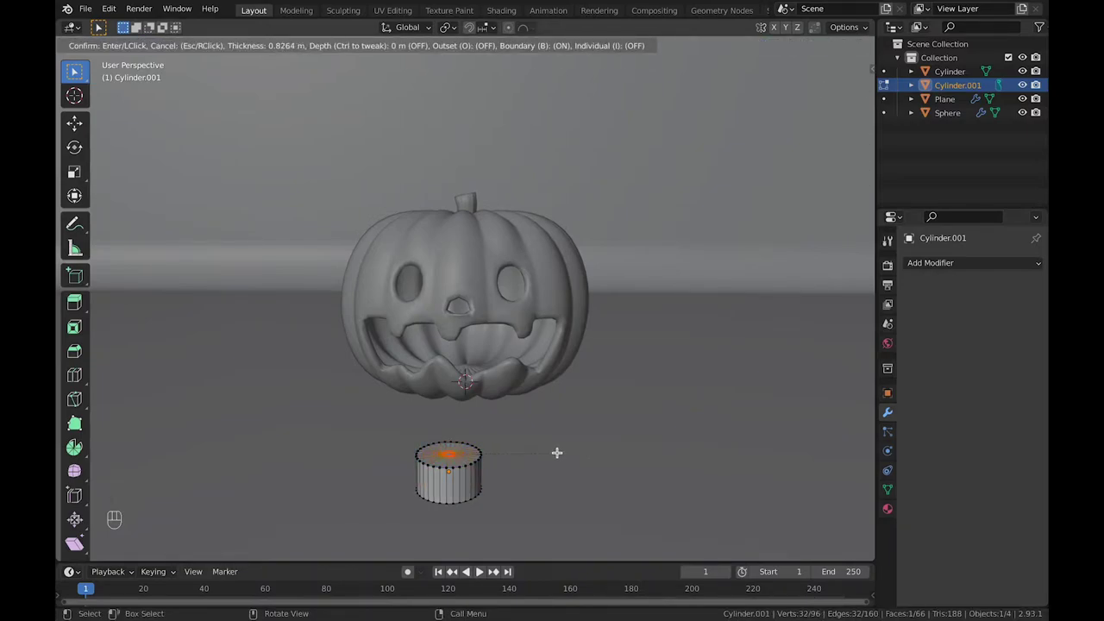
key(e)
key(e)
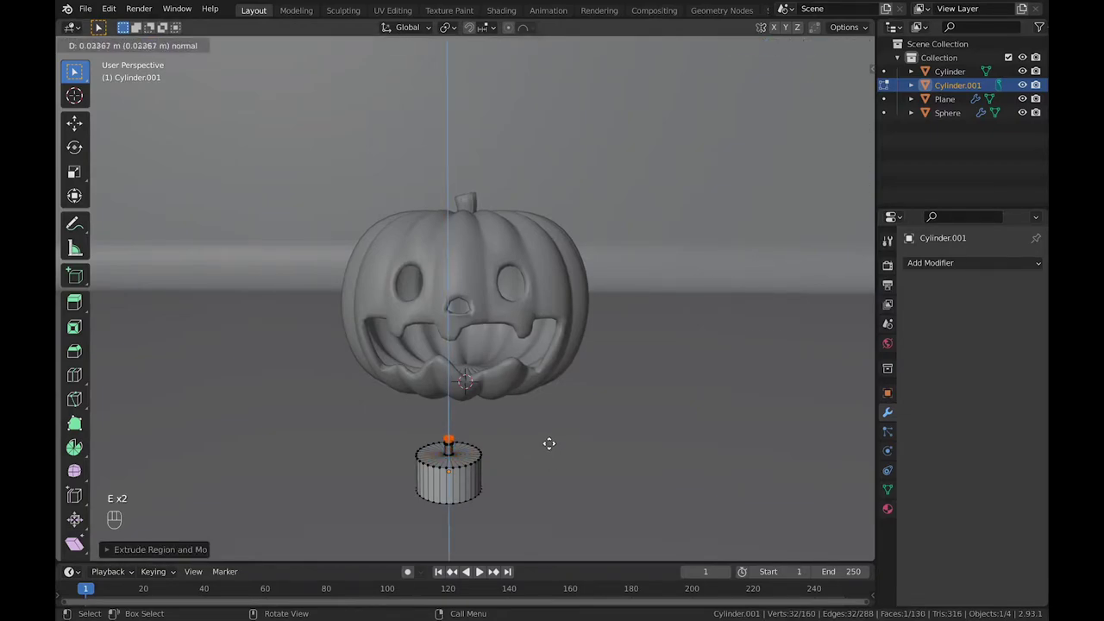
- Extrude and scale the wick repeatedly into a narrow pointed flame tip
key(s)
key(e)
key(s)
key(e)
key(s)
key(e)
key(s)
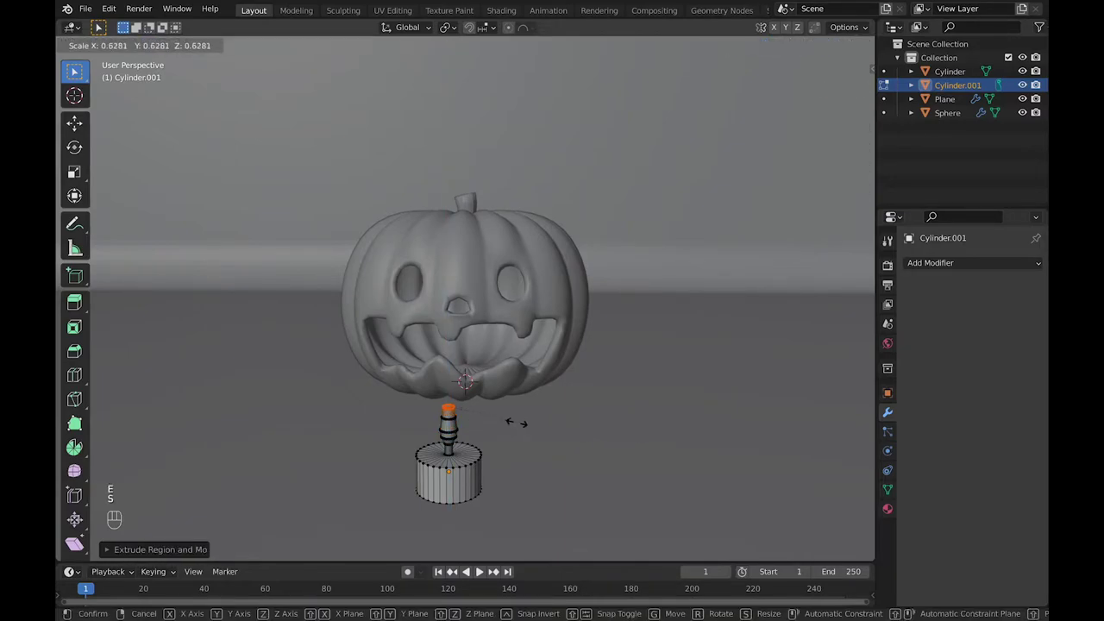
key(m)
key(g)
key(m)
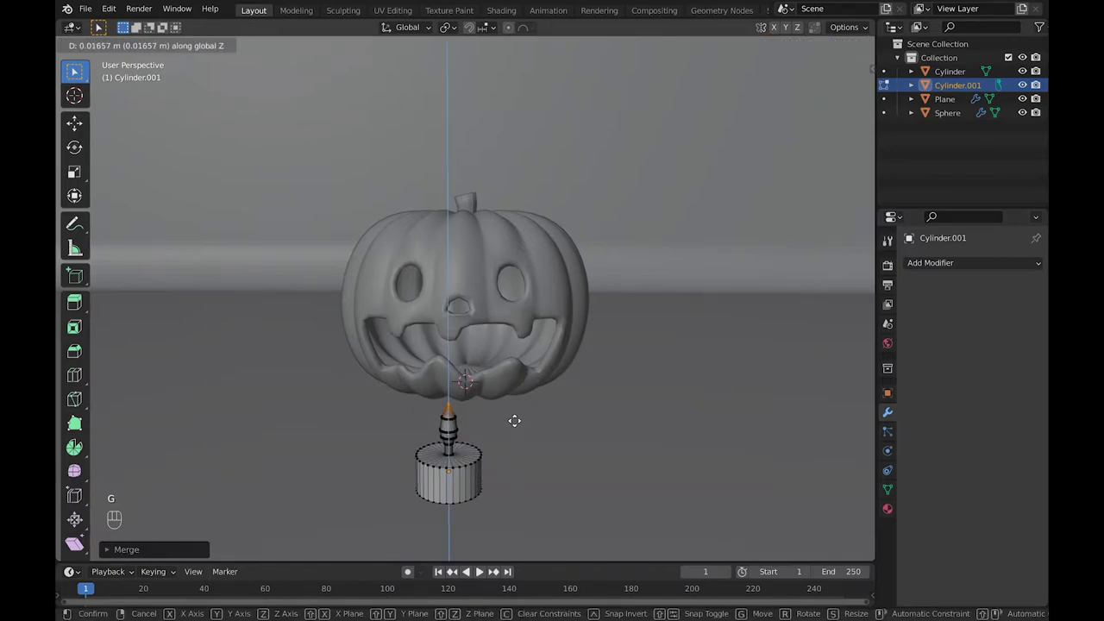
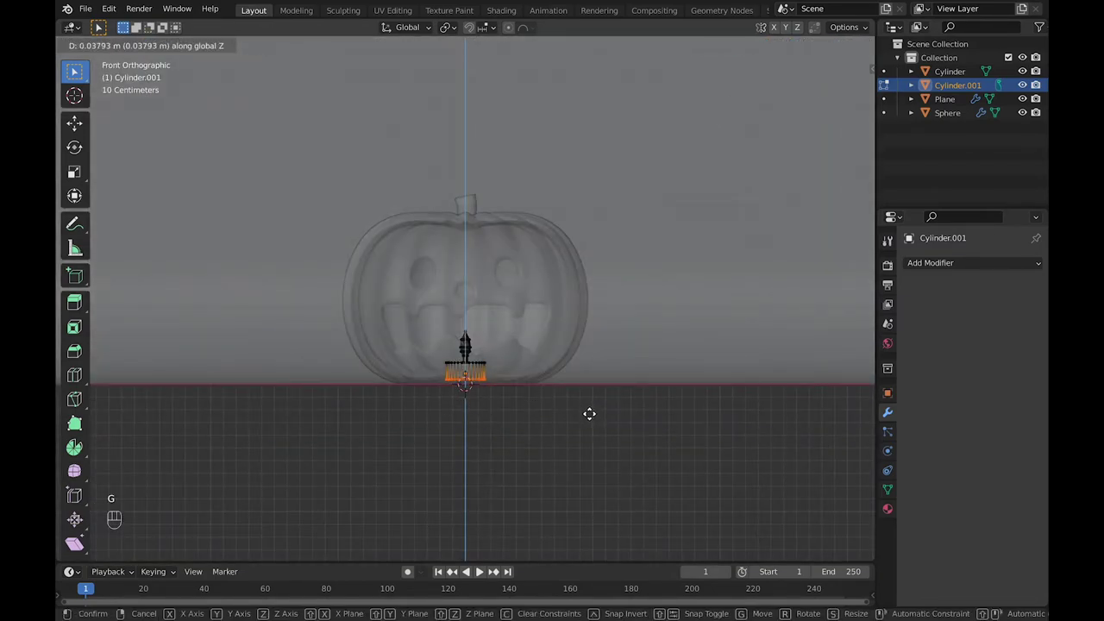
key(Tab)
- Back in Object Mode with X-ray off, move the candle along Y and Z into the pumpkin's mouth
double_click(465, 417)
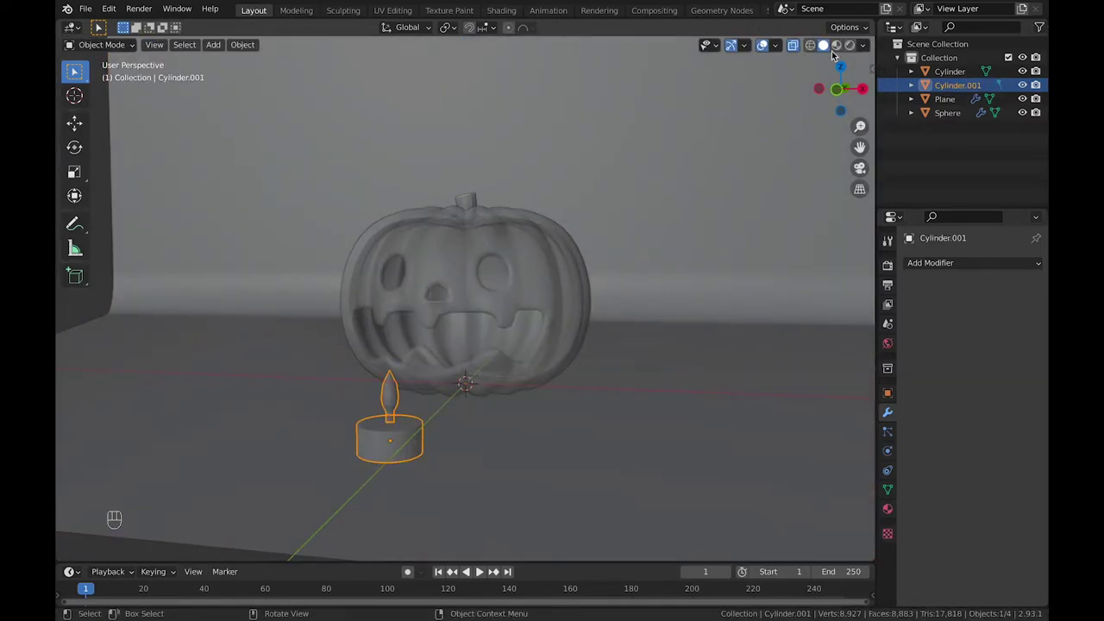
click(798, 49)
key(g)
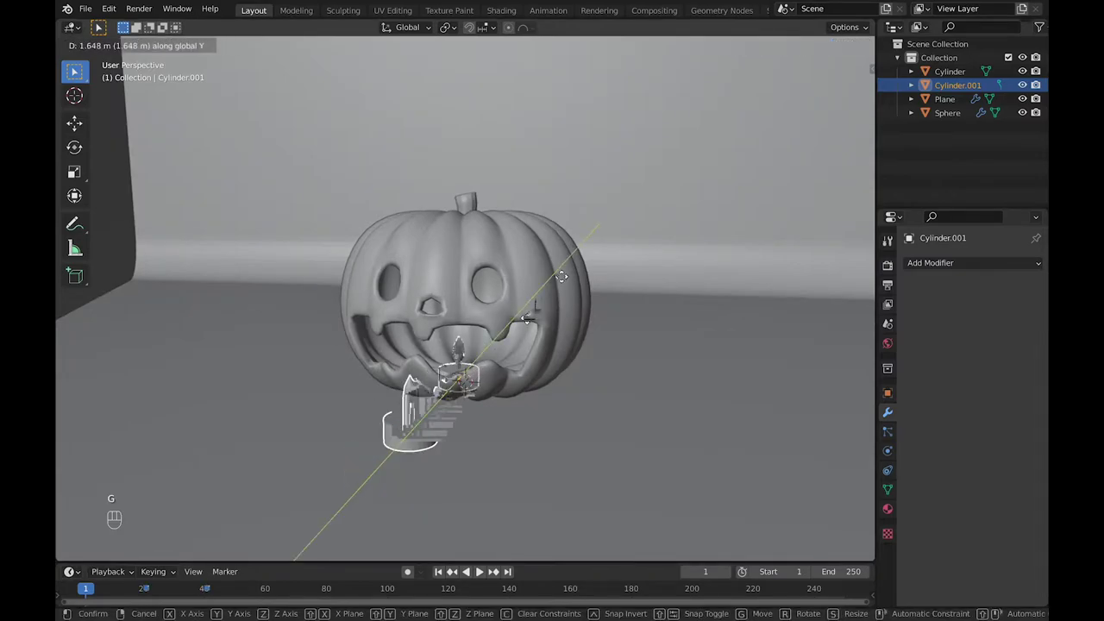
key(g)
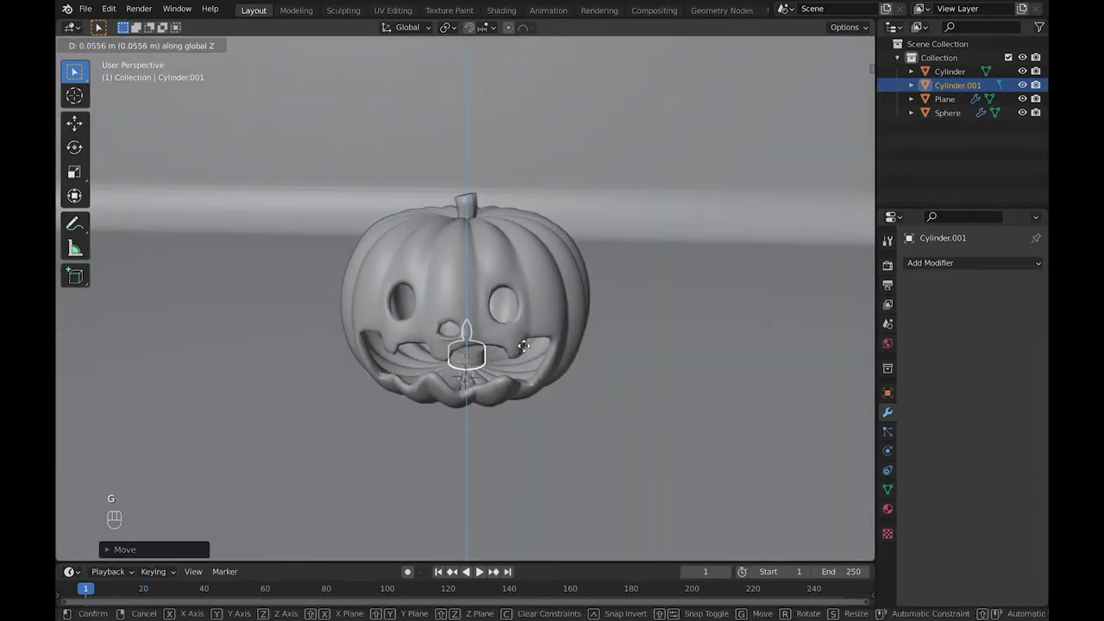
key(g)
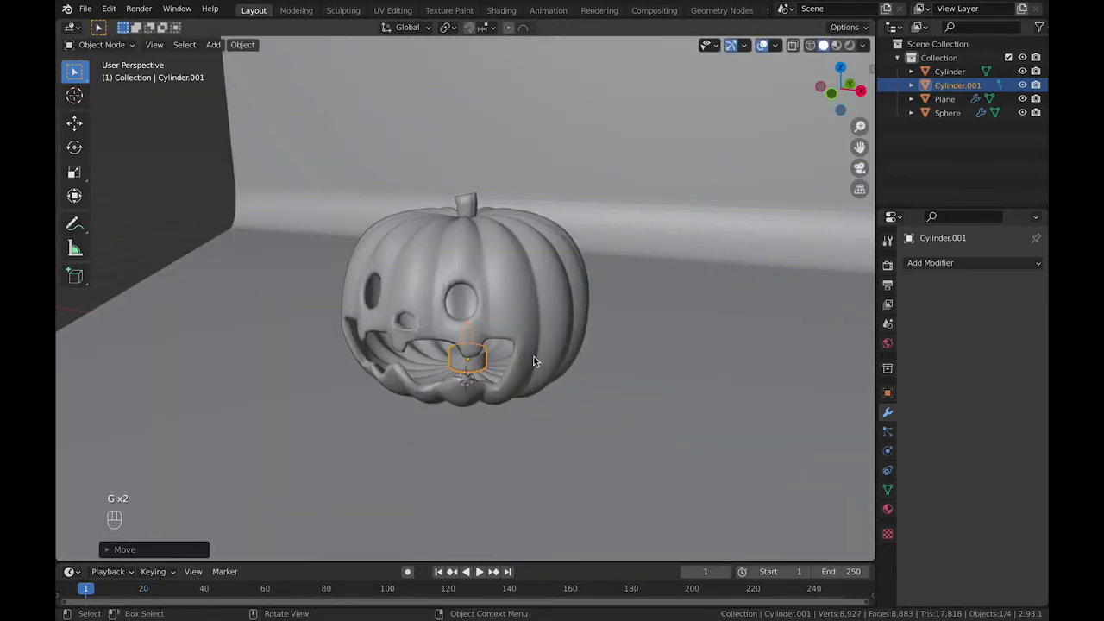
- Select the floor-and-backdrop plane around the pumpkin
click(622, 403)
click(478, 361)
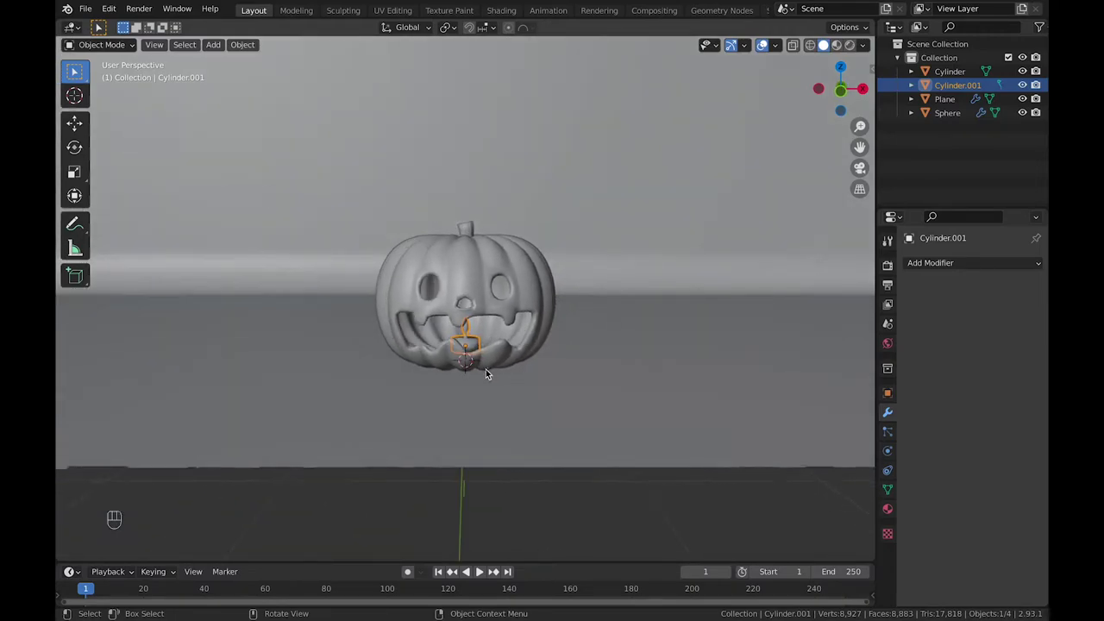
click(565, 401)
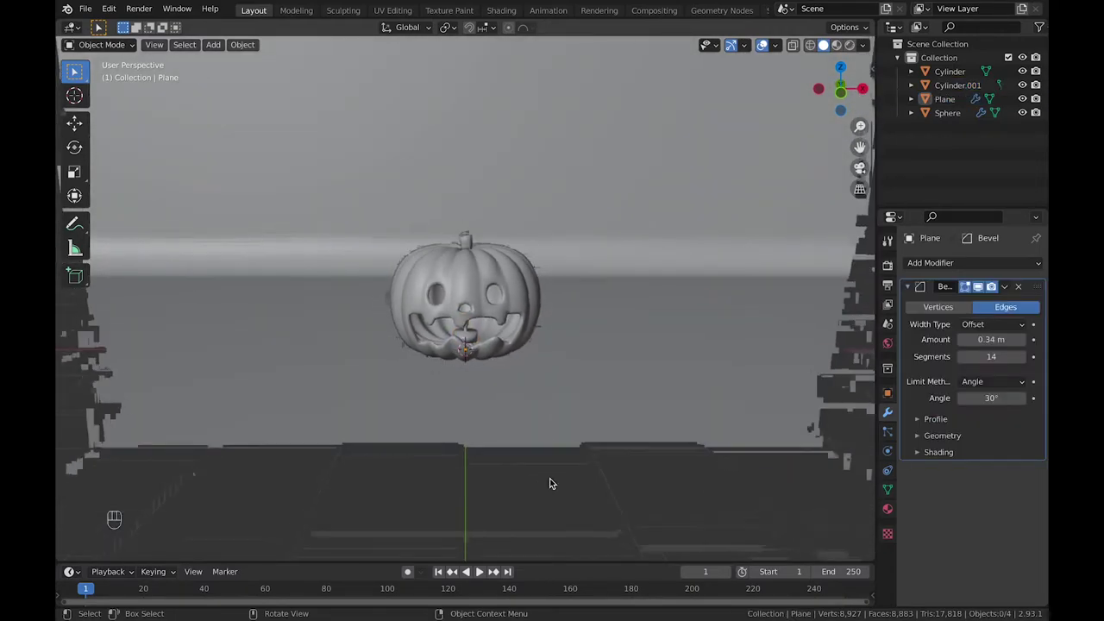
- Switch to rendered preview, set the world colour to black and add an area light
click(756, 125)
click(866, 52)
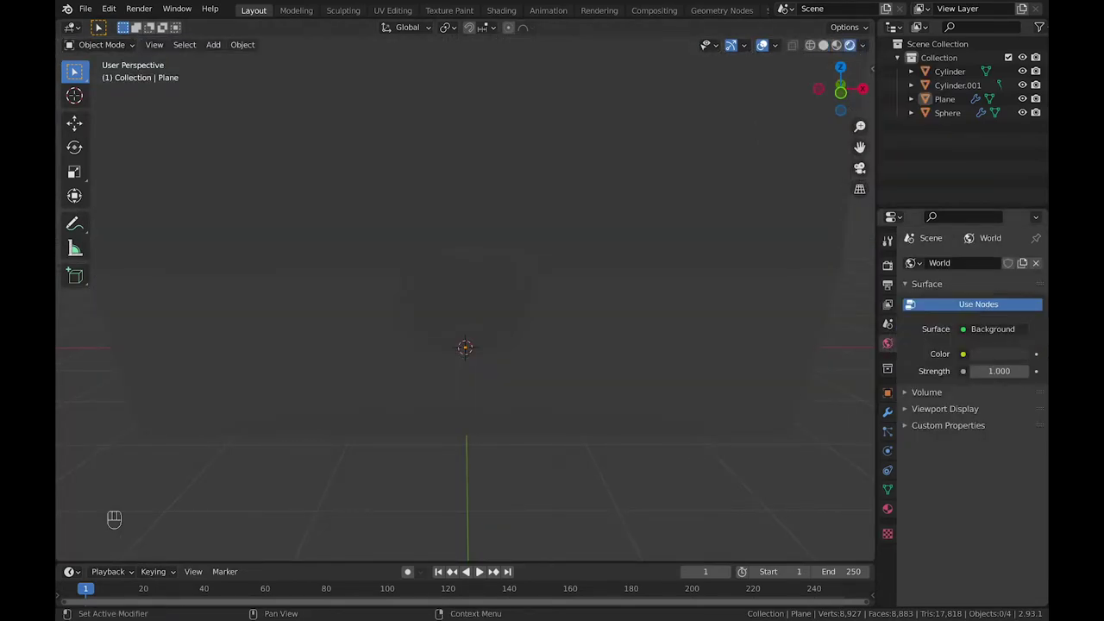
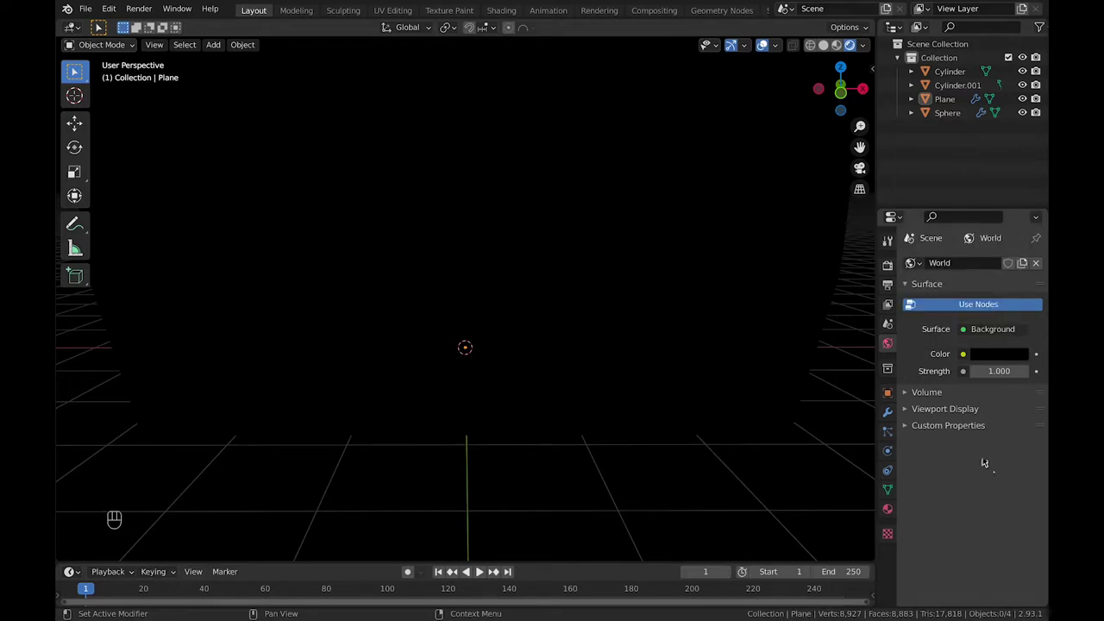
click(734, 473)
key(shift+a)
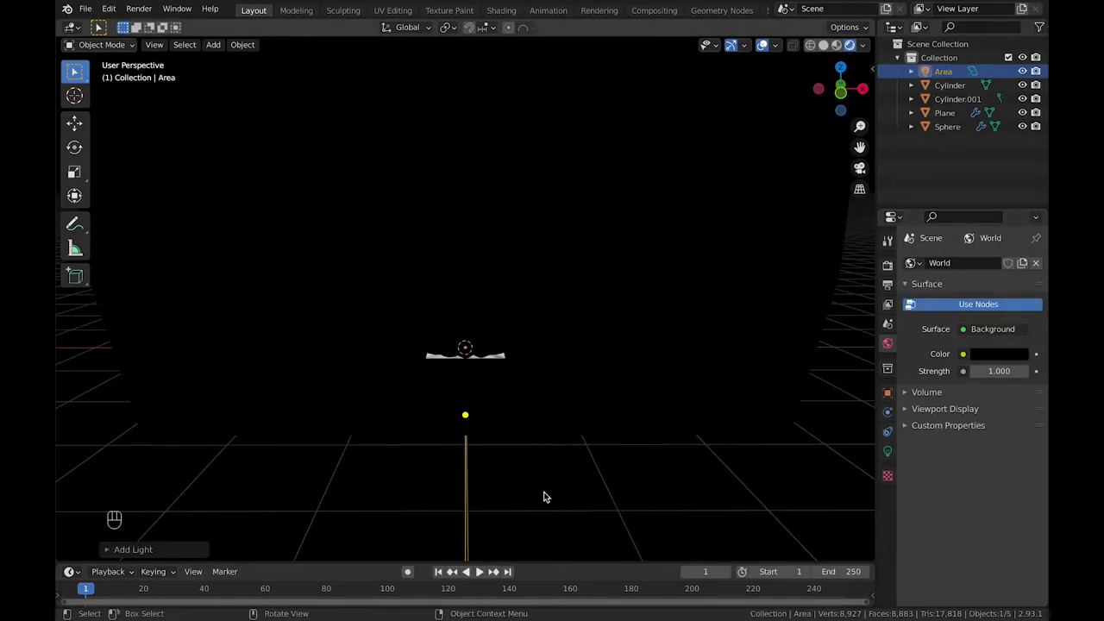
- Raise the area light above the pumpkin, tilt it to shine down, and make it pink
key(g)
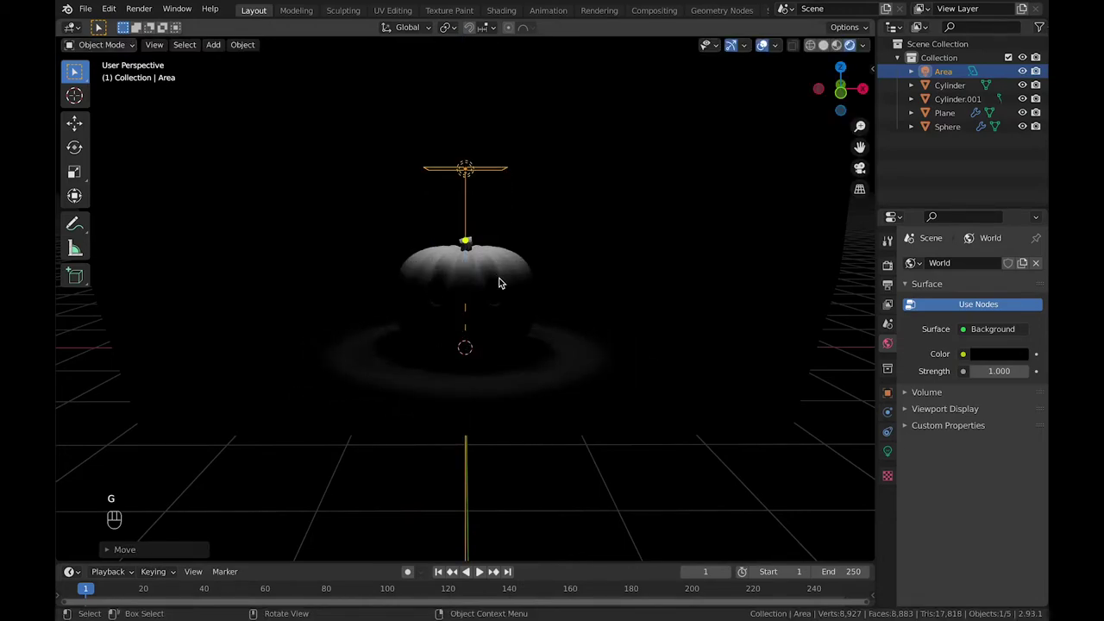
key(r)
key(g)
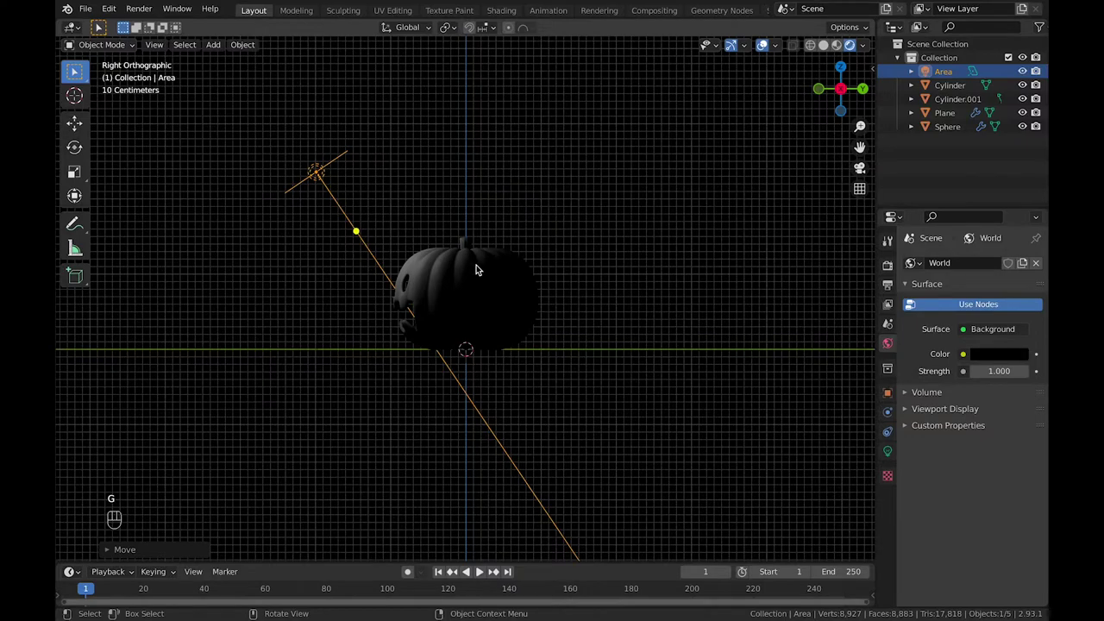
key(g)
key(r)
key(g)
click(410, 311)
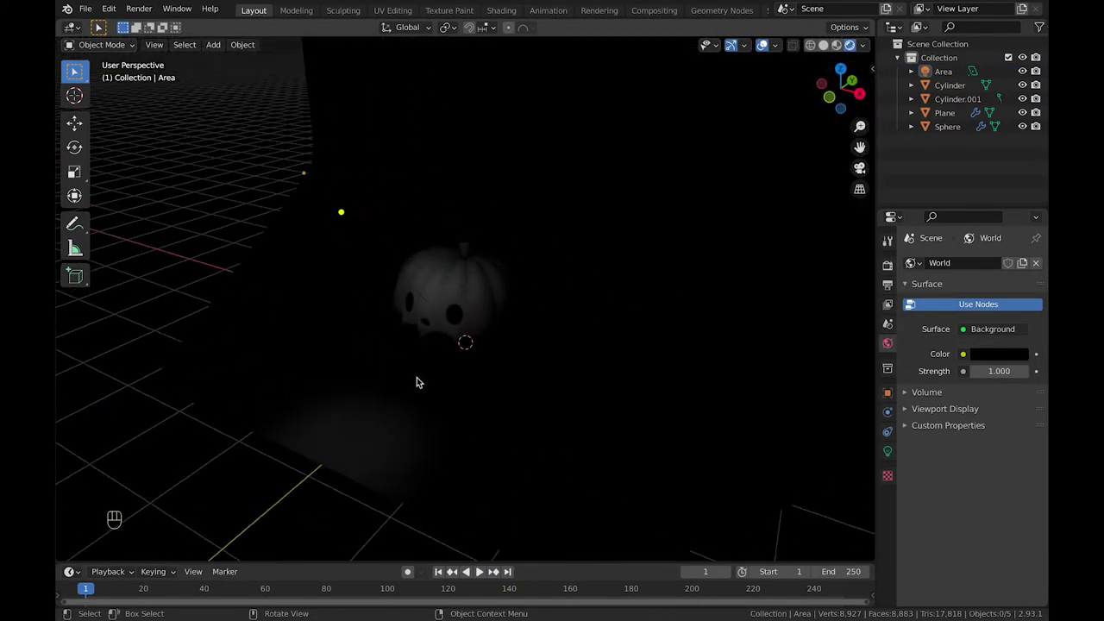
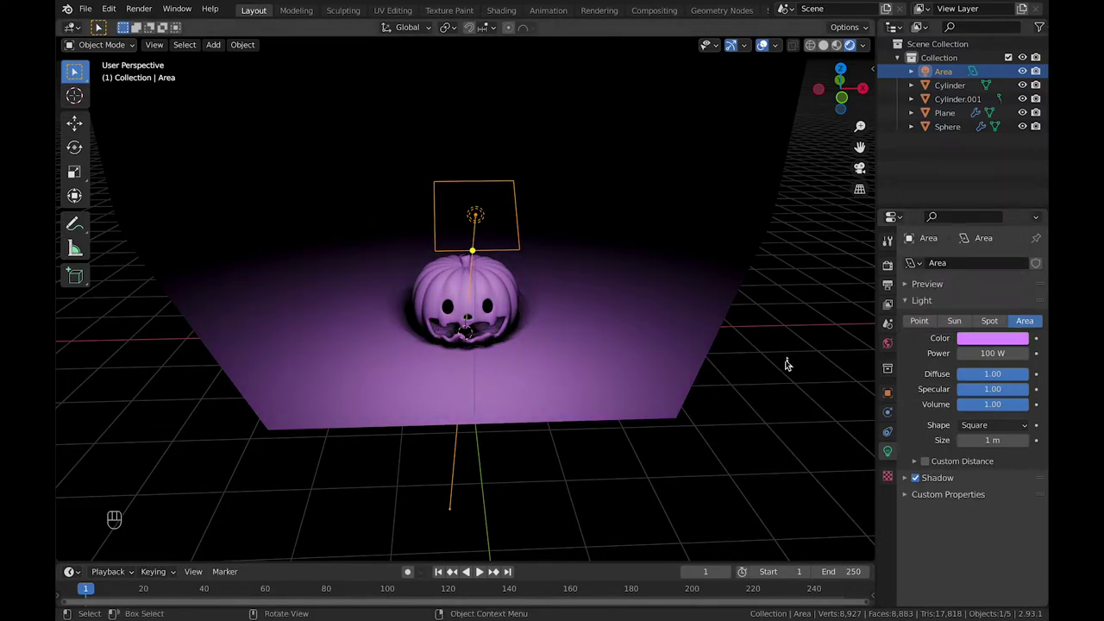
- Give the floor plane a deep purple base colour and the pumpkin an orange one
click(689, 333)
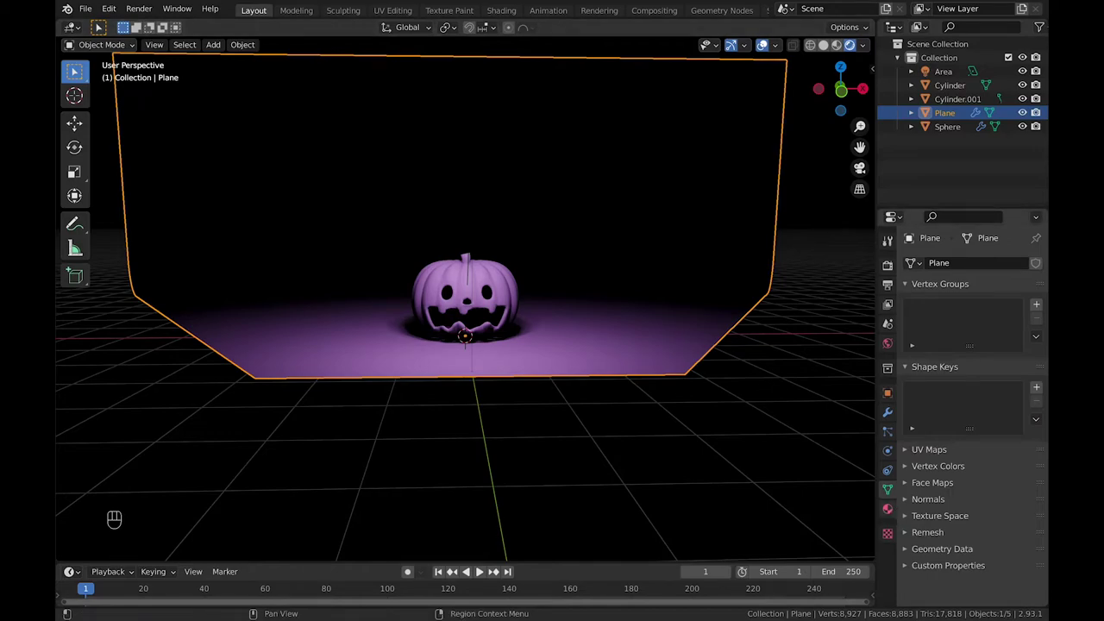
click(992, 331)
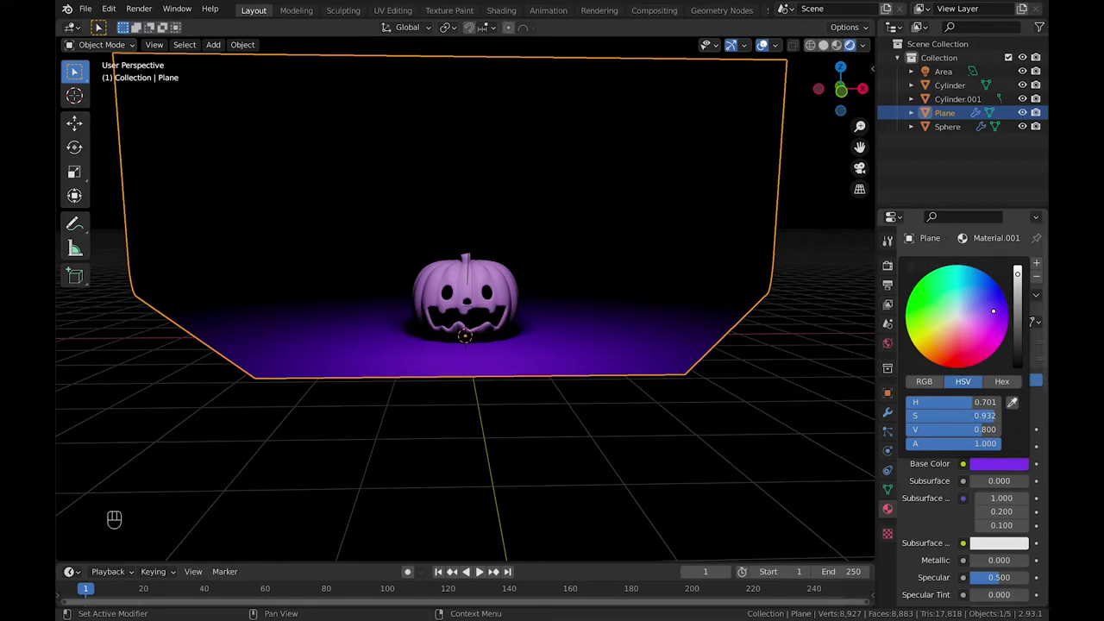
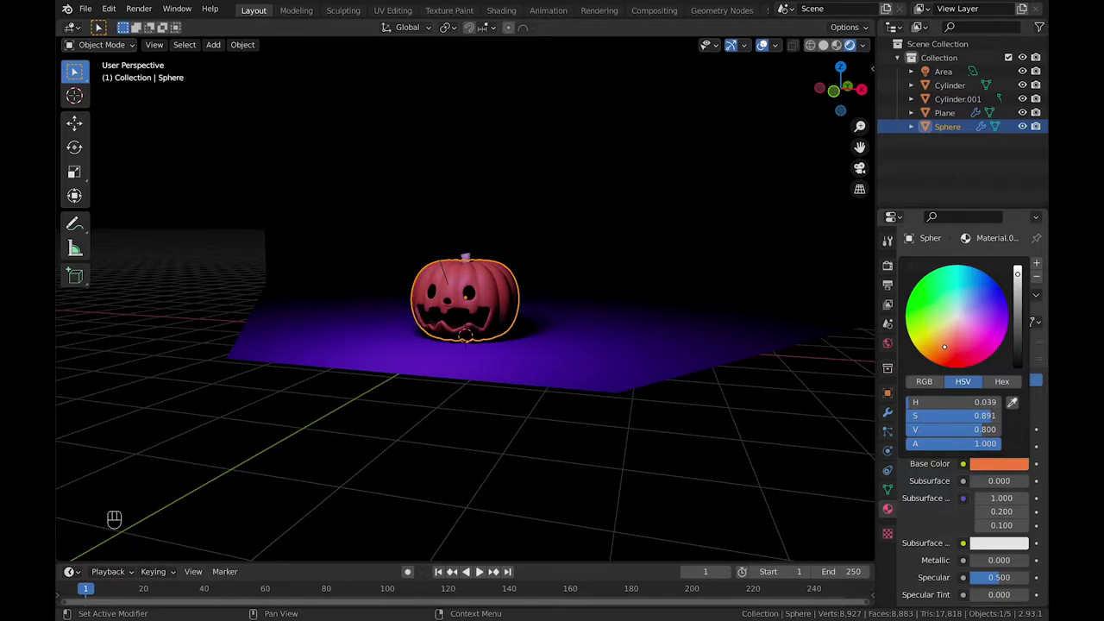
click(693, 385)
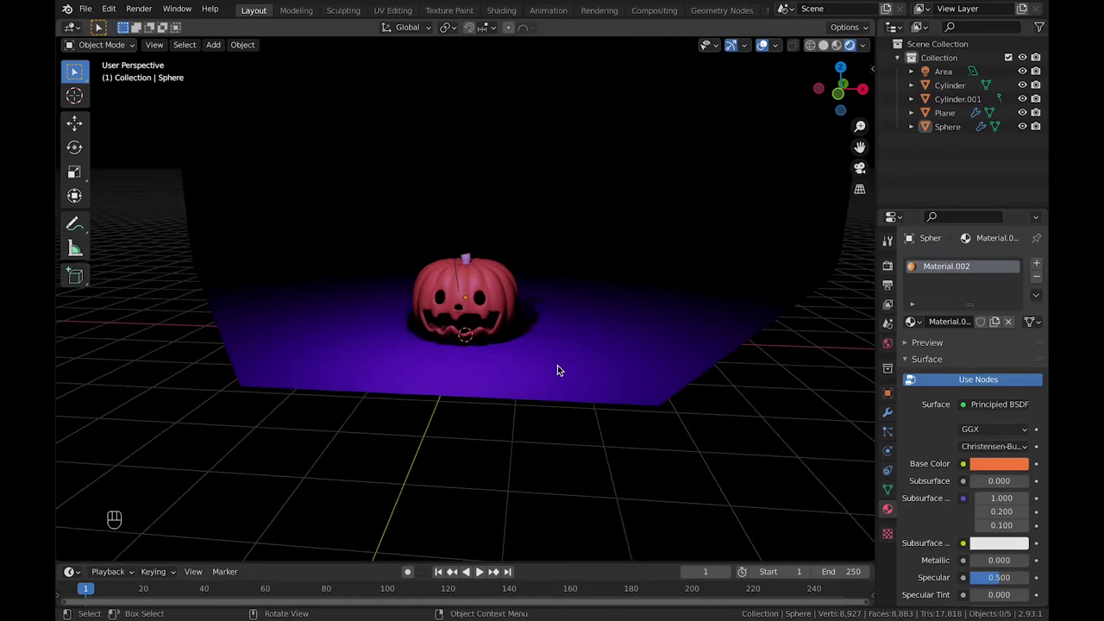
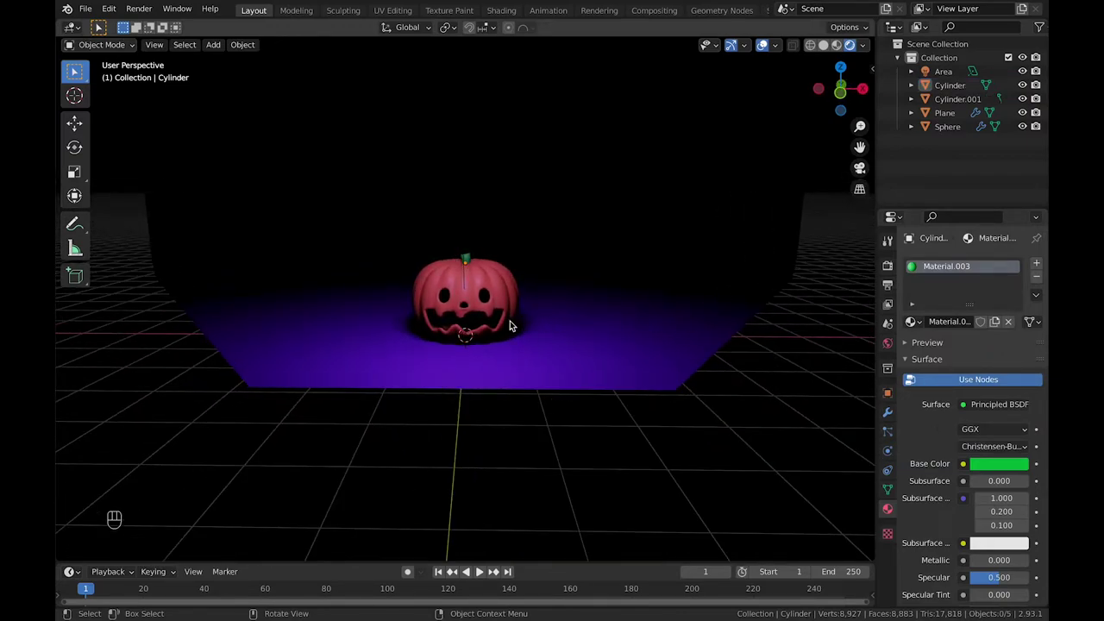
- Select the candle and hide everything else, leaving it isolated for editing
click(477, 323)
key(g)
click(495, 371)
click(474, 328)
click(471, 261)
- In Edit Mode select all the candle's geometry and assign a purple body material
key(h)
click(484, 372)
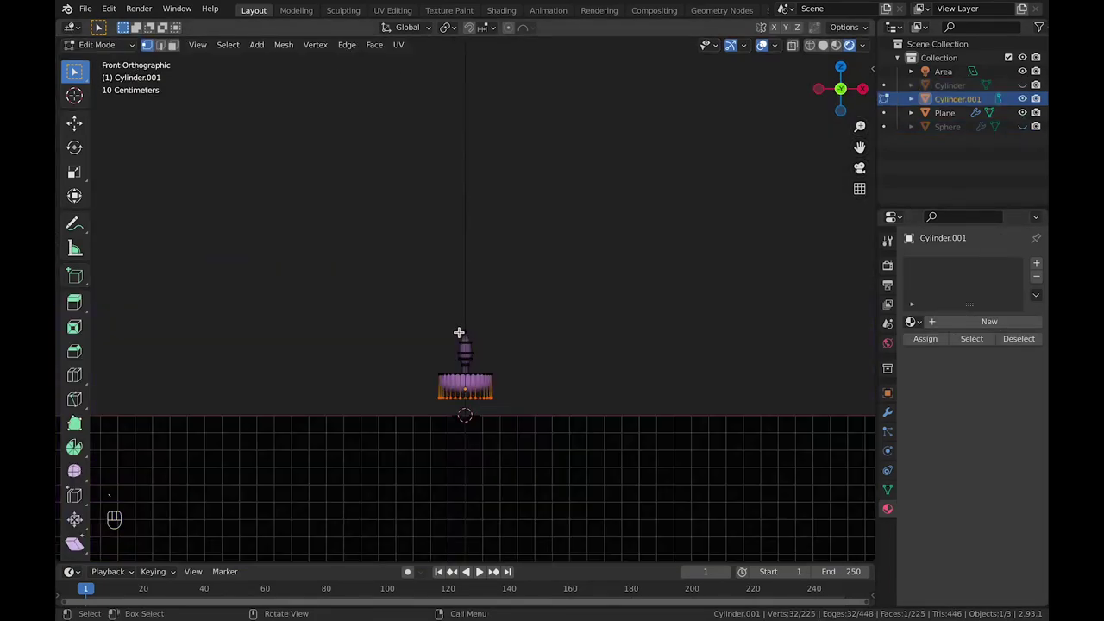
key(a)
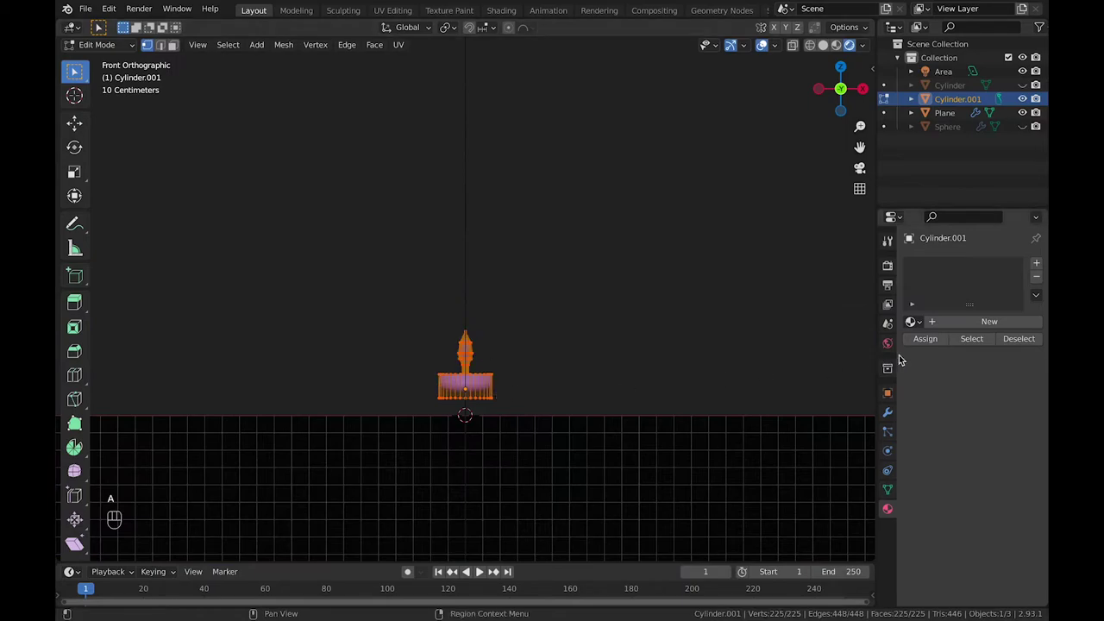
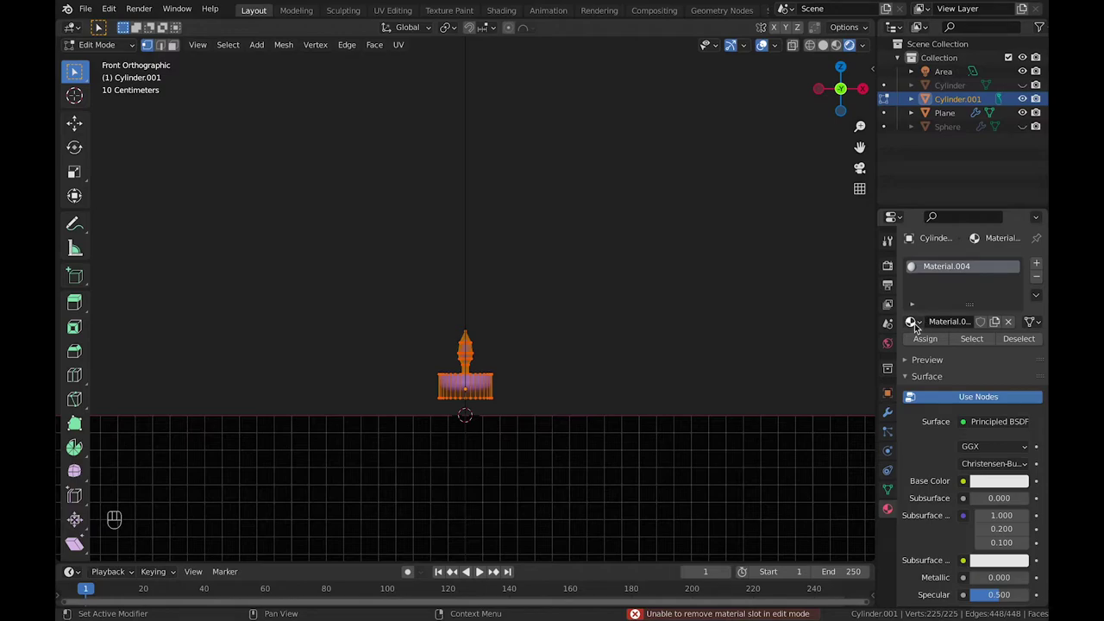
click(924, 323)
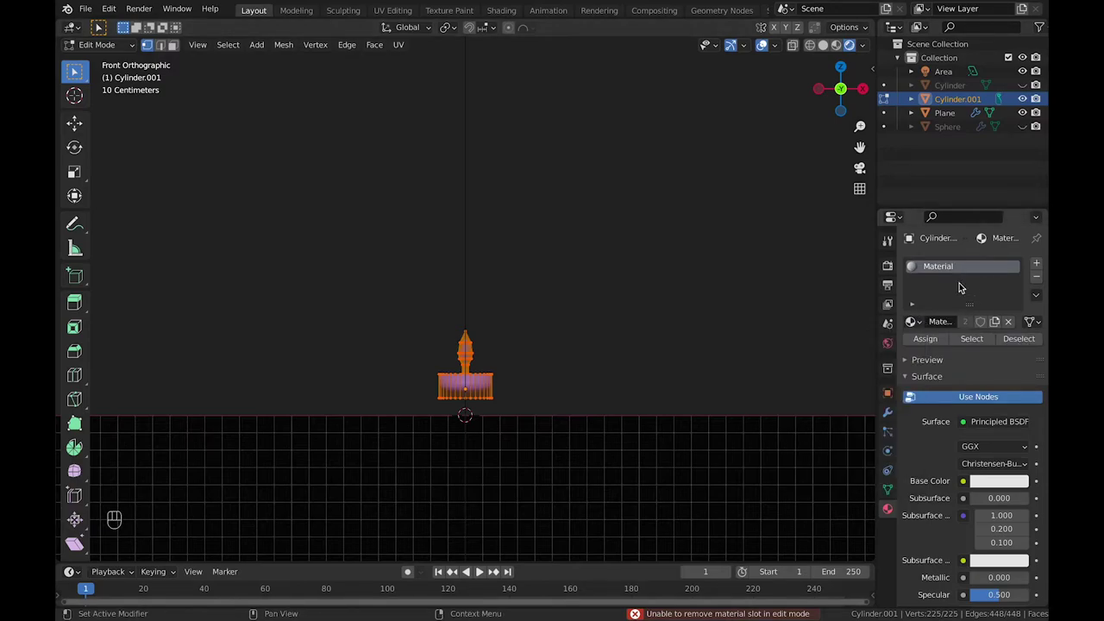
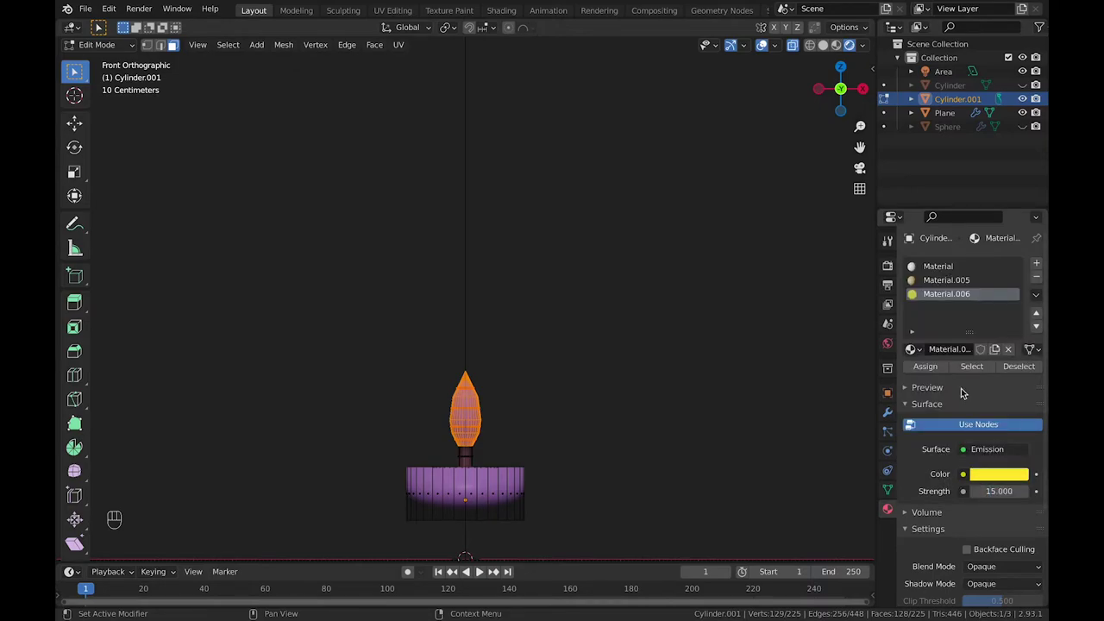
- Assign a yellow Emission material at strength 15 to the flame, then return to Object Mode
click(918, 370)
key(Tab)
click(595, 362)
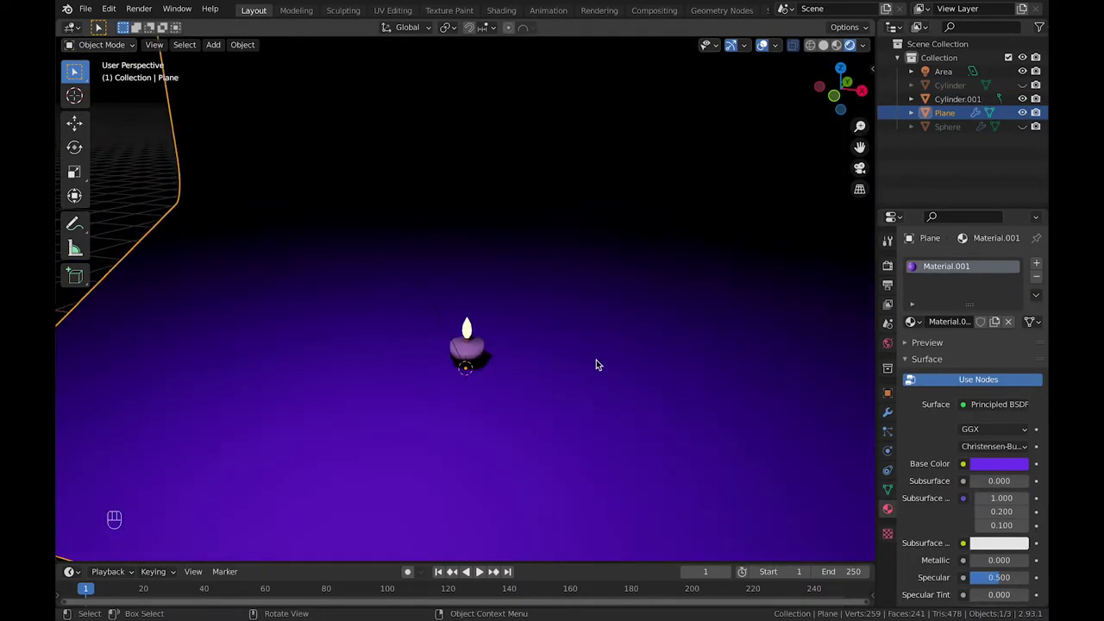
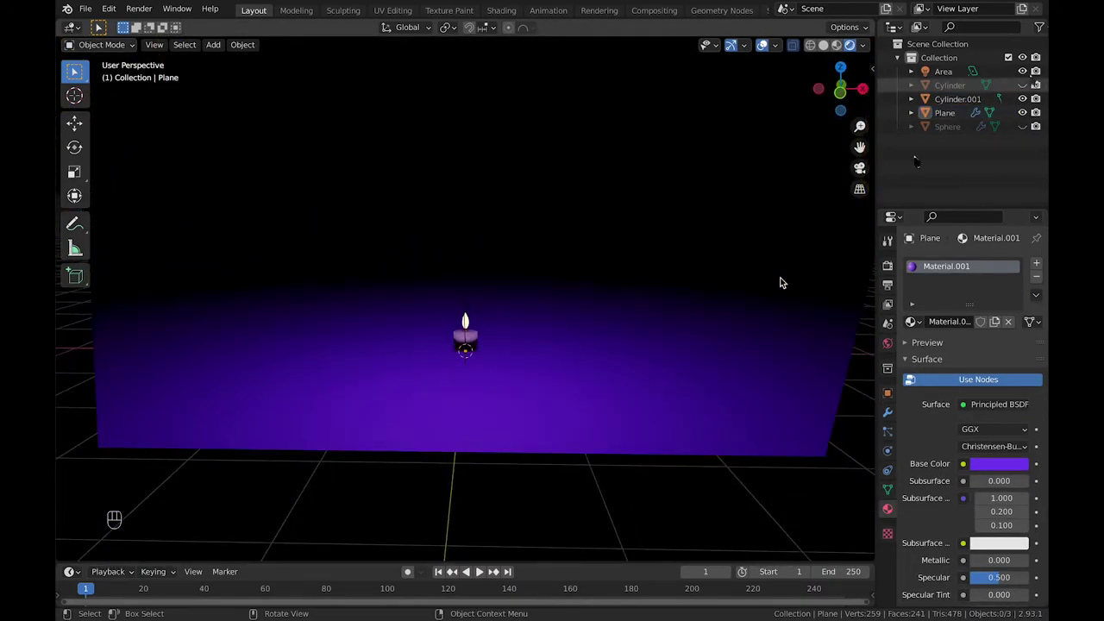
- Unhide the pumpkin and its stem so the full scene is visible again
click(1029, 86)
click(1029, 126)
click(646, 404)
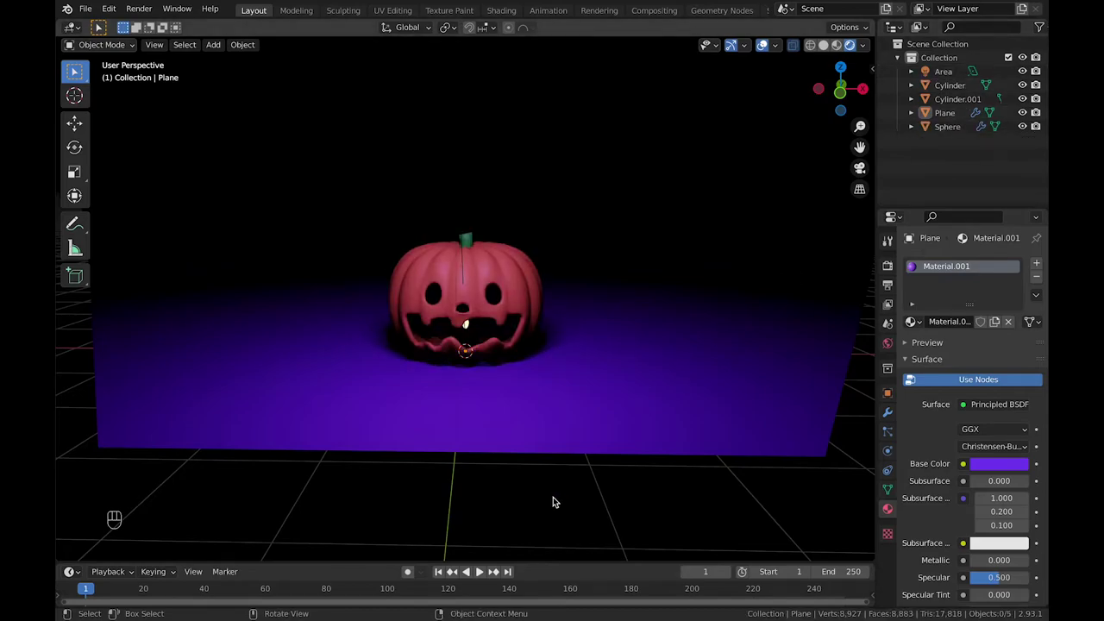
- Add a point light inside the pumpkin, coloured yellow at 15 W power
key(shift+a)
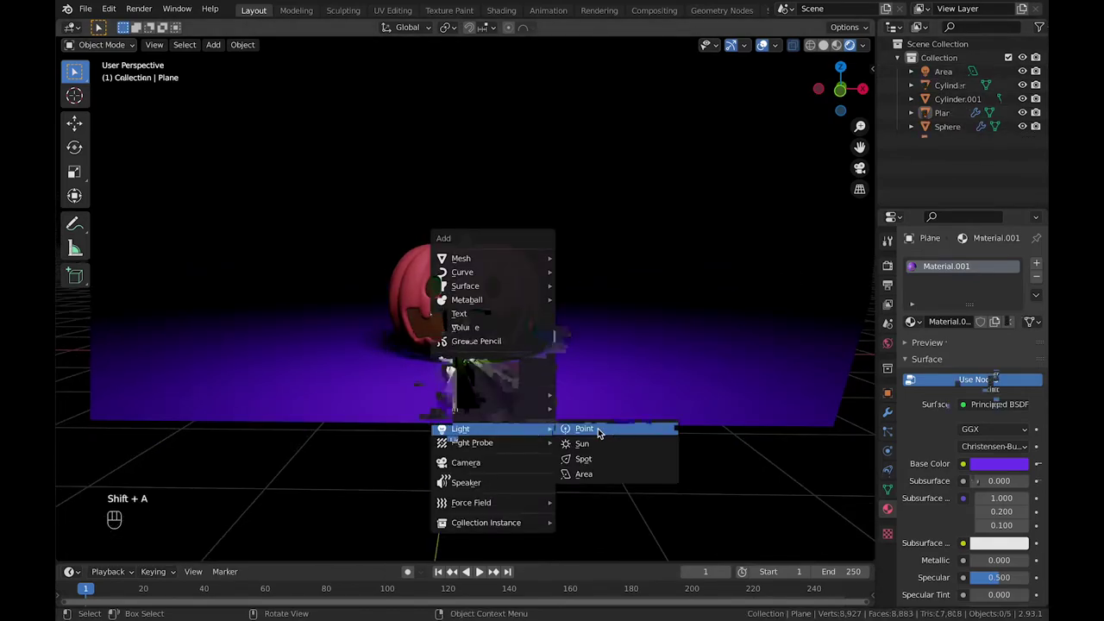
key(g)
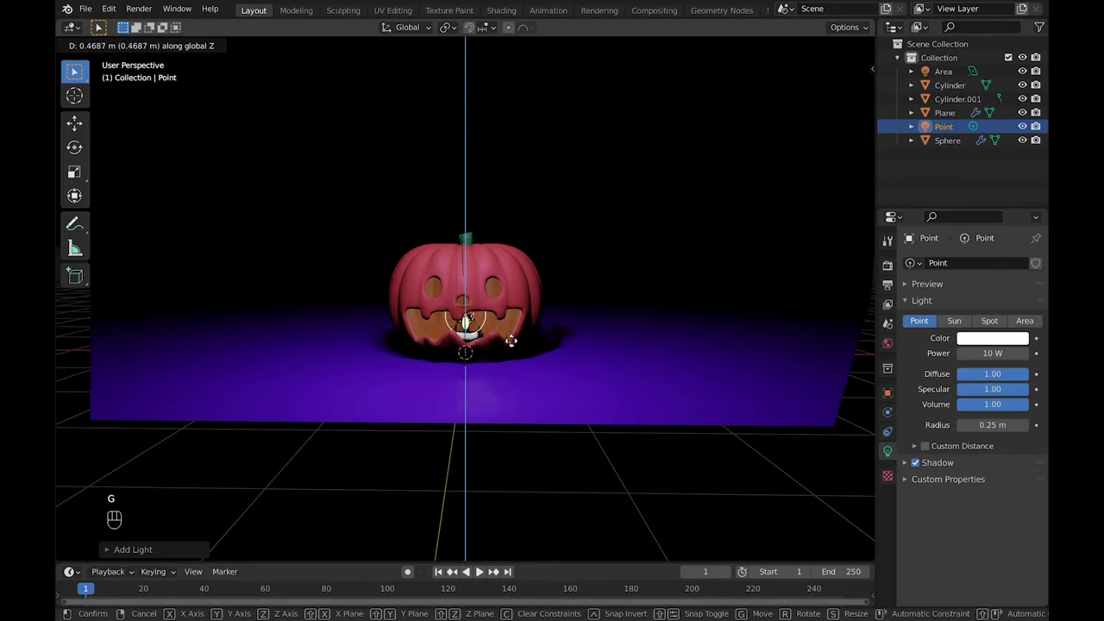
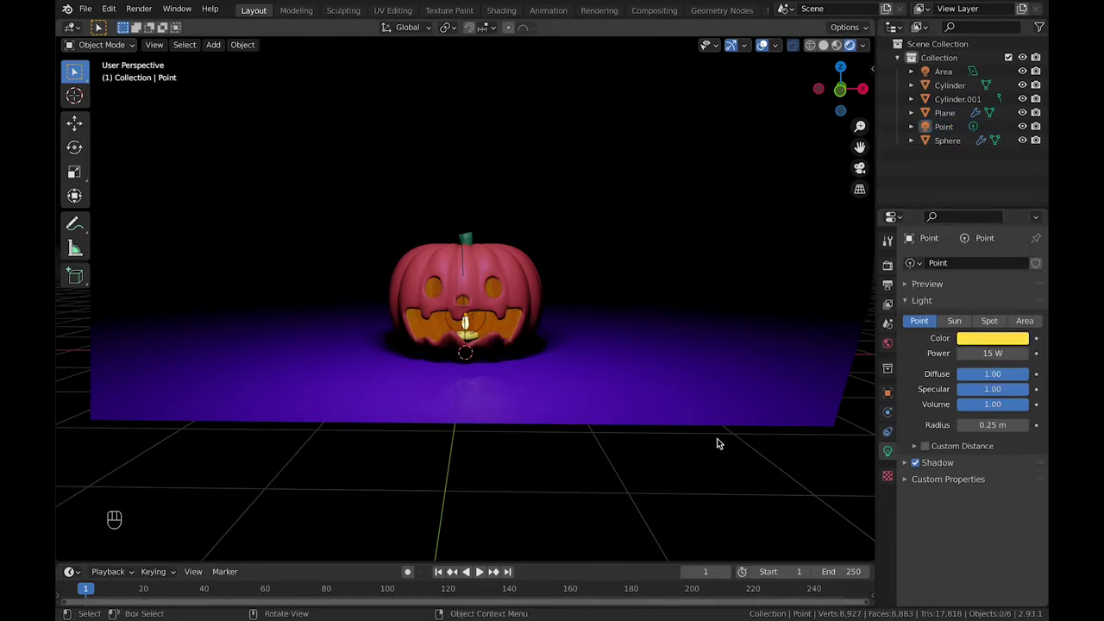
click(534, 460)
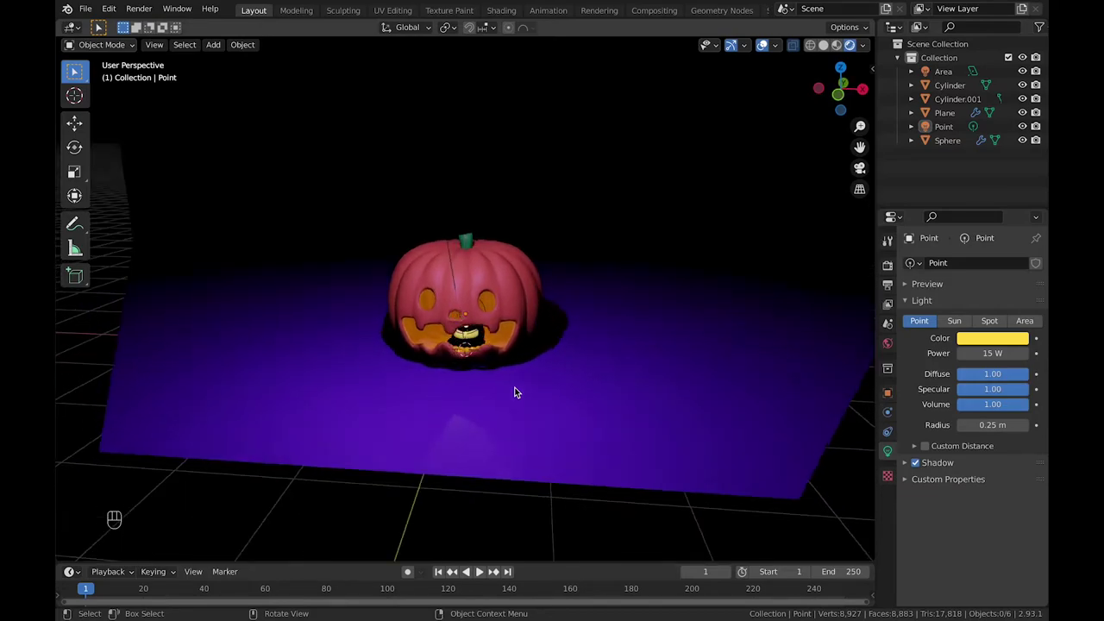
key(shift+a)
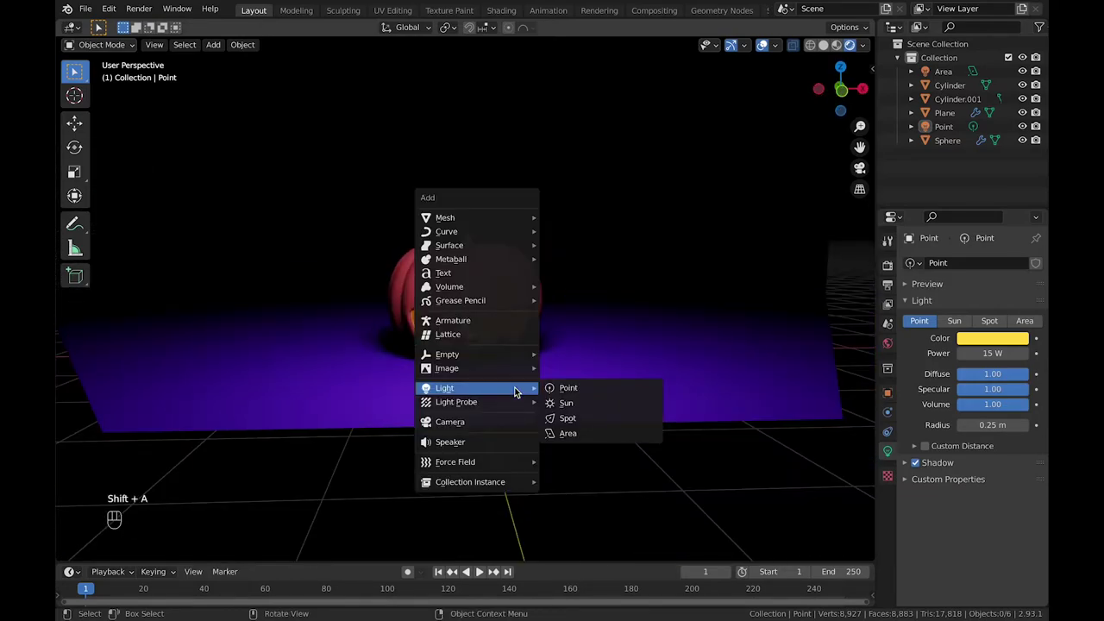
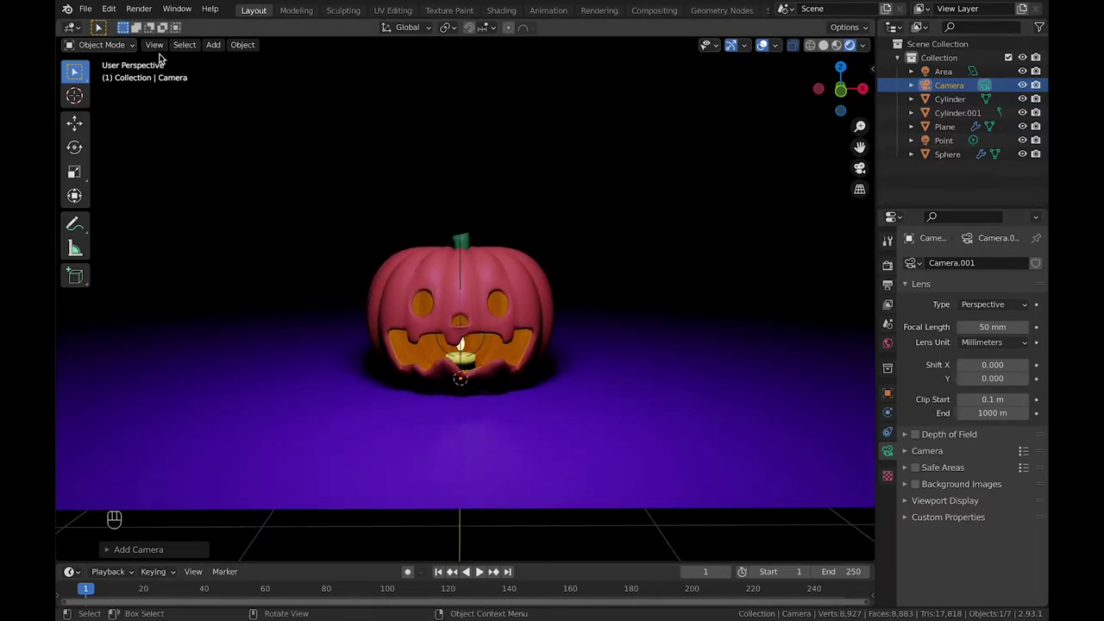
- Add a camera aligned to the view and set the render resolution to 1080 × 1080 px
drag(160, 48, 407, 254)
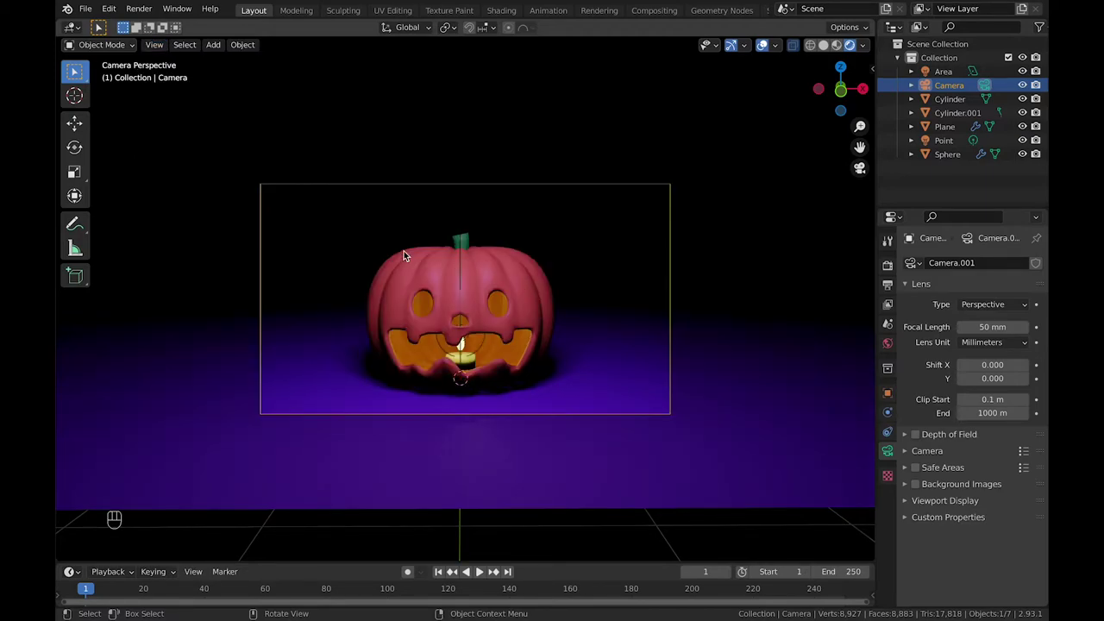
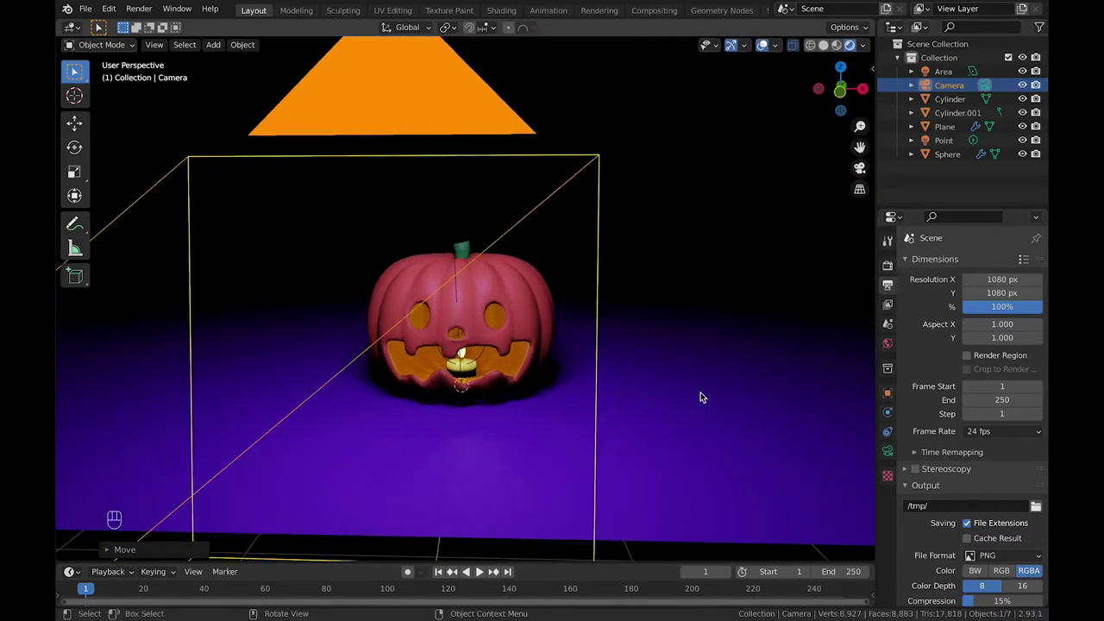
click(805, 212)
click(674, 543)
click(956, 92)
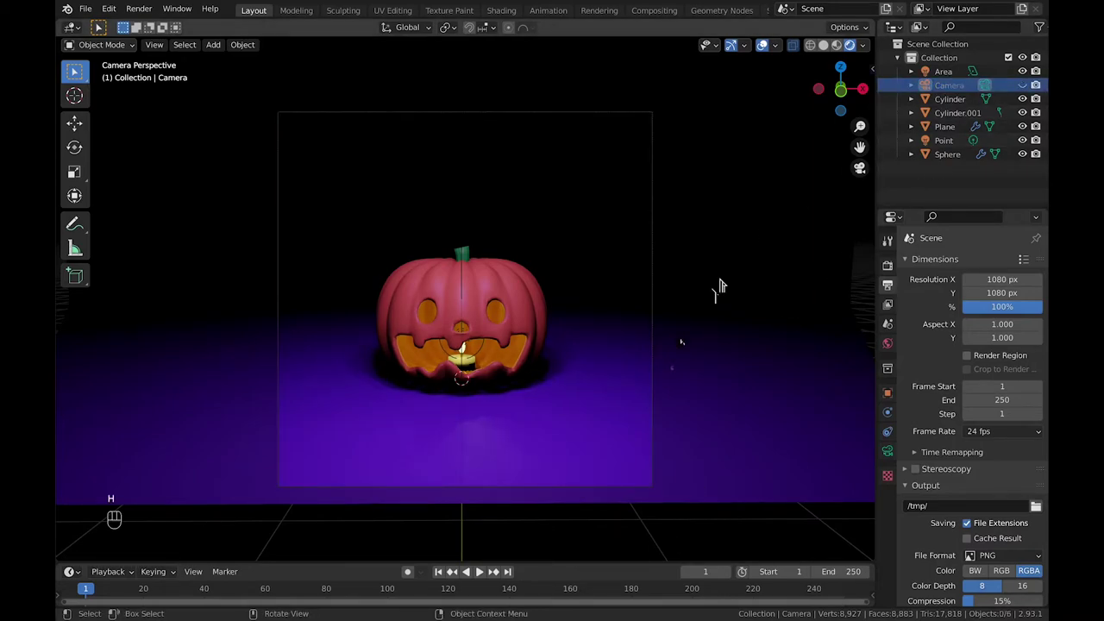
click(530, 531)
- Add a cube, move it under the candle and shrink it slightly in Edit Mode
key(shift+a)
key(s)
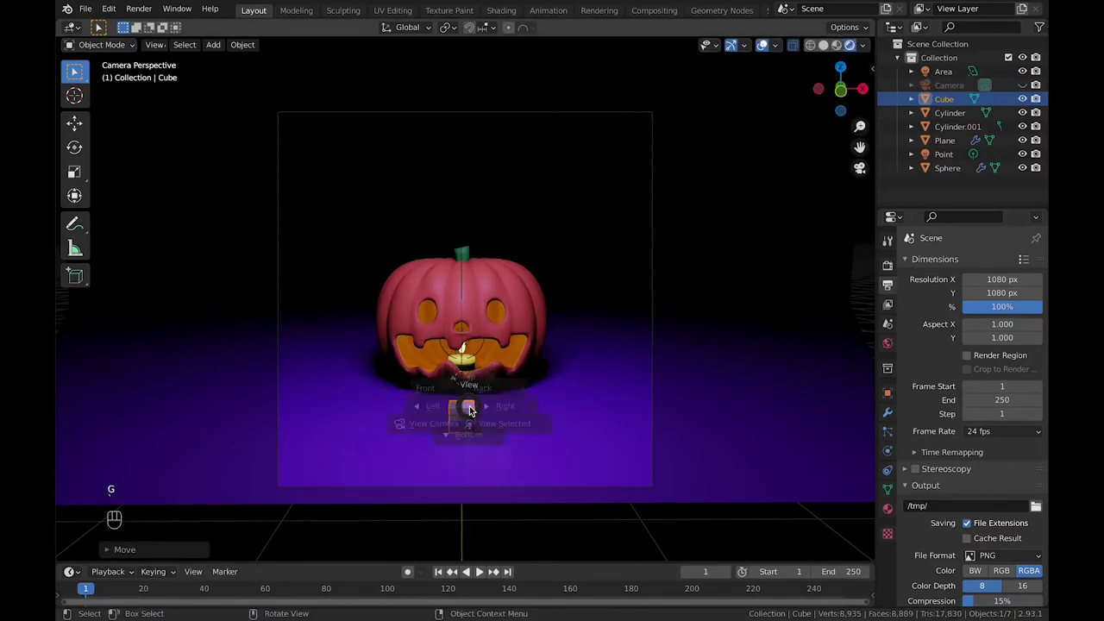
key(g)
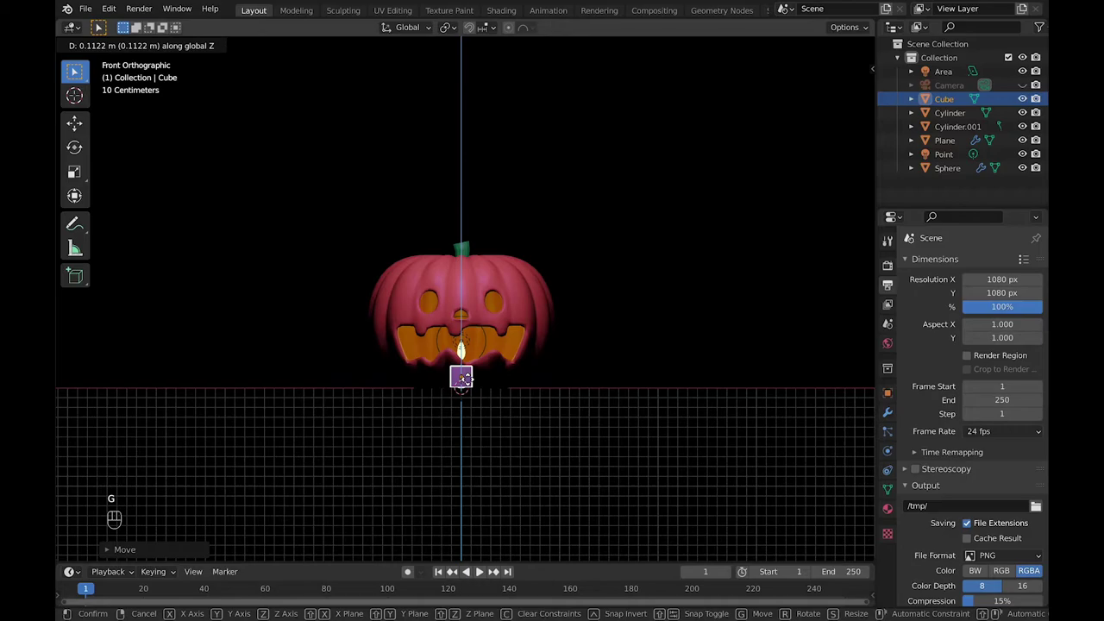
key(Tab)
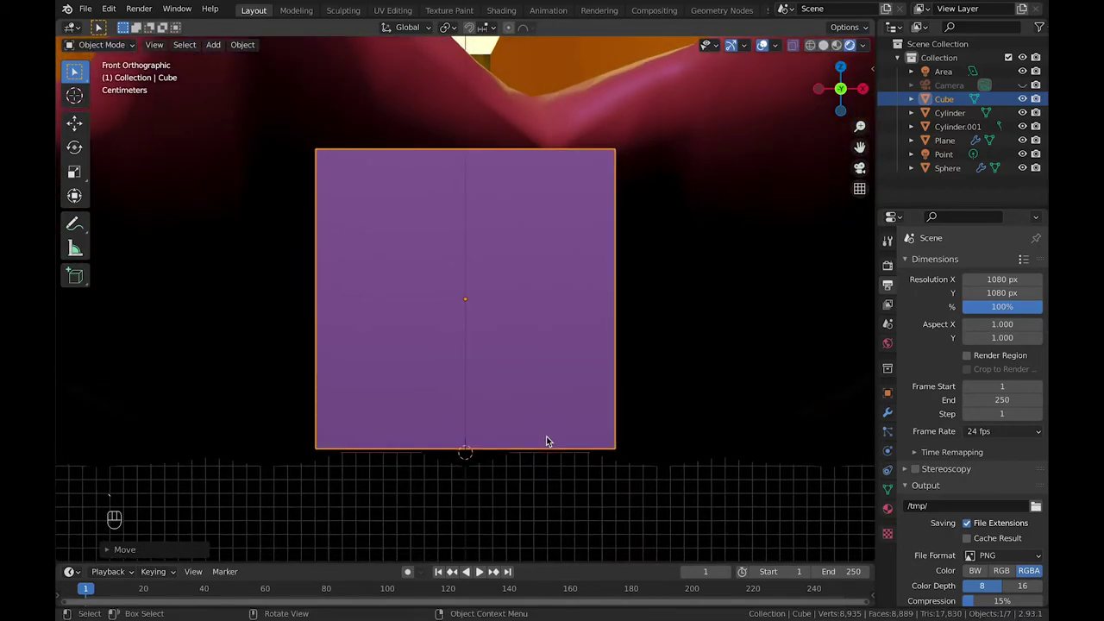
key(Tab)
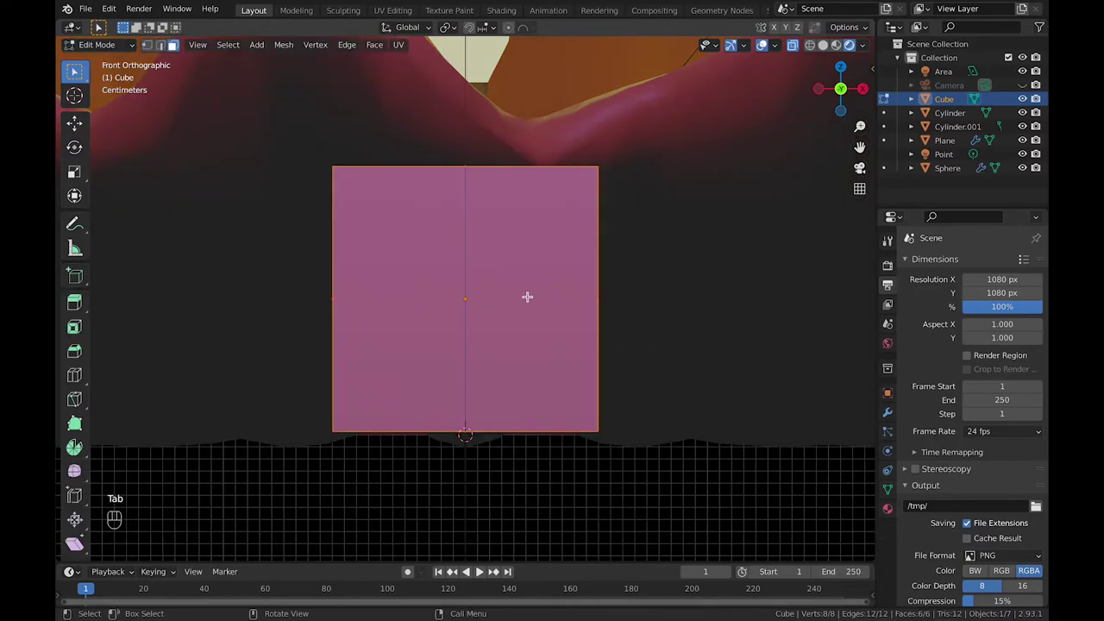
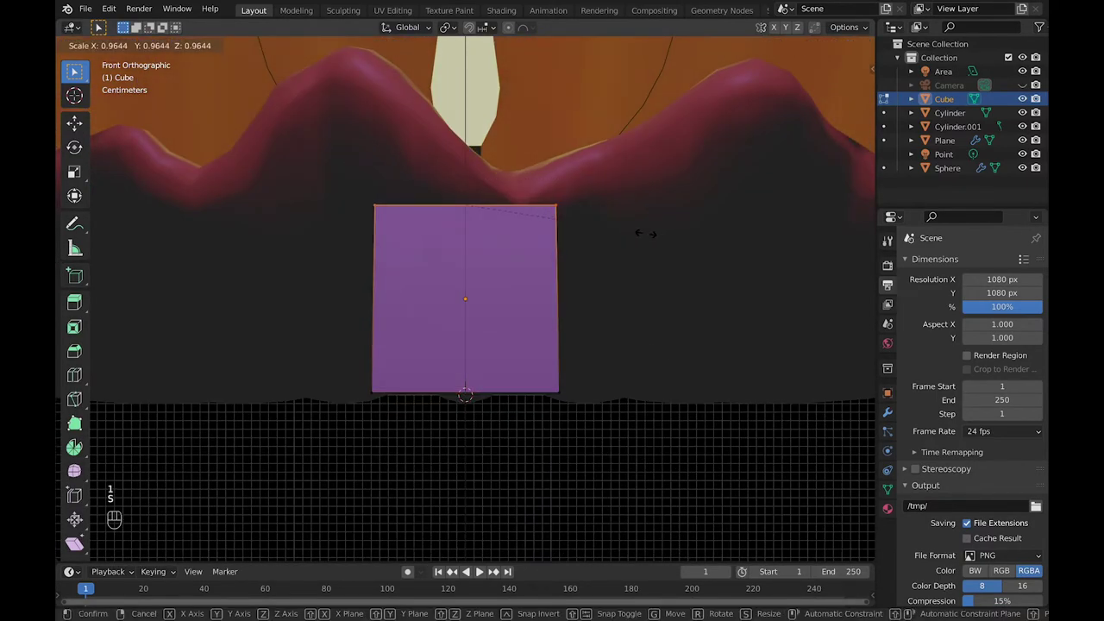
key(g)
key(s)
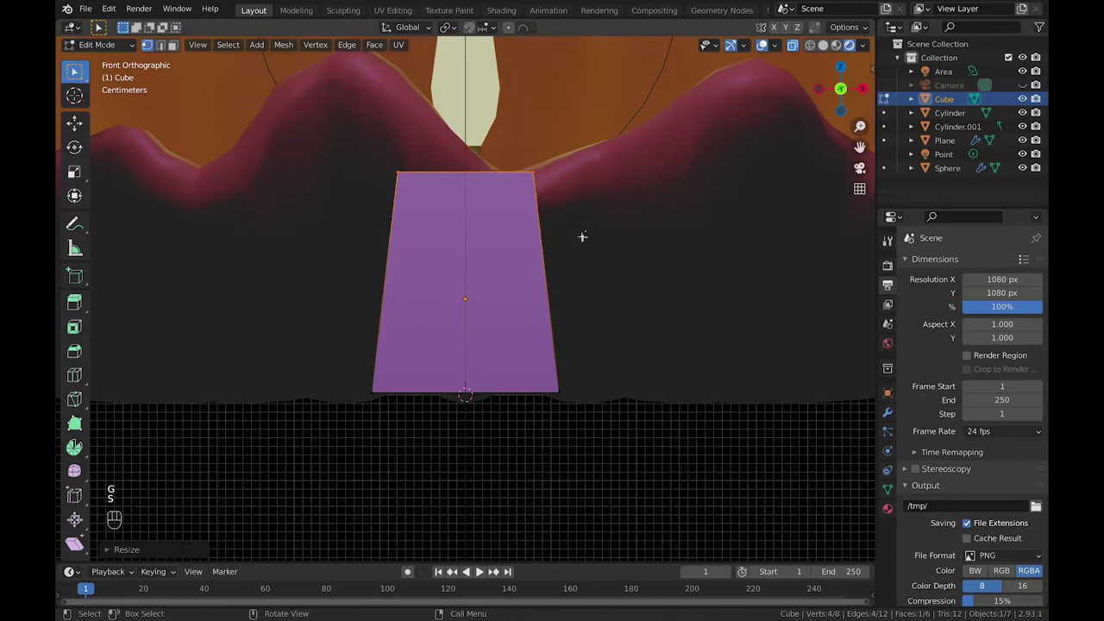
- Scale down the cube's top face to taper it and add subdivision smoothing
key(Tab)
double_click(481, 234)
click(889, 417)
drag(942, 266, 803, 519)
click(802, 519)
double_click(584, 442)
click(488, 323)
key(Tab)
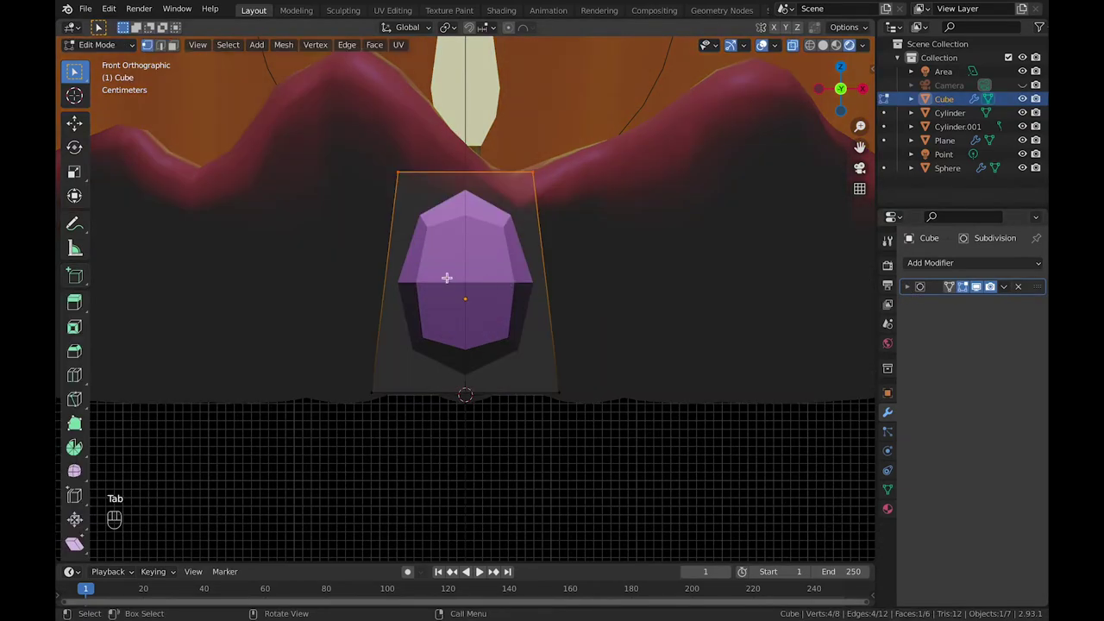
- Add several horizontal loop cuts to the candy corn and slide them toward its bottom and upper rings
key(super+r)
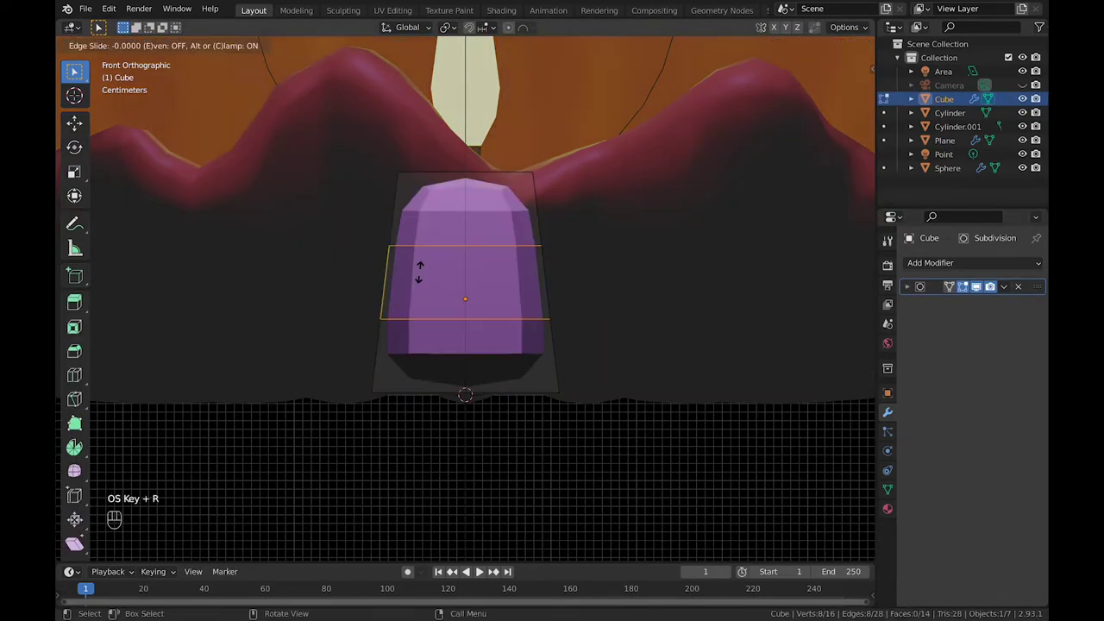
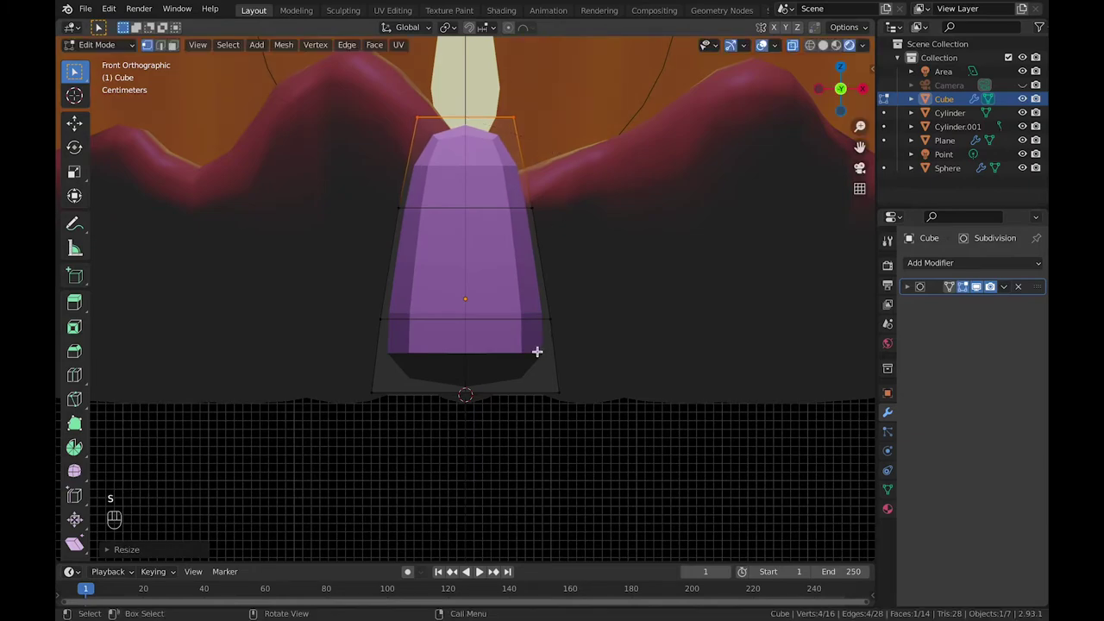
key(super+r)
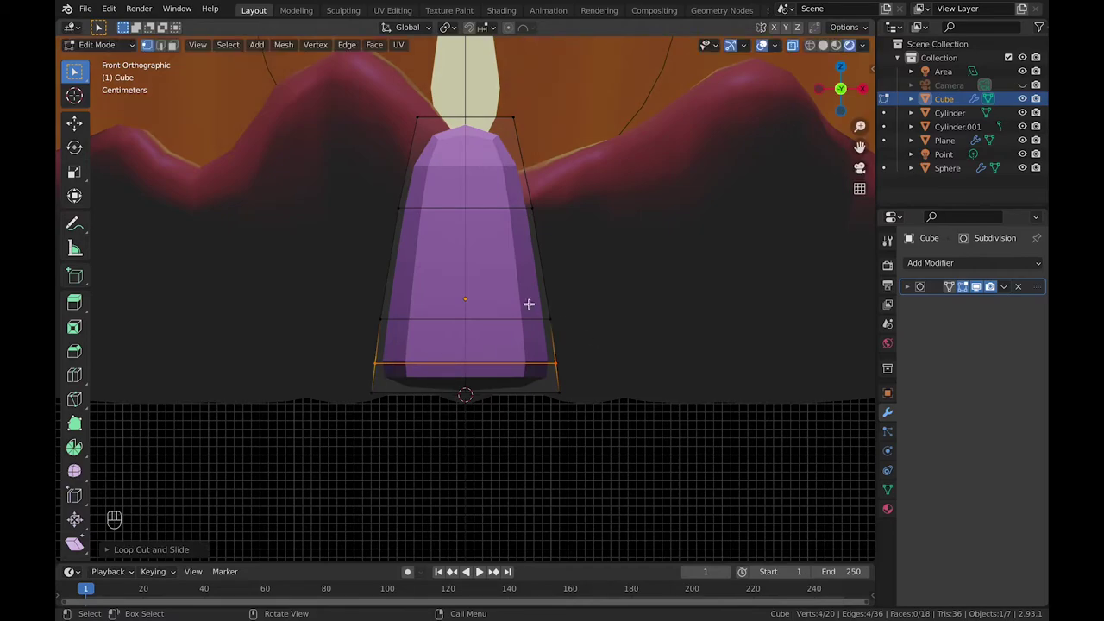
key(super+r)
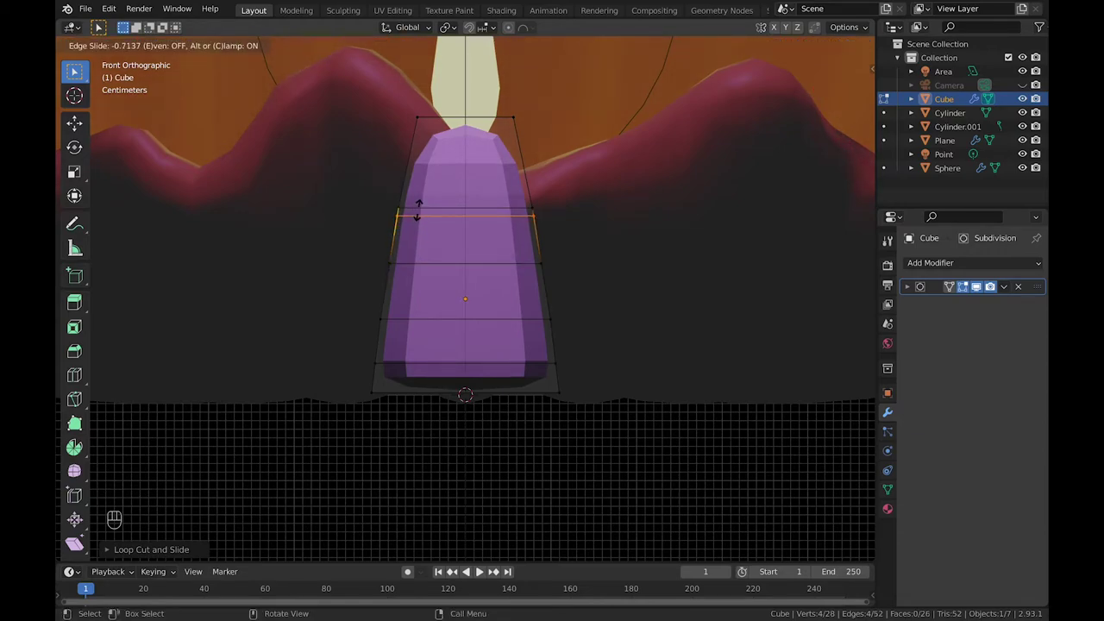
key(3)
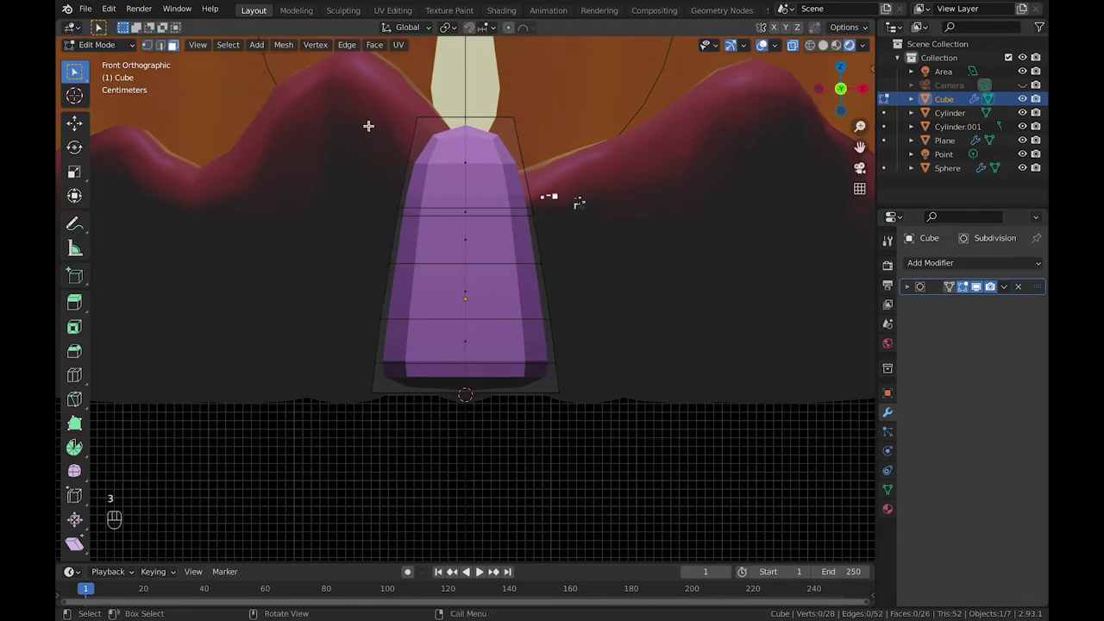
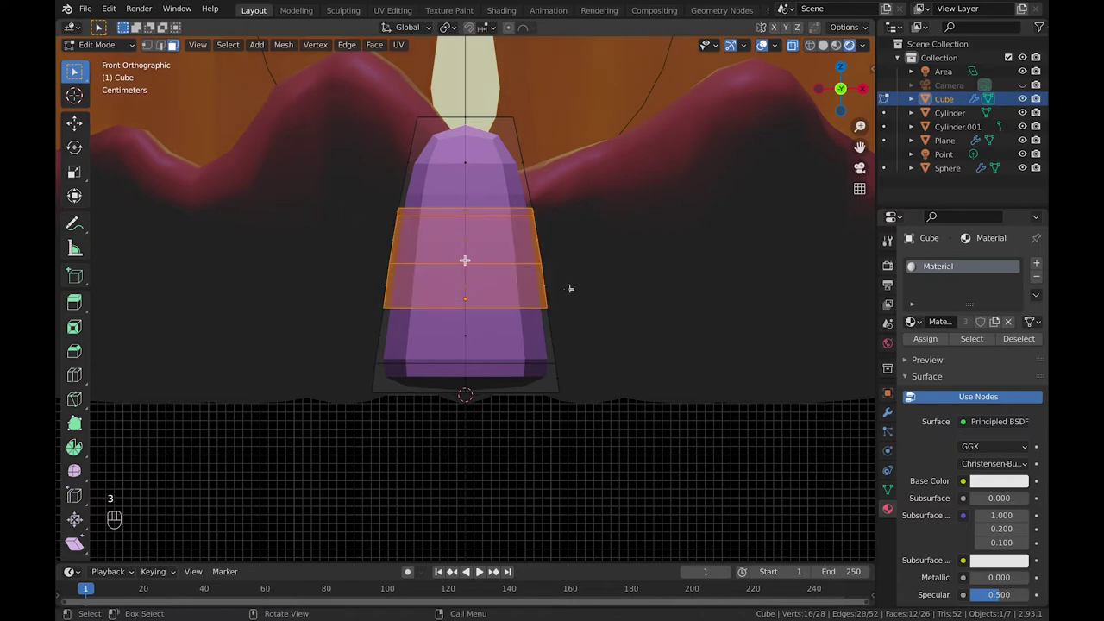
- Set the new second material's base colour to pale yellow for the middle band
drag(1044, 264, 1029, 343)
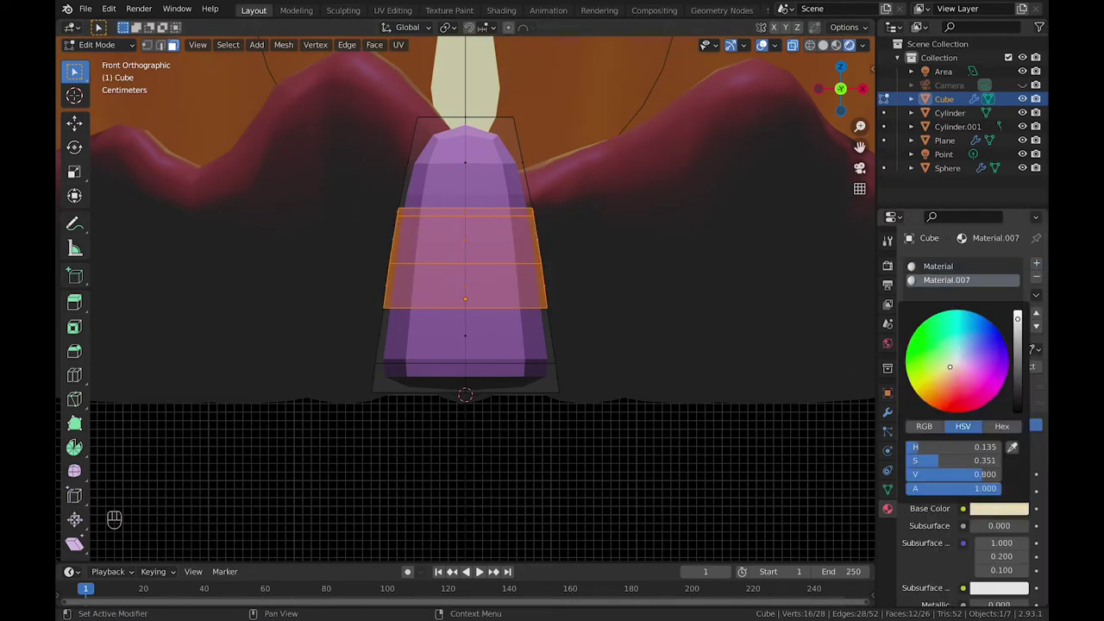
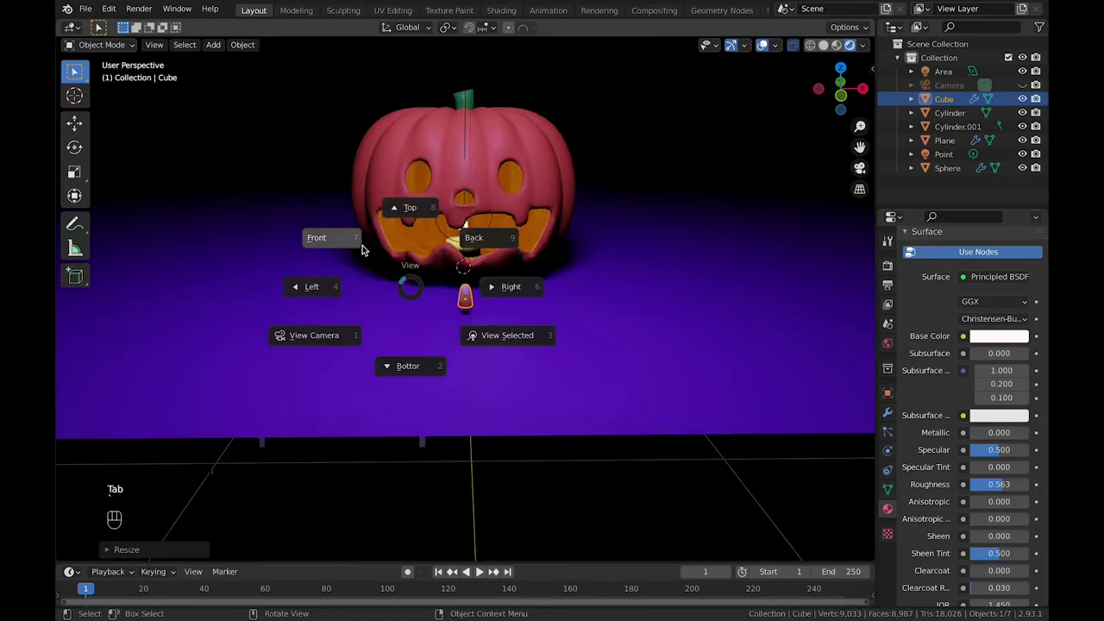
- Move the candy corn into place within the split camera, top and front views
key(g)
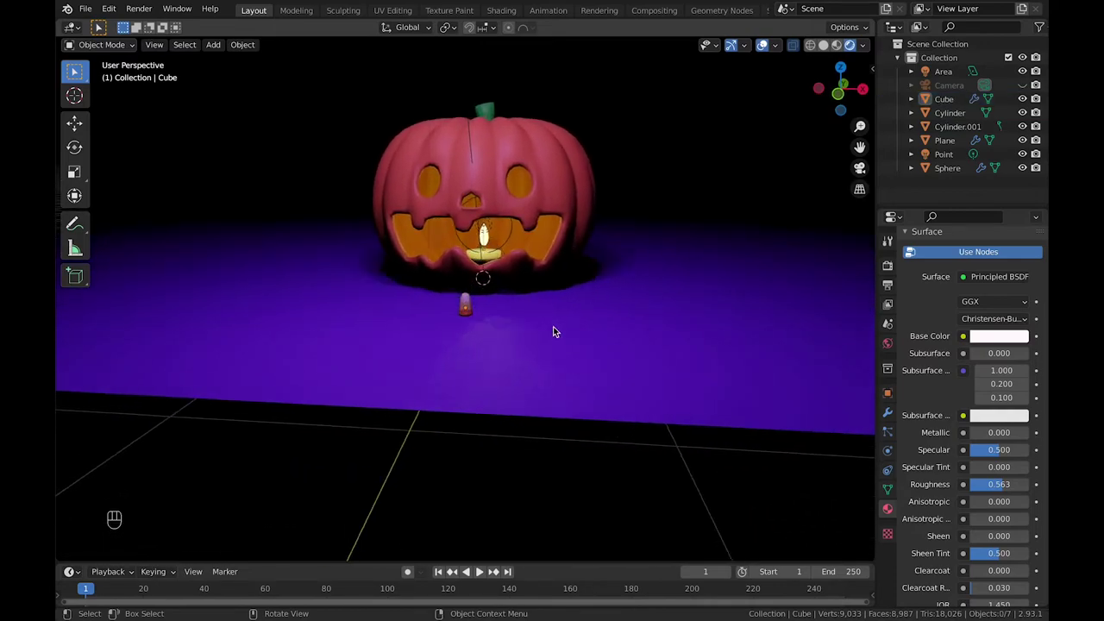
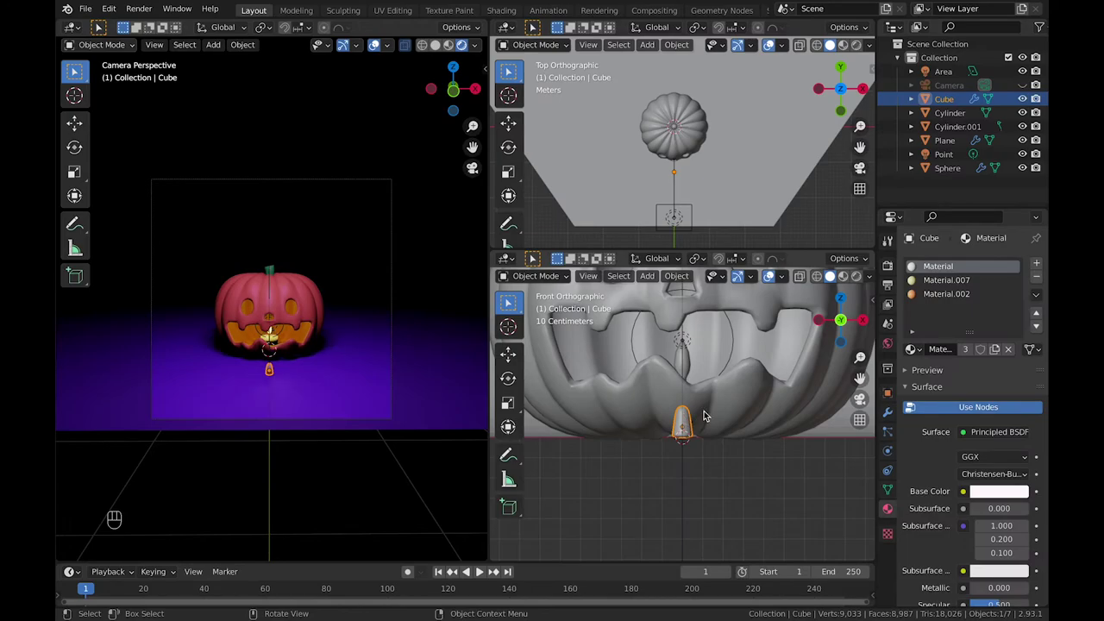
- Duplicate the candy corn several times, moving and rotating each copy onto the floor
key(g)
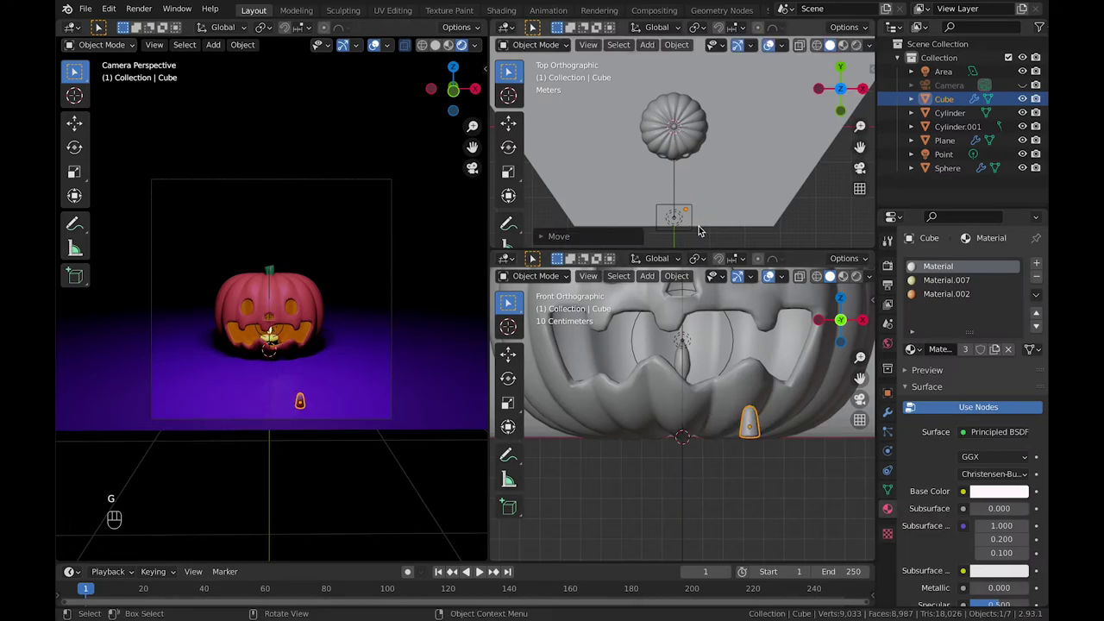
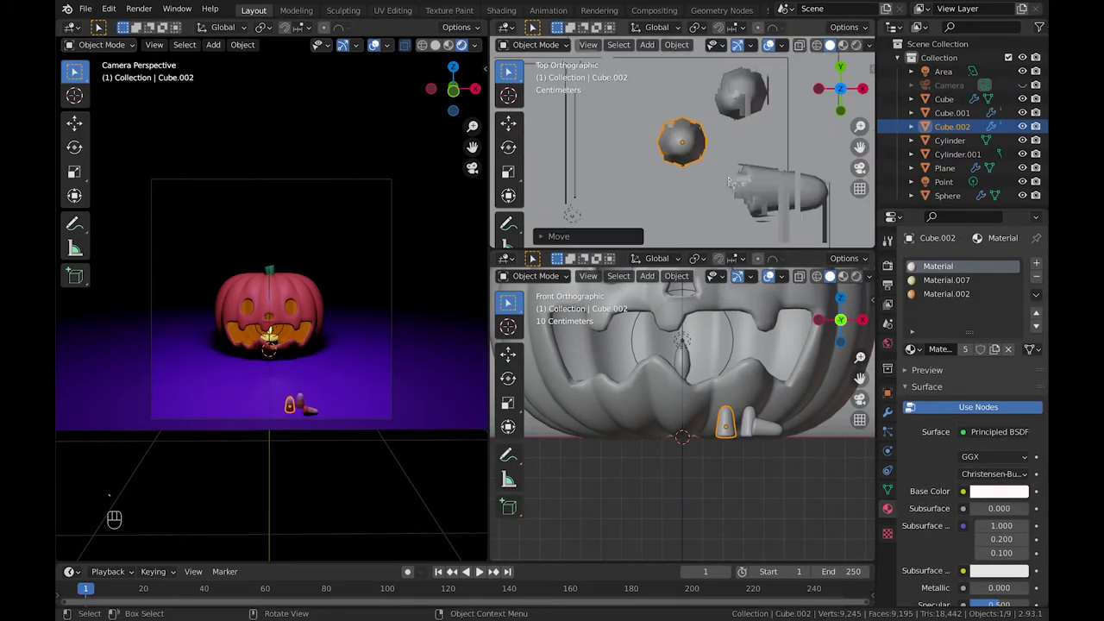
key(g)
key(g)
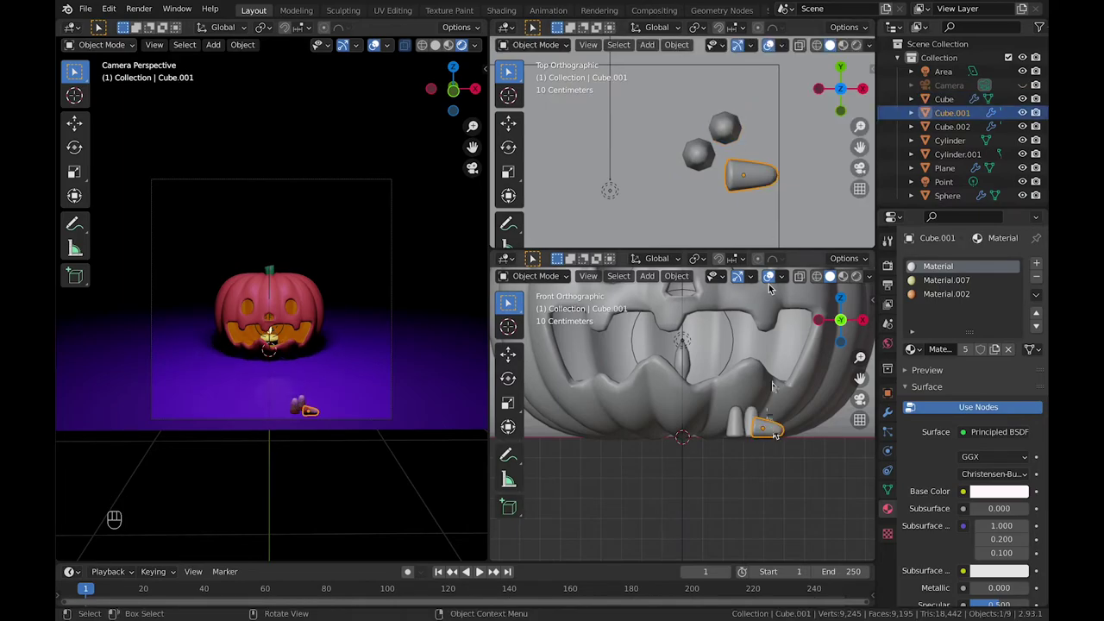
key(shift+d)
key(r)
key(g)
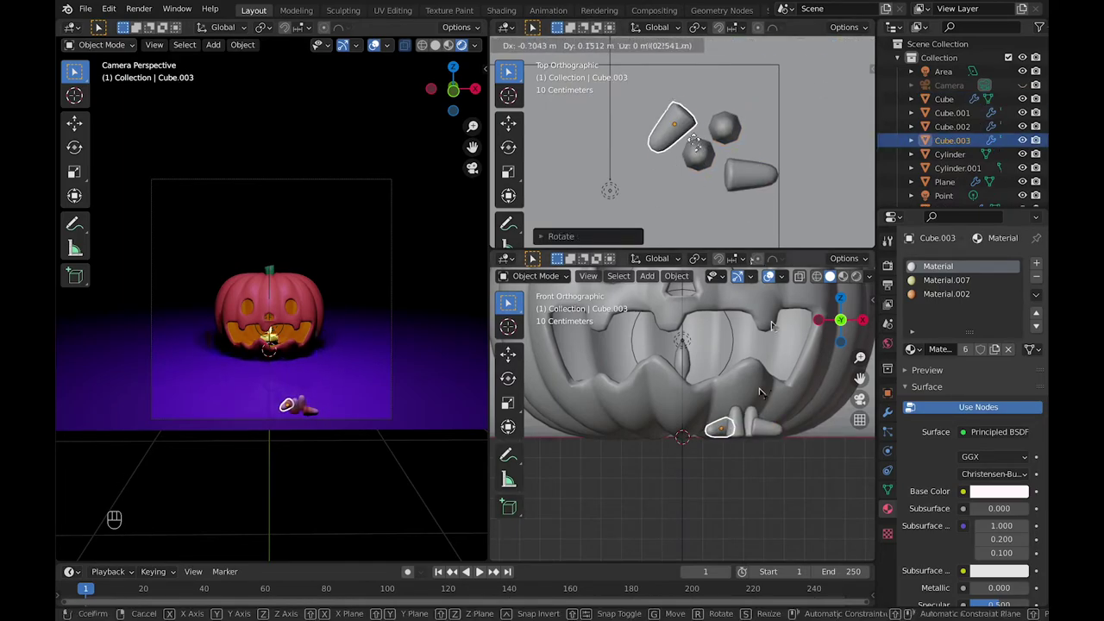
key(r)
key(g)
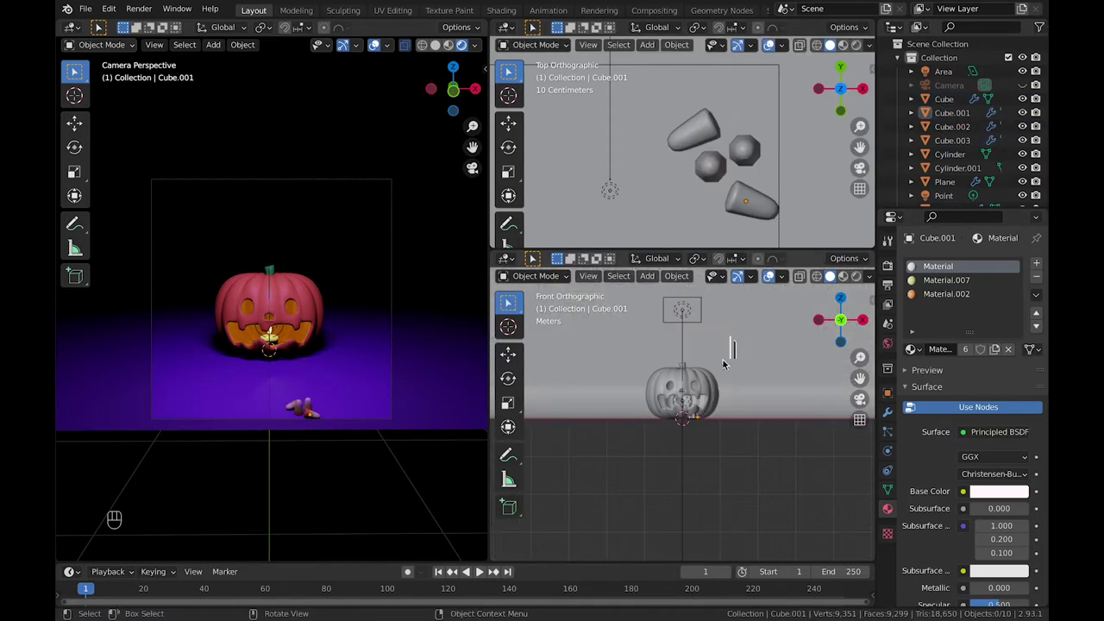
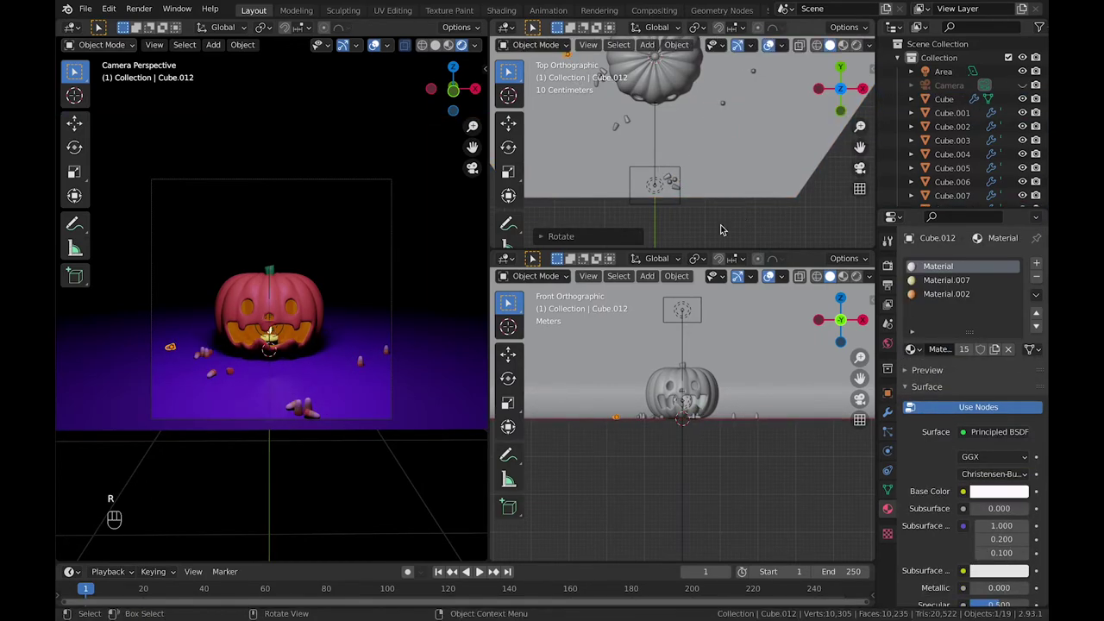
- Add another rotated copy and frame the scattered pieces in the front view
key(`)
key(r)
key(r)
key(g)
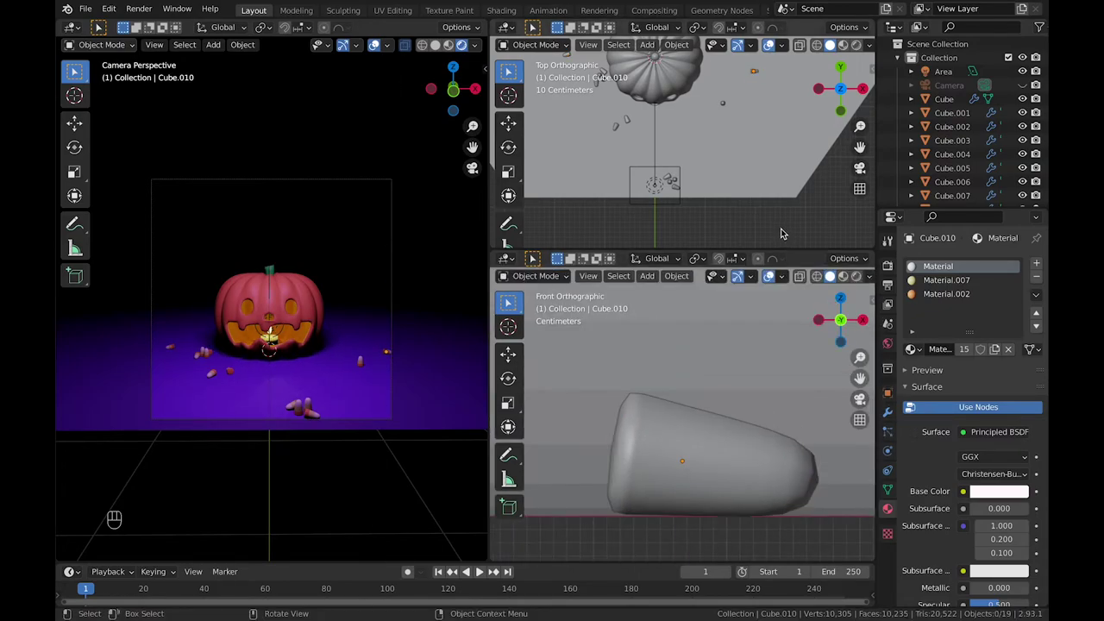
middle_click(456, 46)
middle_click(445, 47)
middle_click(461, 47)
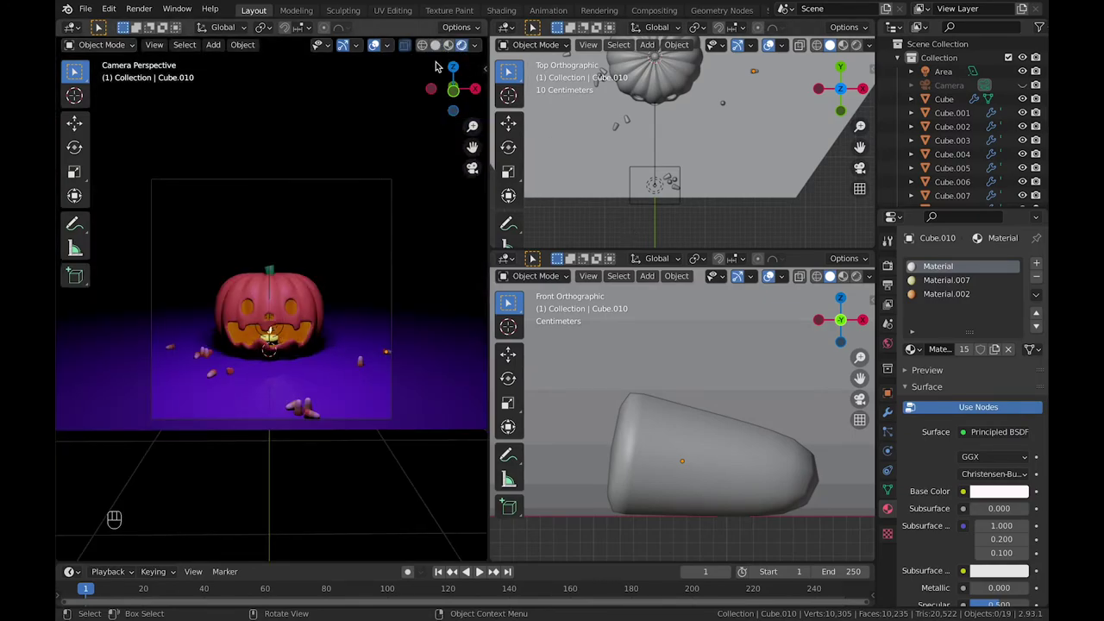
middle_click(437, 48)
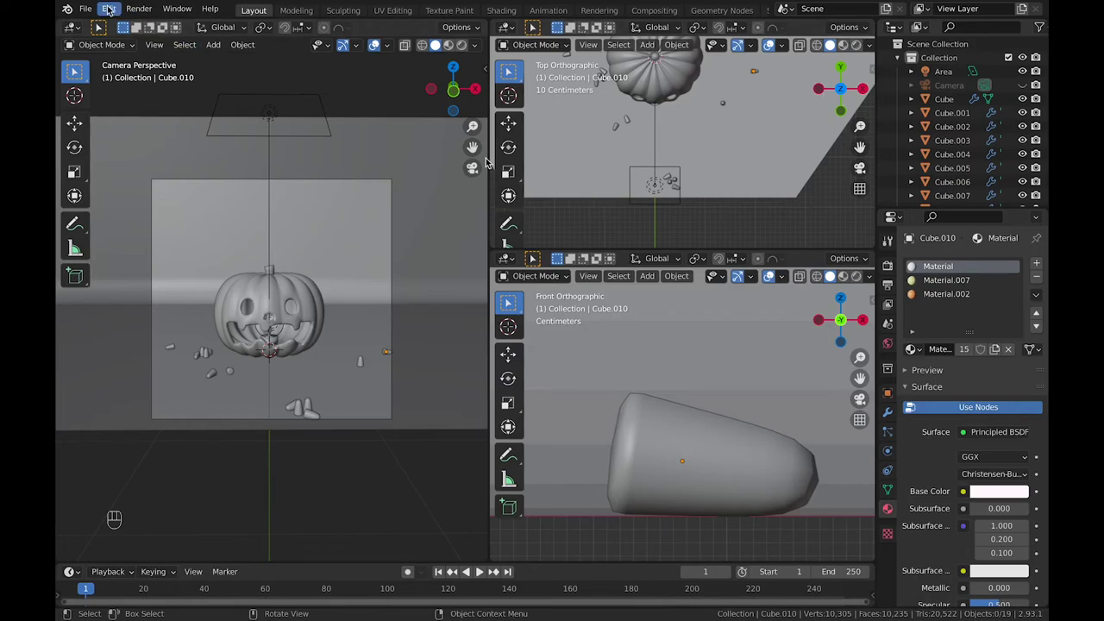
- Bring up Save As to store the jack-o'-lantern scene as a .blend file
drag(102, 7, 139, 117)
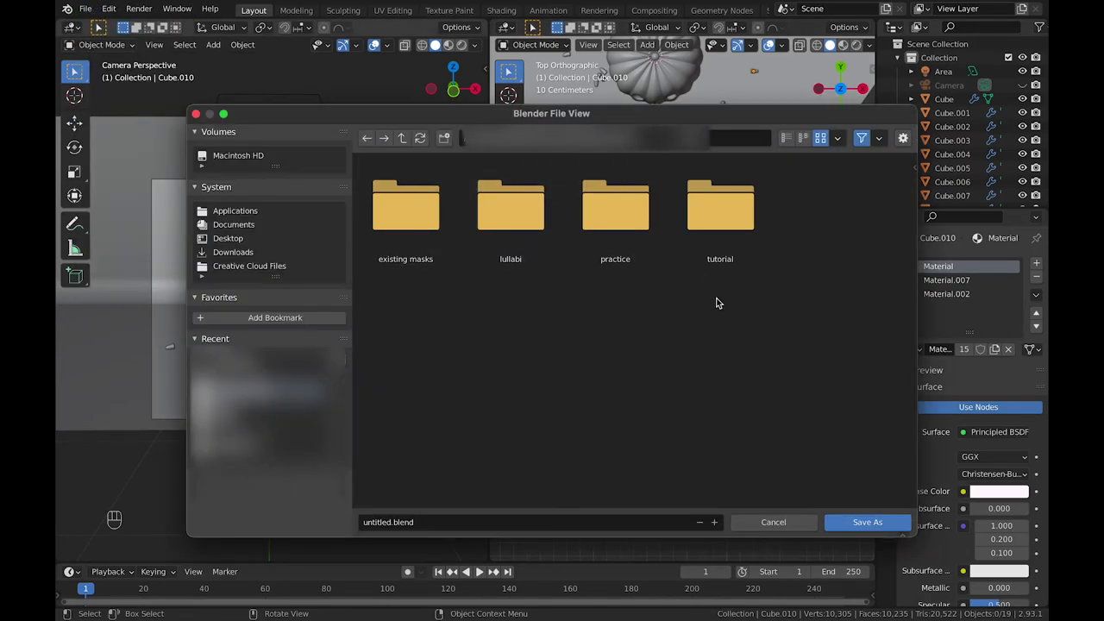
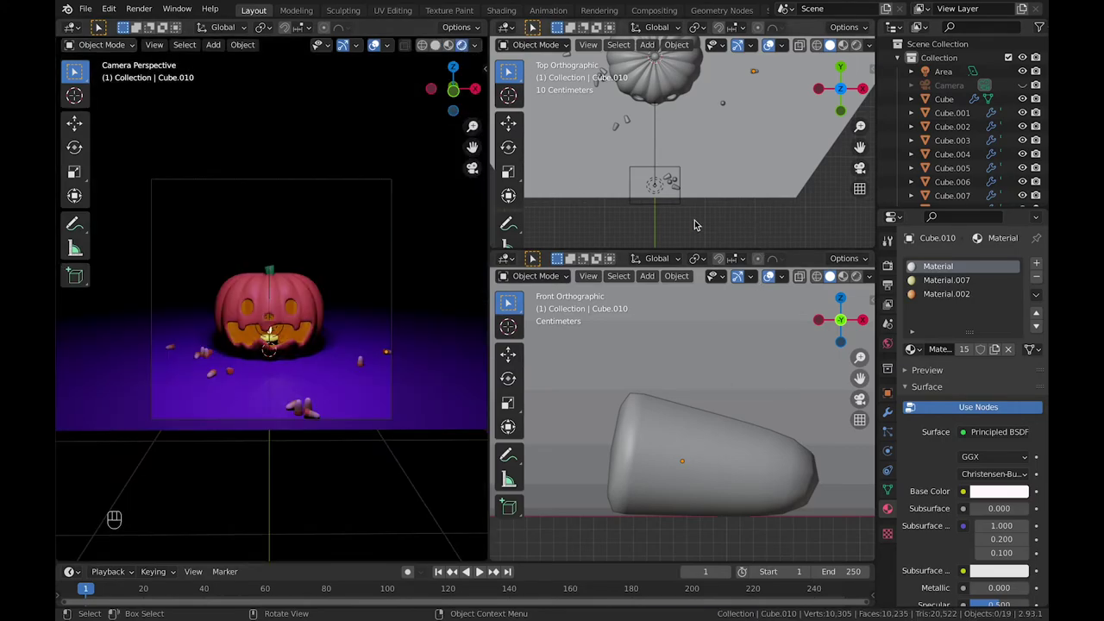
- Switch the camera view to a rendered preview with the Cycles render engine
click(895, 268)
click(985, 264)
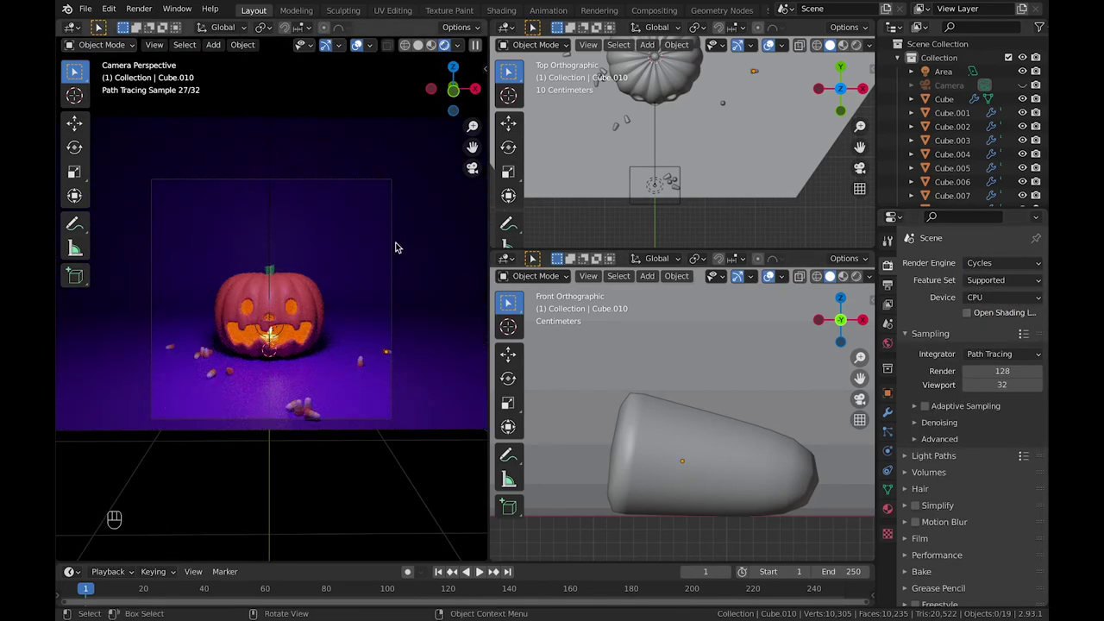
key(super+b)
key(s)
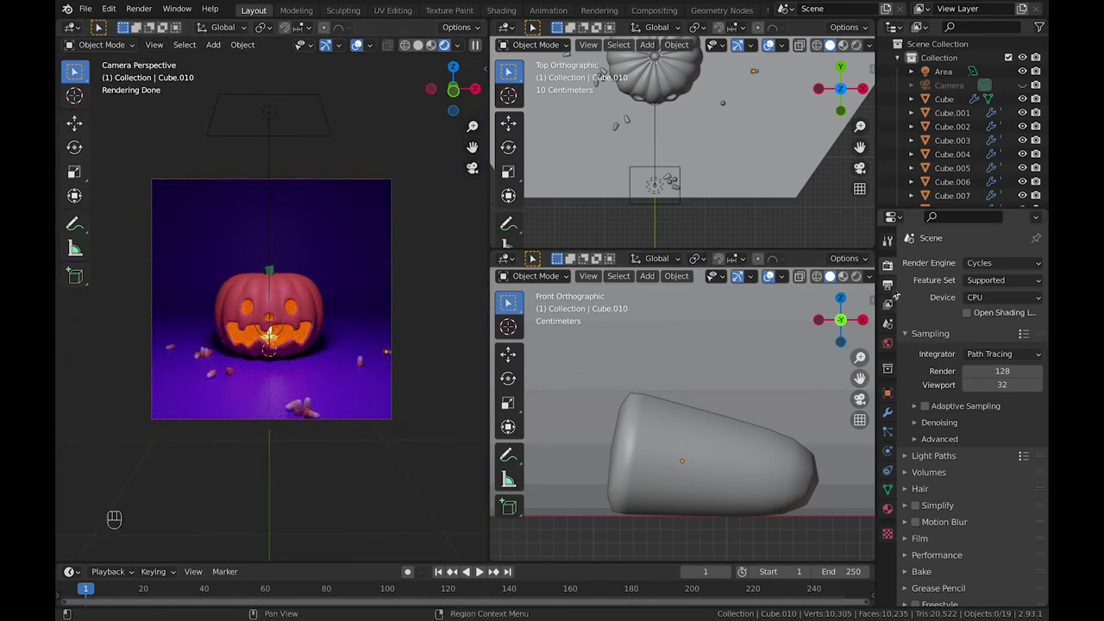
- Review sampling and denoising, then set colour management to a High Contrast look with exposure 1.0
click(909, 336)
drag(916, 427, 963, 443)
click(968, 448)
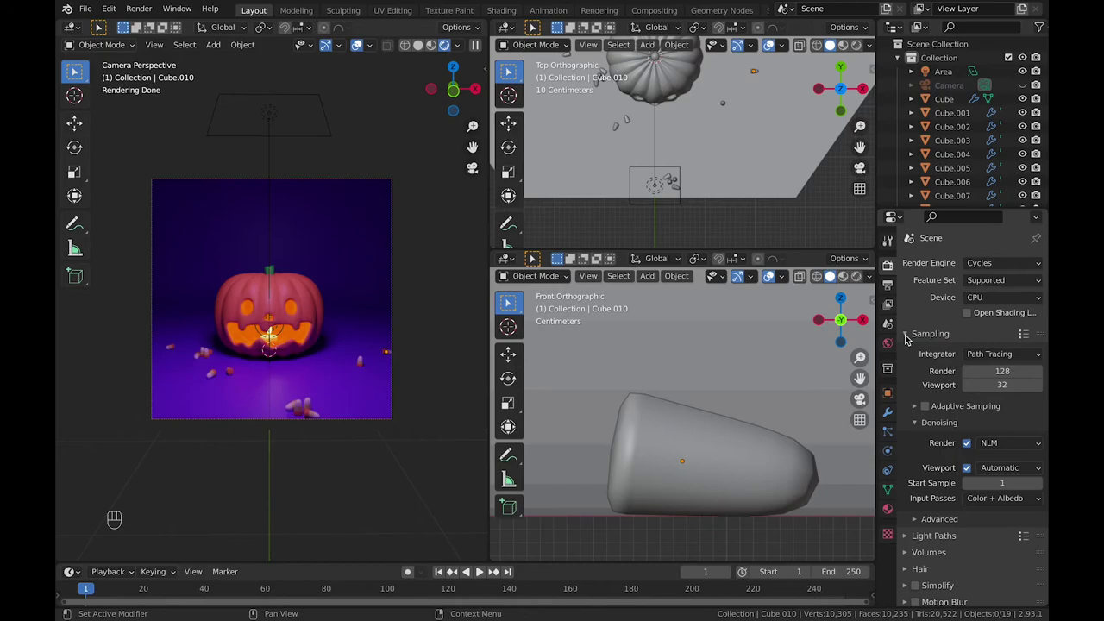
click(908, 339)
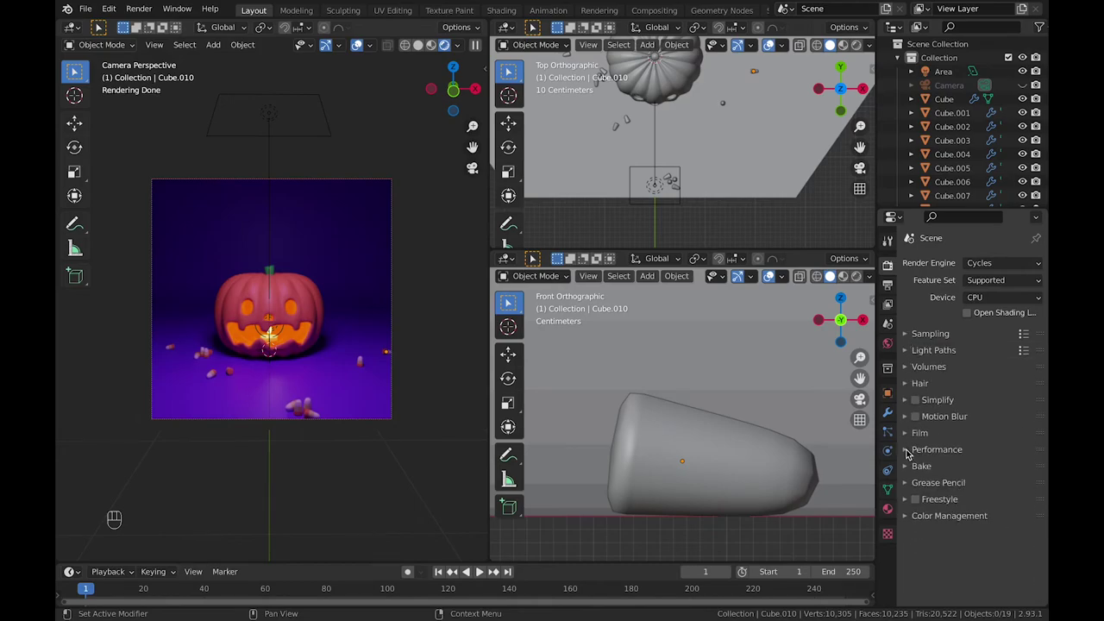
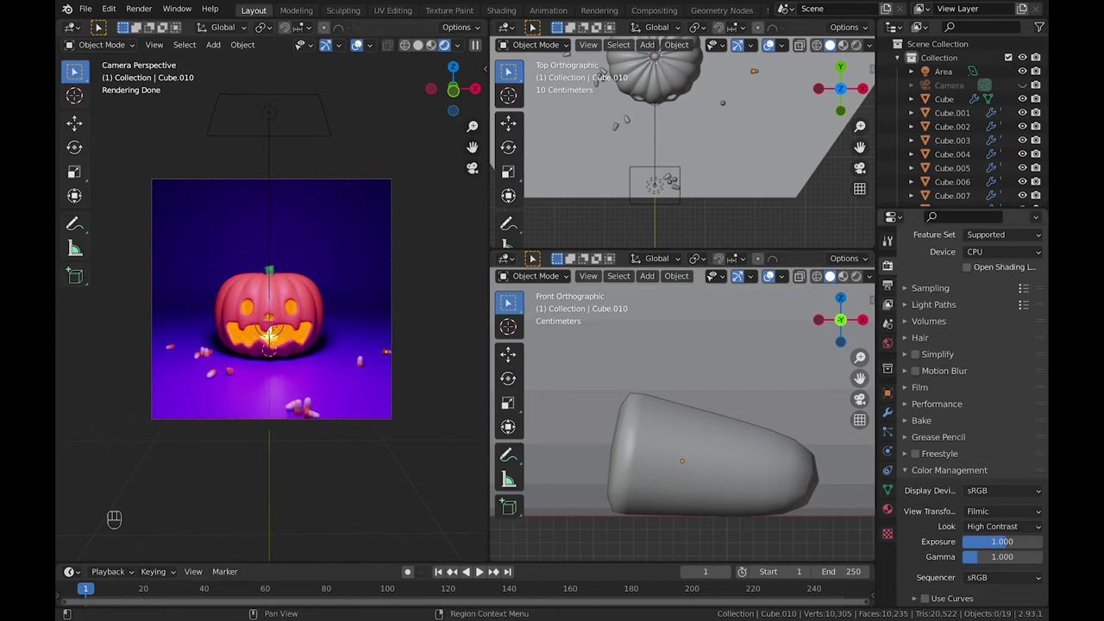
middle_click(749, 214)
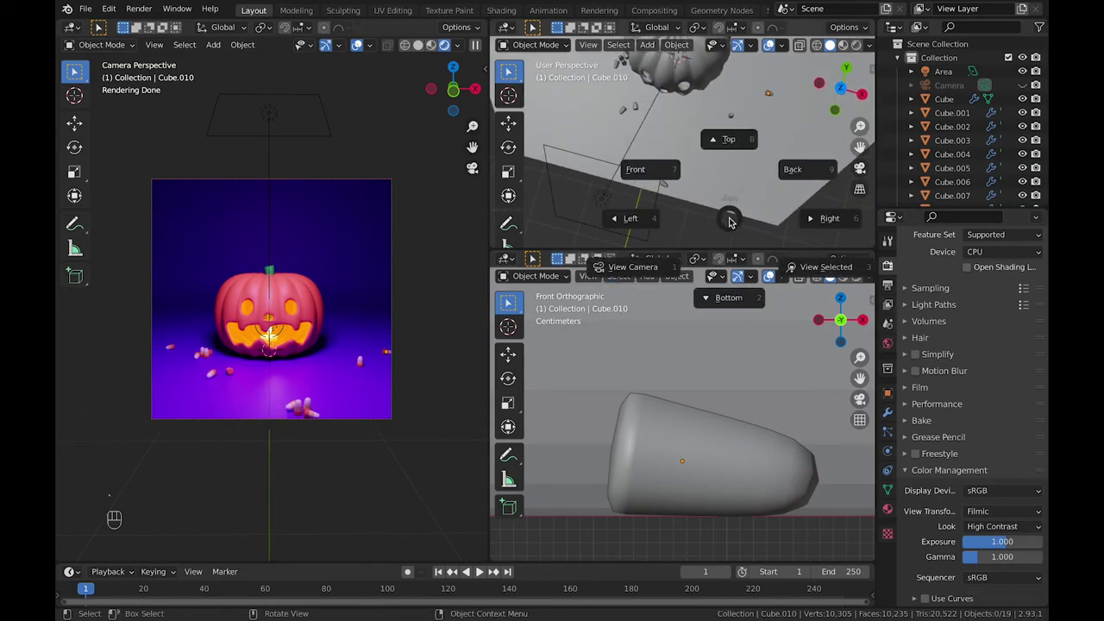
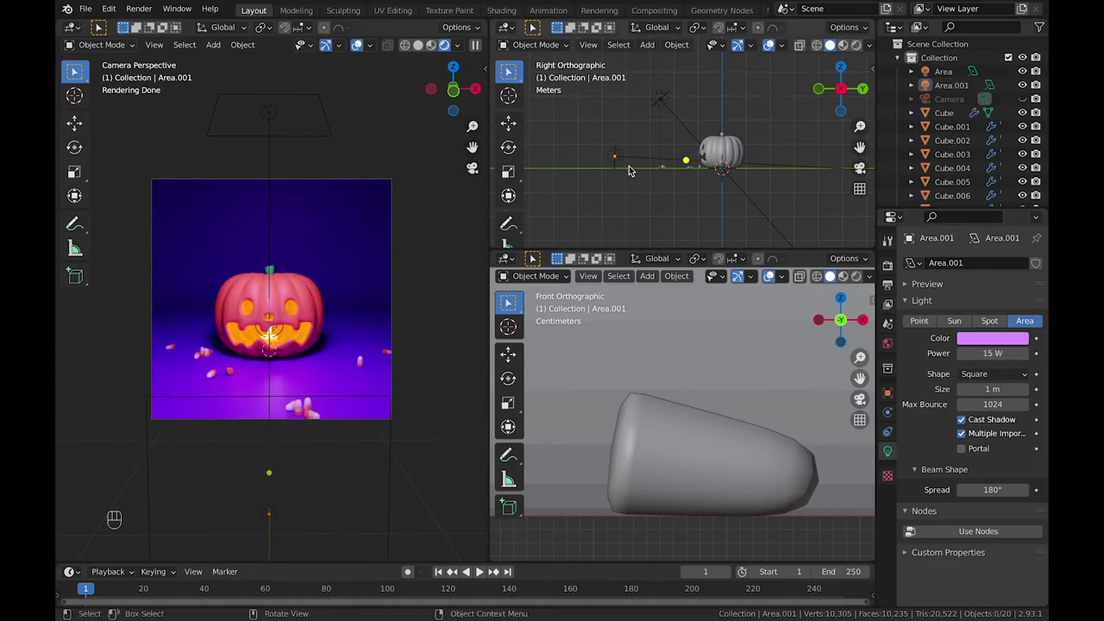
- Add a pink 15 W area light and rotate it to aim at the pumpkin
key(`)
key(r)
key(r)
key(g)
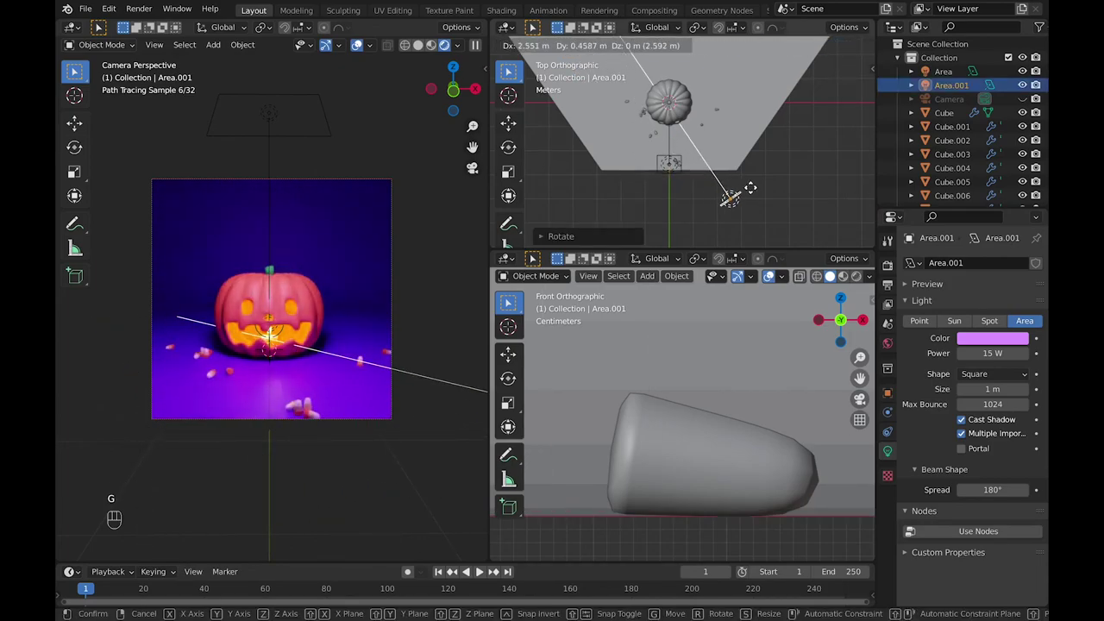
click(774, 179)
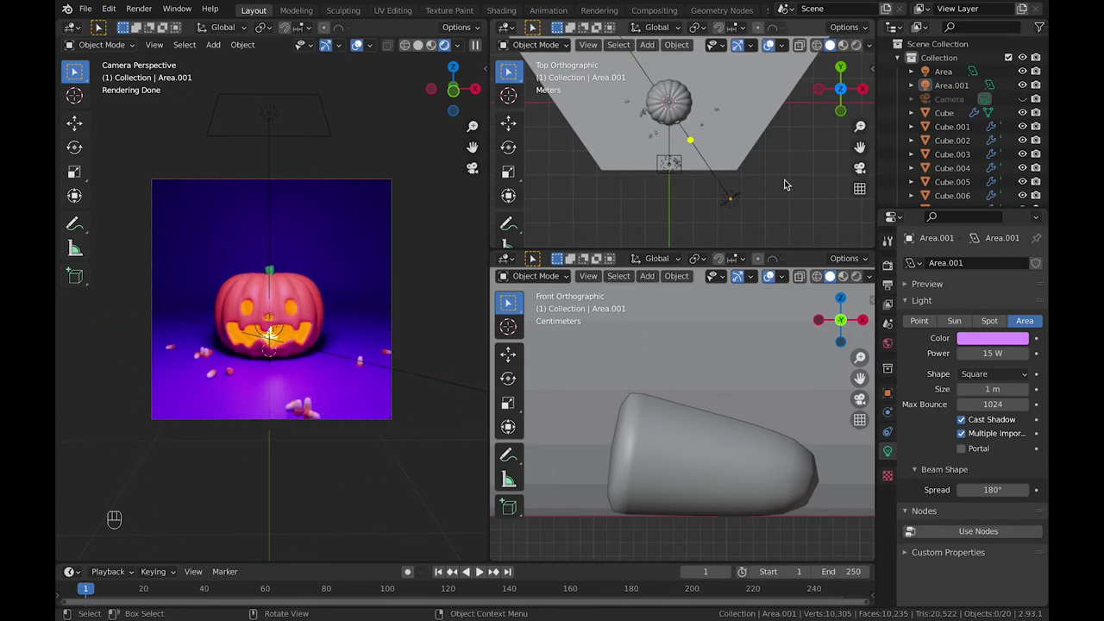
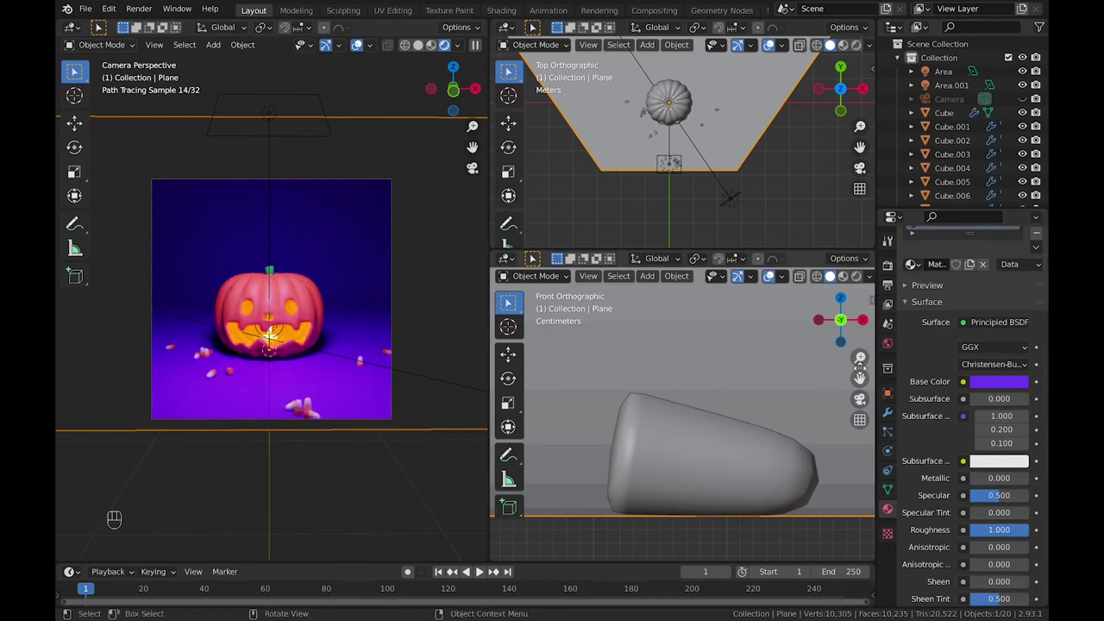
- Raise the purple floor's roughness to 1.0 and start the final render
click(795, 293)
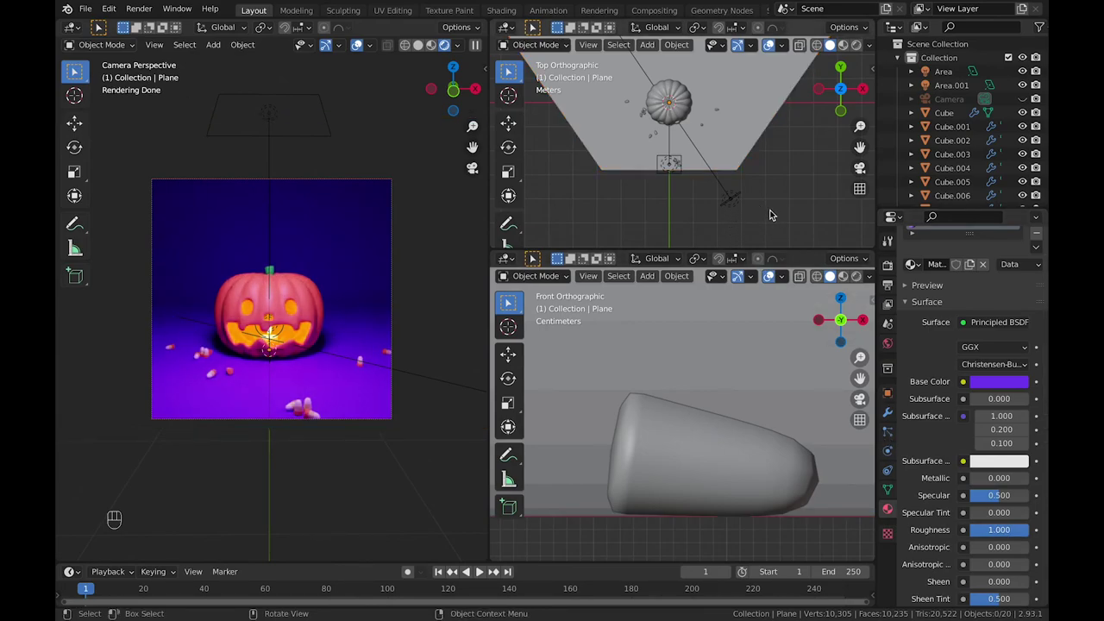
key(F12)
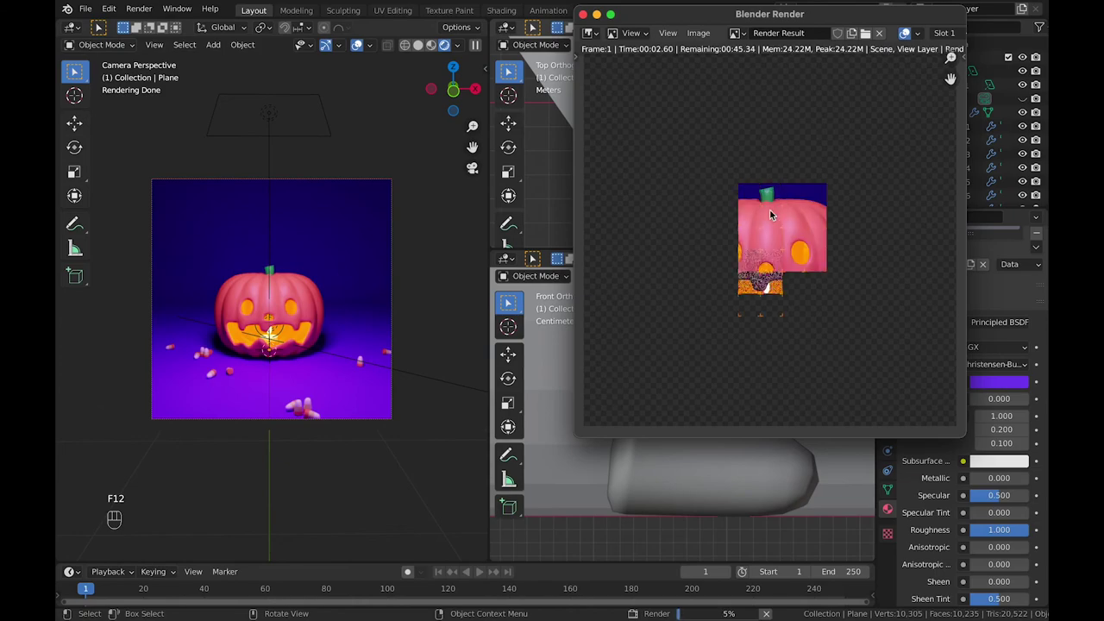